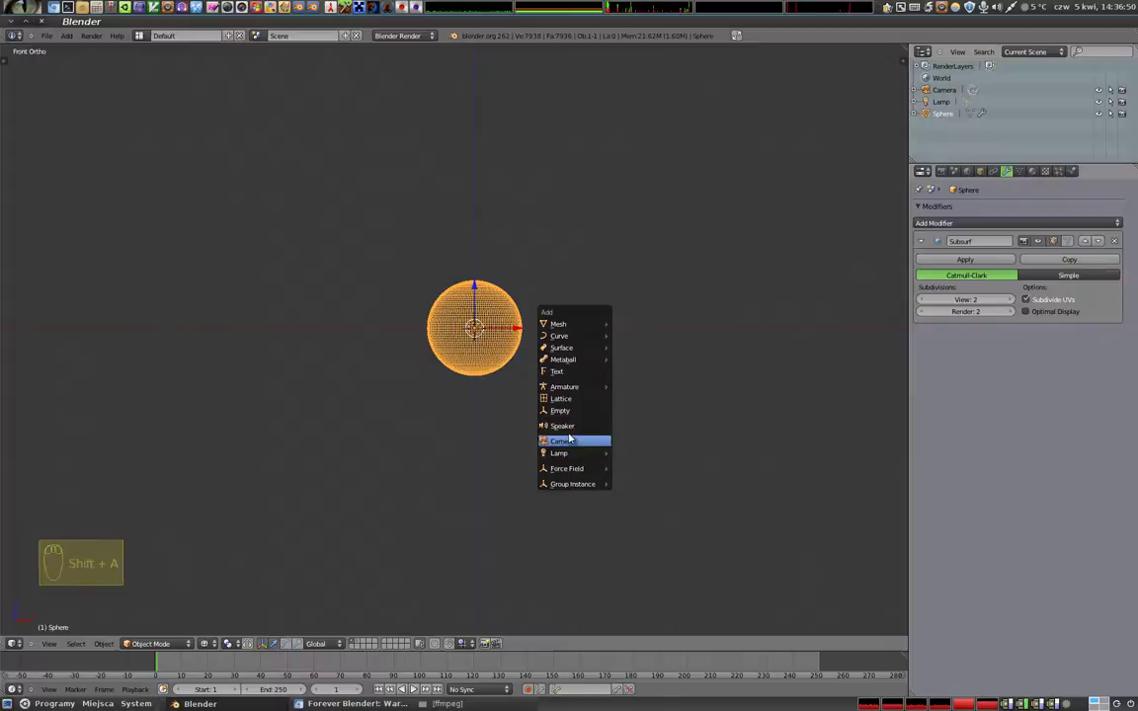
- Add an empty, duplicate it and place the copy on the sphere's right side
left_click(514, 327)
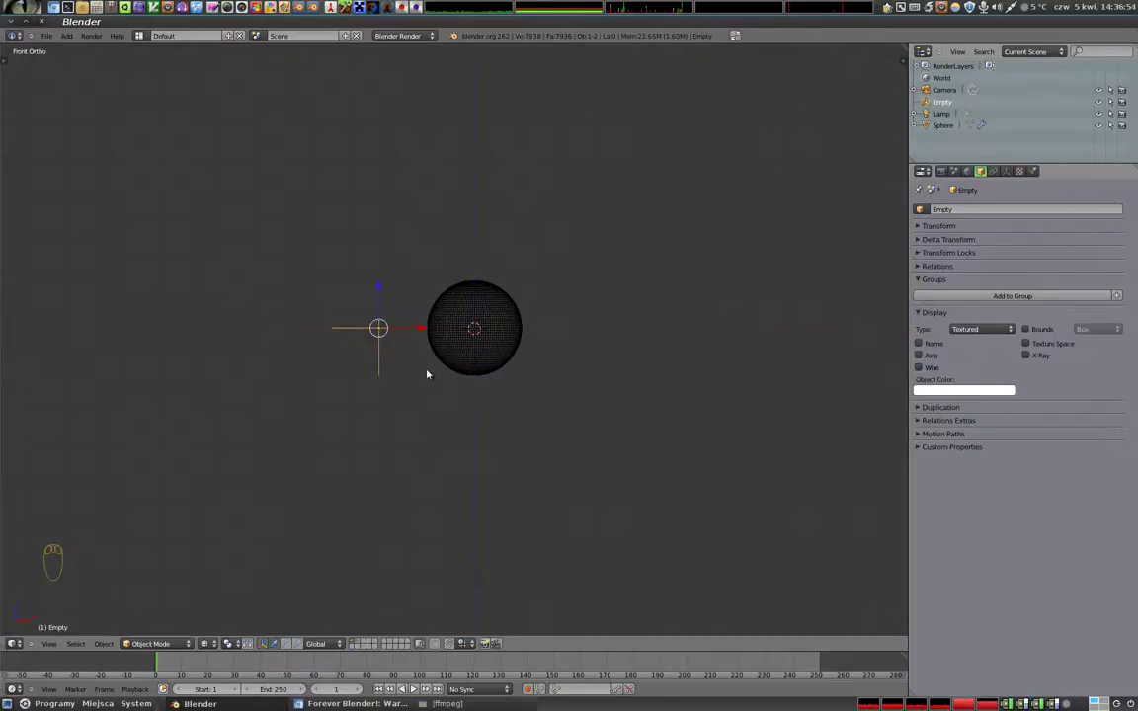
key("shift+d")
left_click(621, 387)
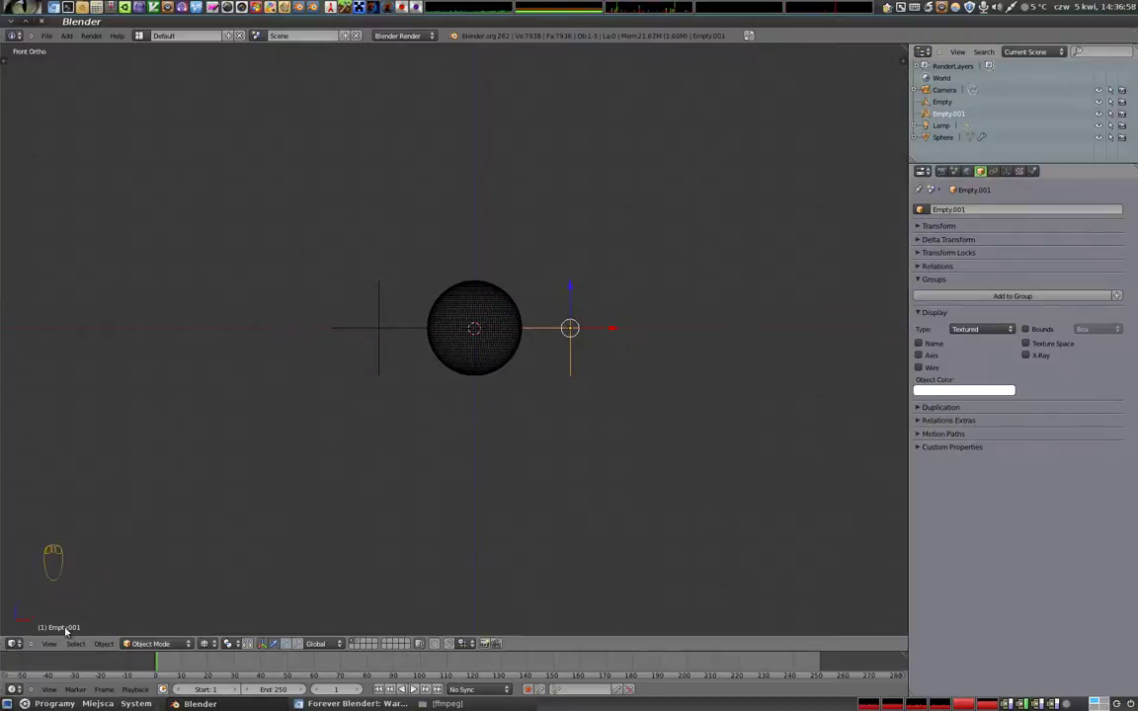
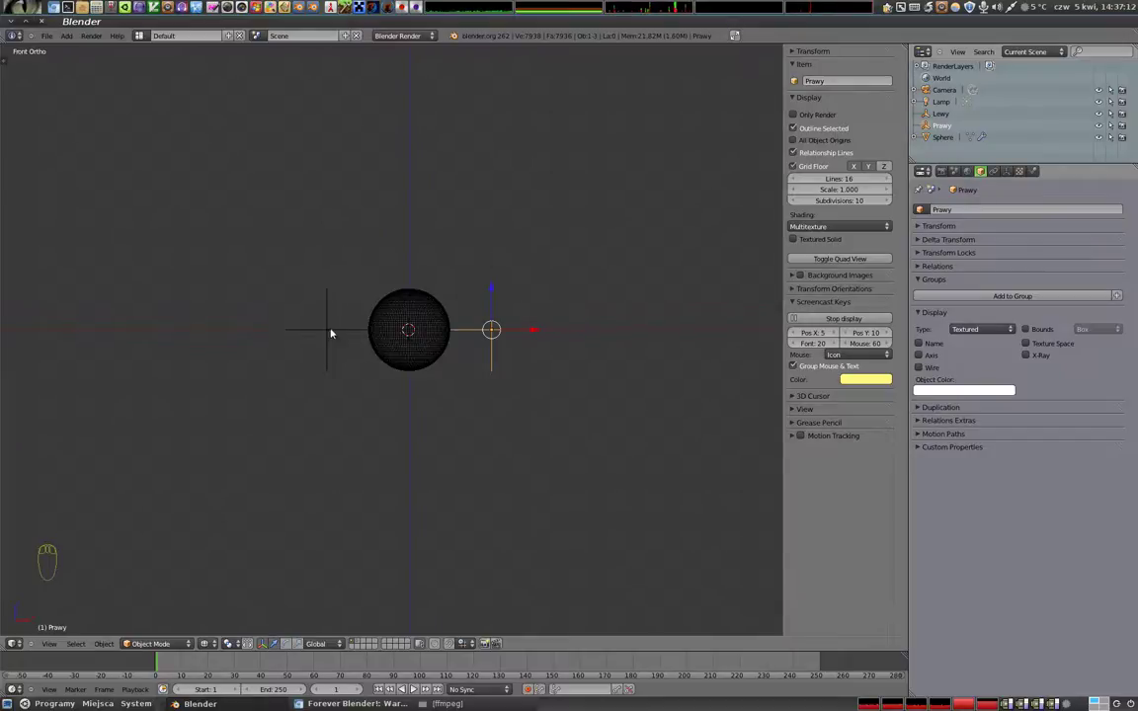
- Zoom in close on the sphere's mesh to inspect its vertices
left_click_drag(332, 330, 618, 374)
left_click_drag(414, 314, 397, 311)
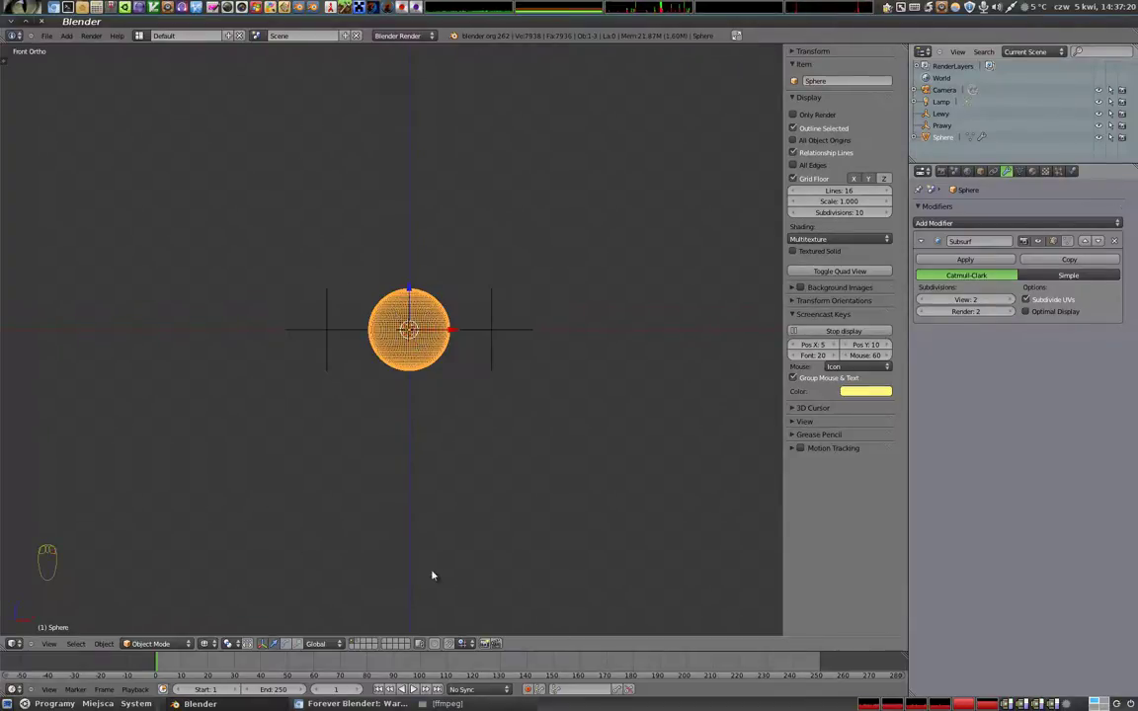
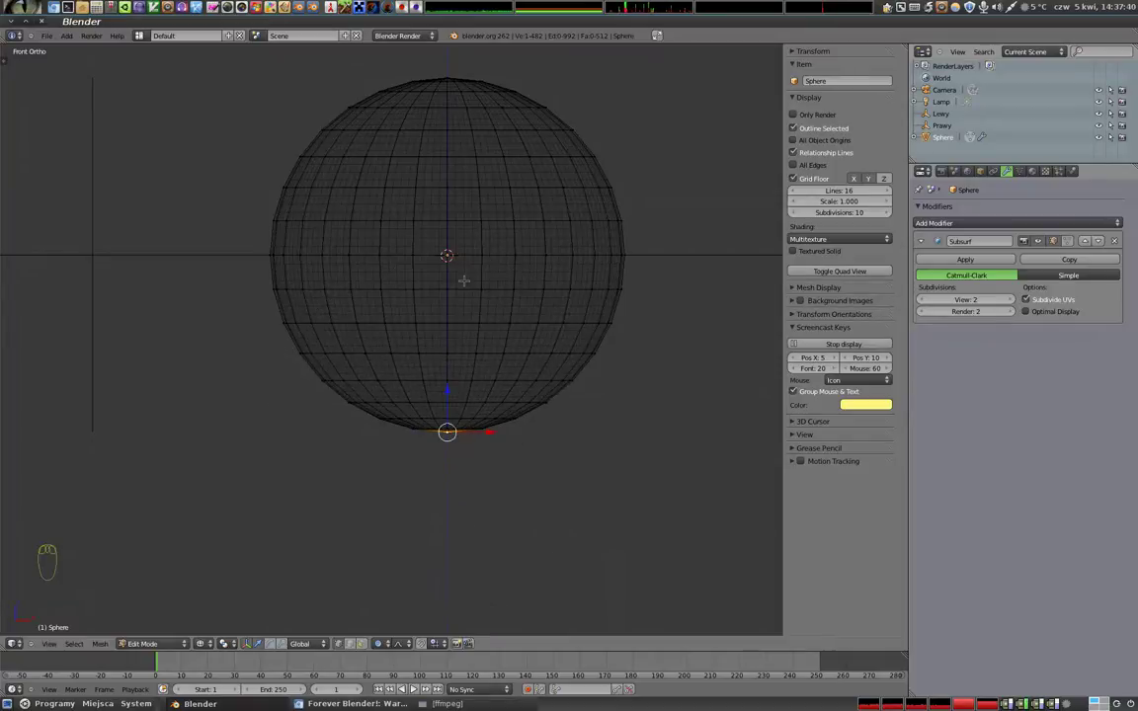
- Return the sphere to Object Mode and reframe the view on it with the empties visible
key("Tab")
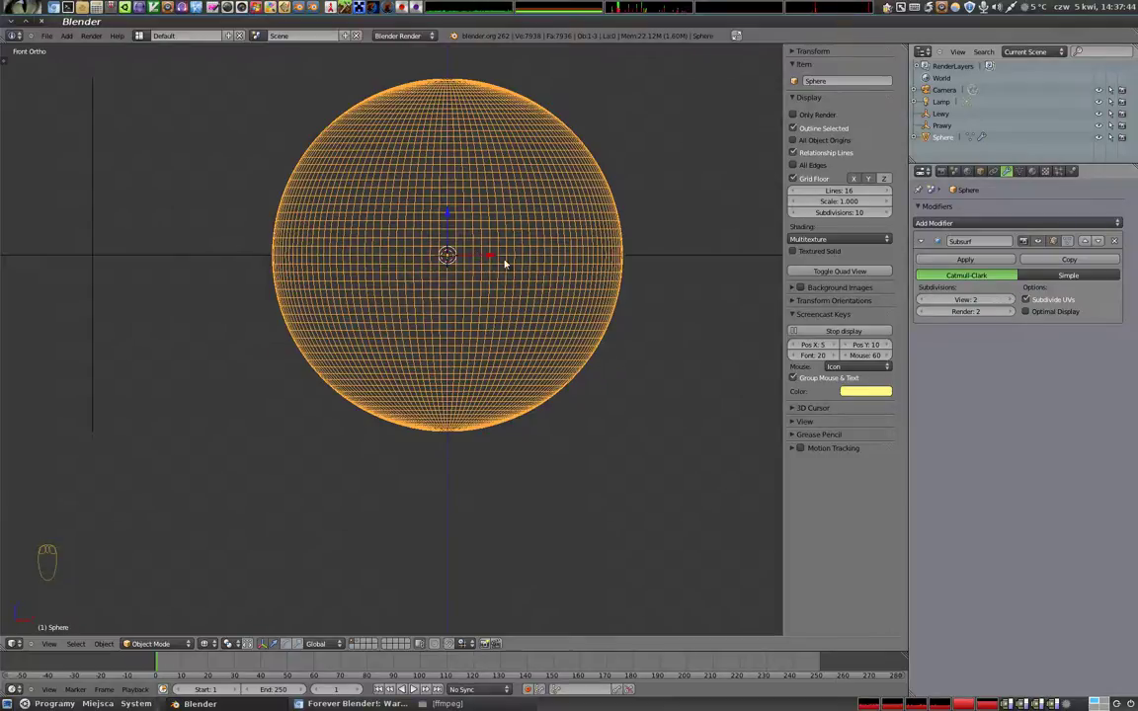
left_click_drag(426, 333, 884, 260)
left_click_drag(982, 261, 984, 330)
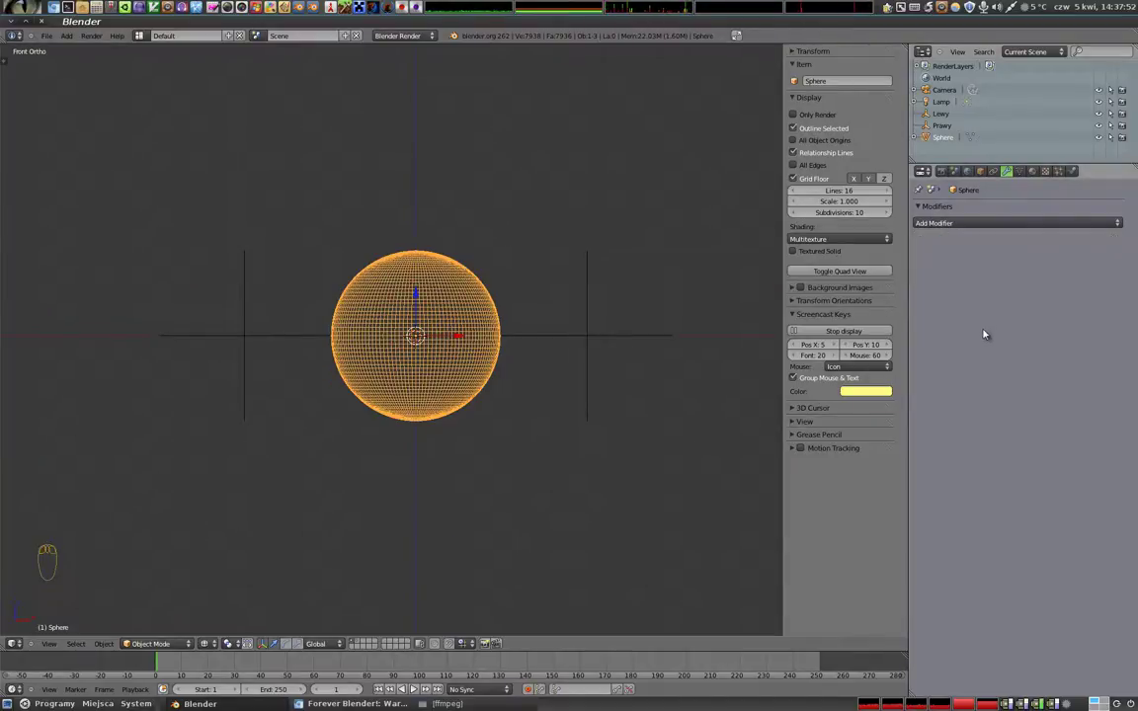
key("Tab")
key("Tab")
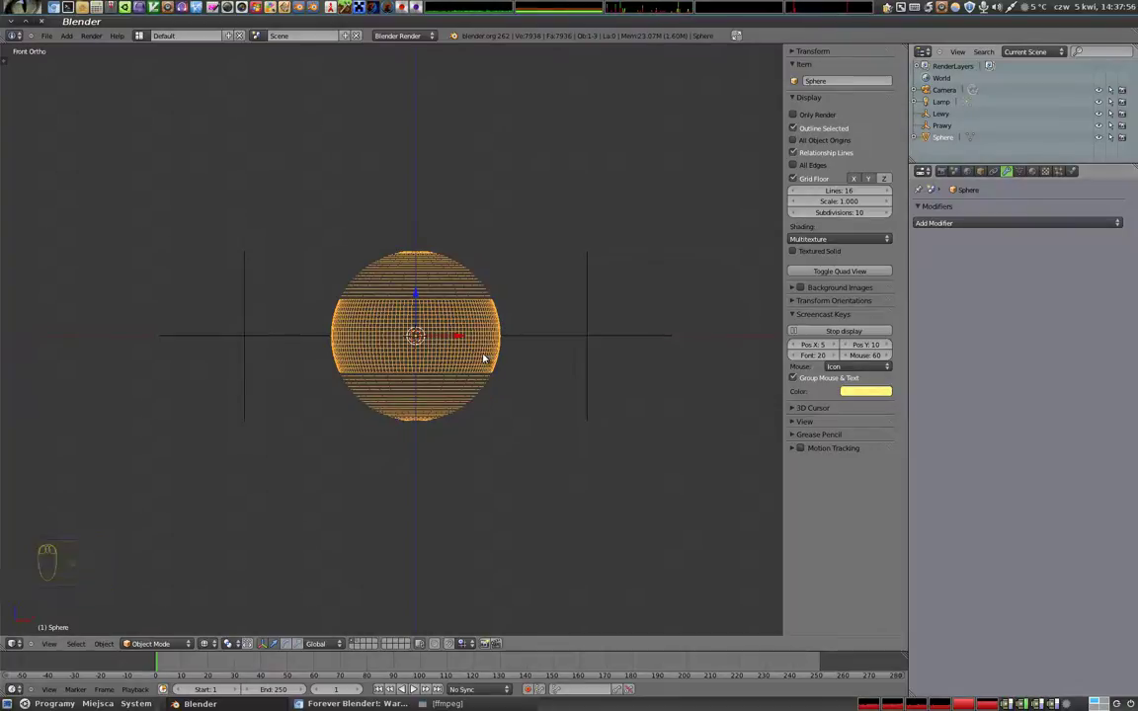
left_click_drag(378, 351, 535, 312)
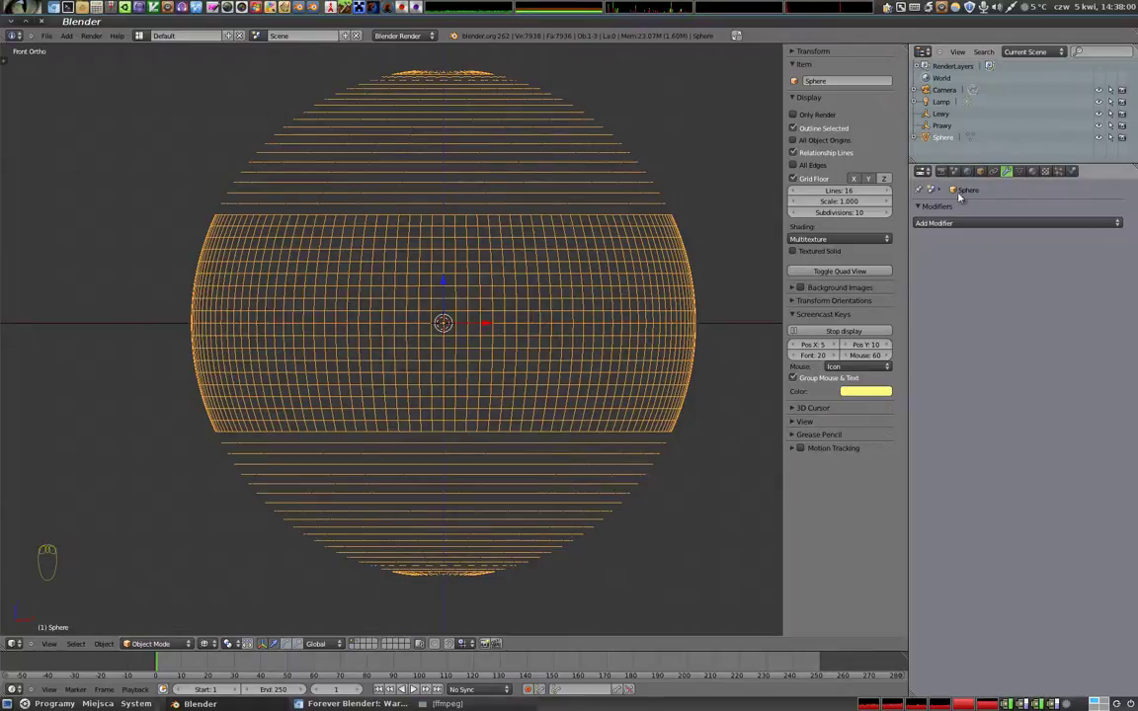
- Add a Warp modifier to the sphere and view it with solid shading
left_click_drag(1001, 222, 973, 370)
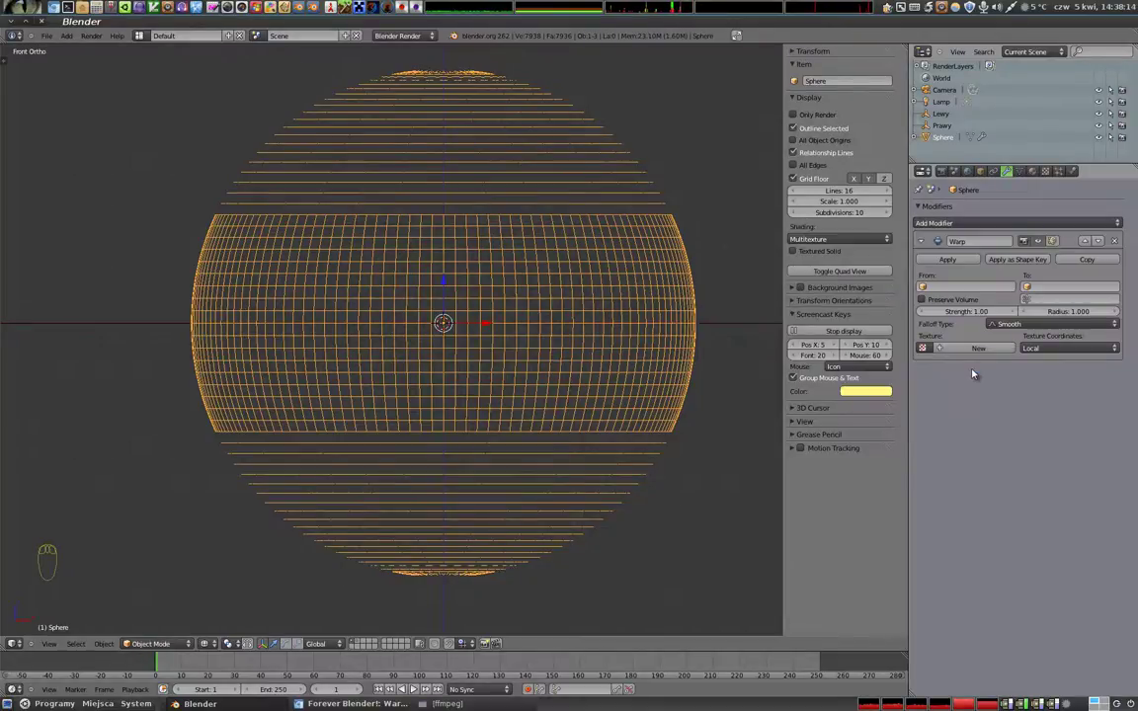
left_click_drag(422, 339, 306, 334)
key("z")
left_click_drag(305, 335, 292, 336)
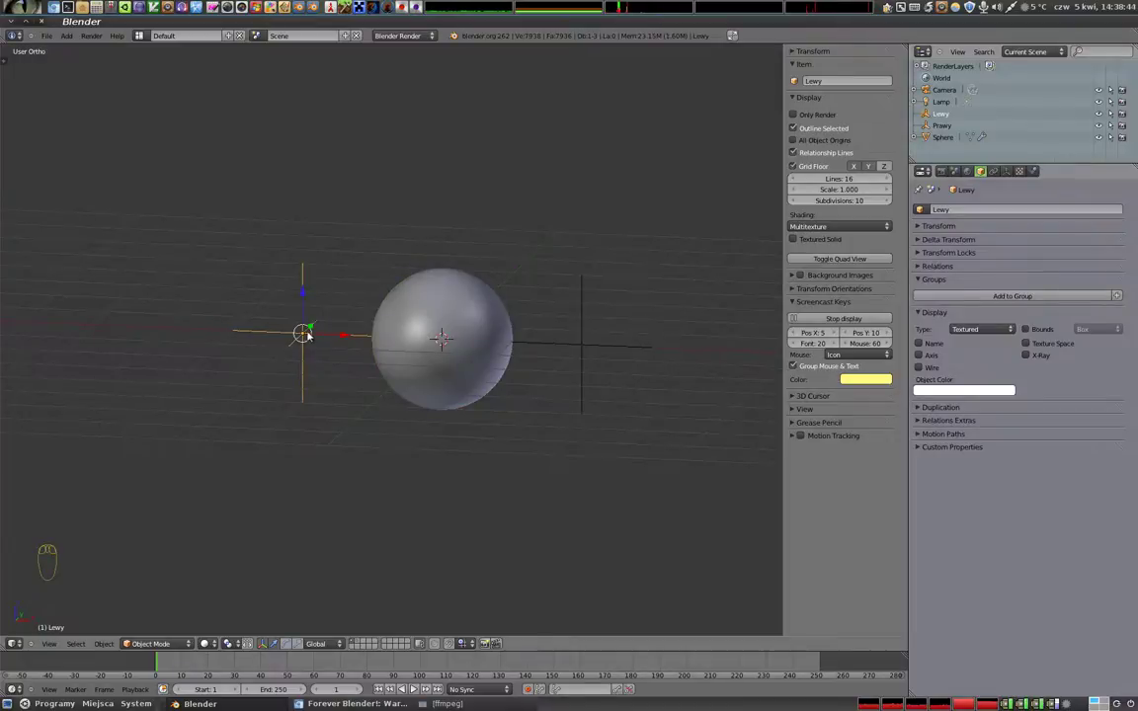
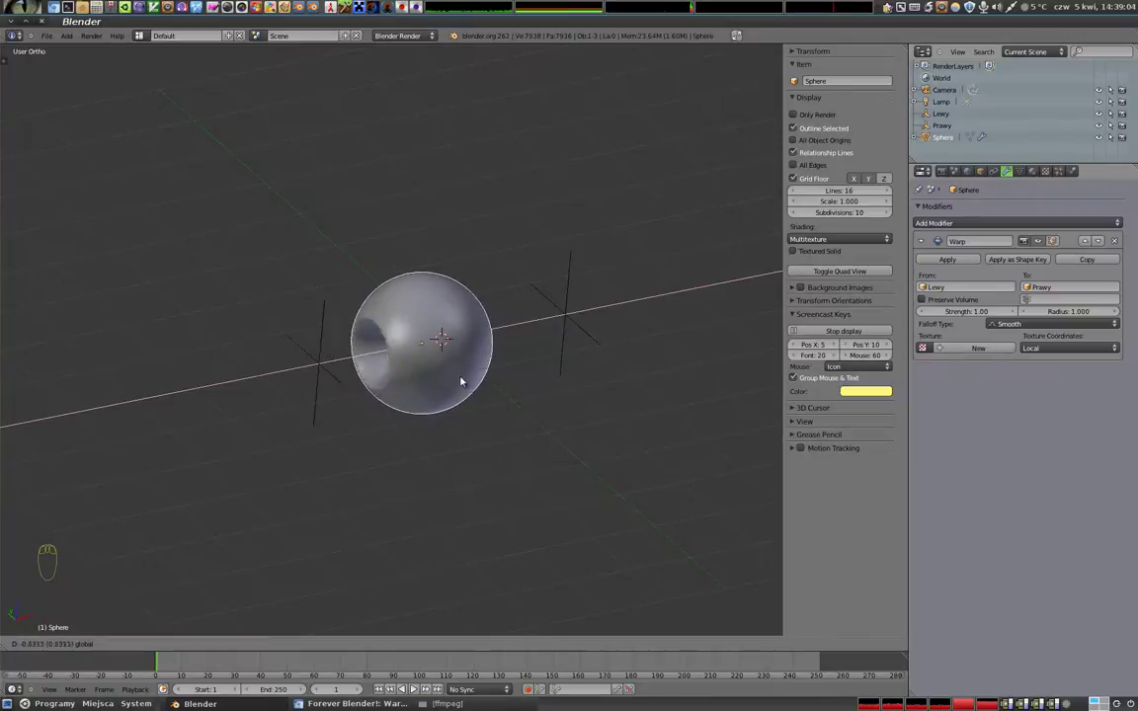
- Inspect the warped dent from several angles and return to front view
left_click_drag(454, 402, 454, 366)
left_click_drag(419, 346, 306, 378)
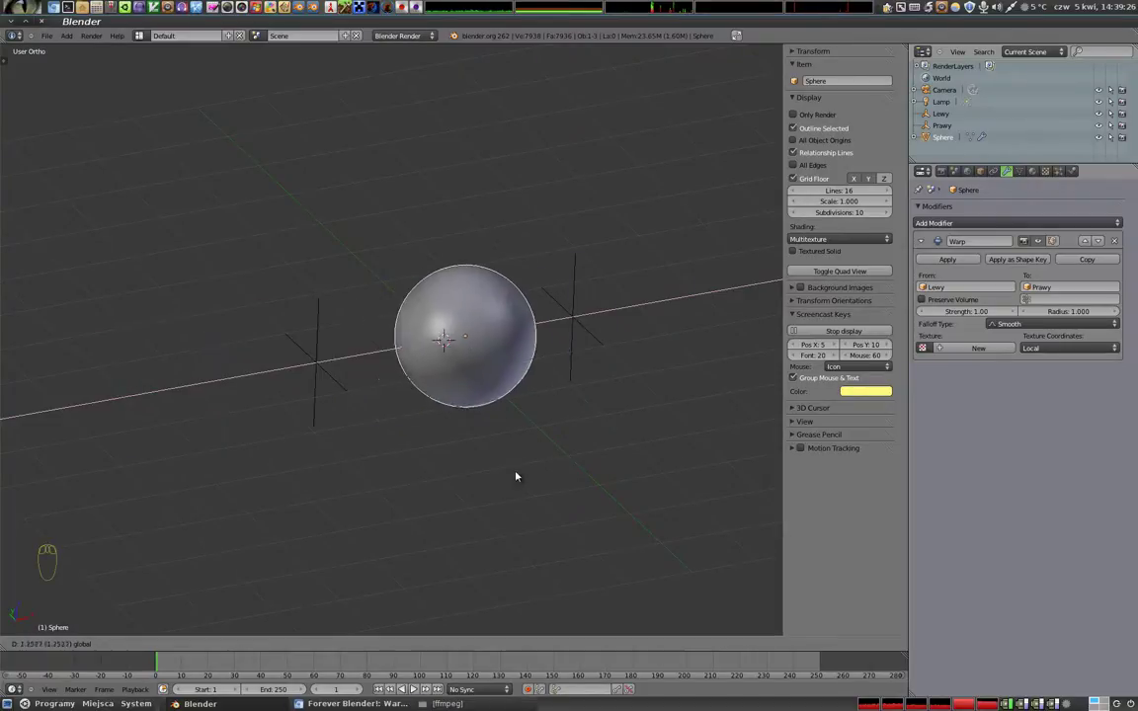
left_click_drag(424, 479, 351, 331)
key("KP_1")
- Start moving the sphere constrained to the horizontal axis to test the warp
key("z")
left_click_drag(405, 334, 391, 274)
key("n")
key("z")
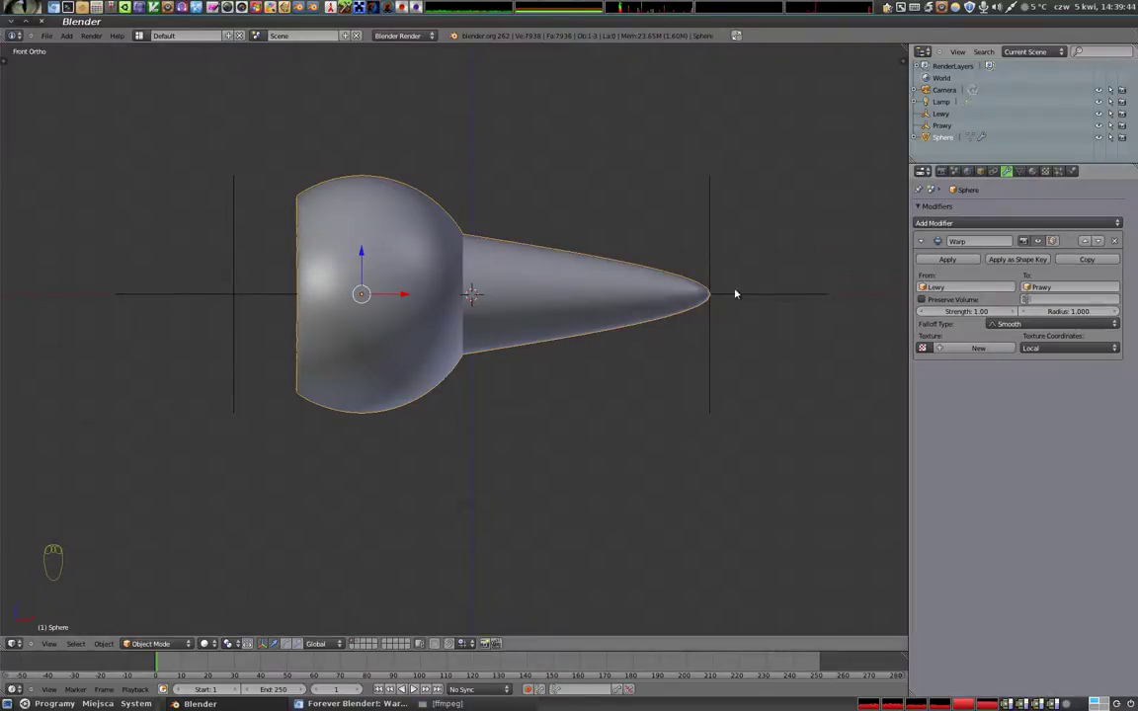
left_click(404, 296)
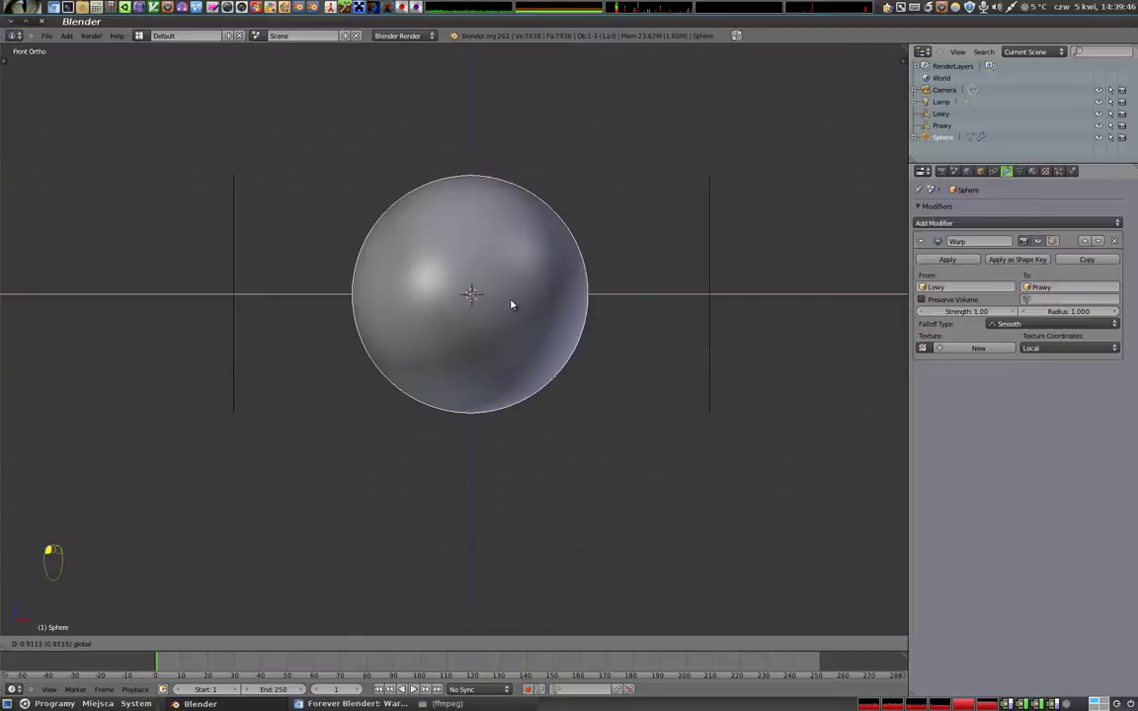
key("alt+g")
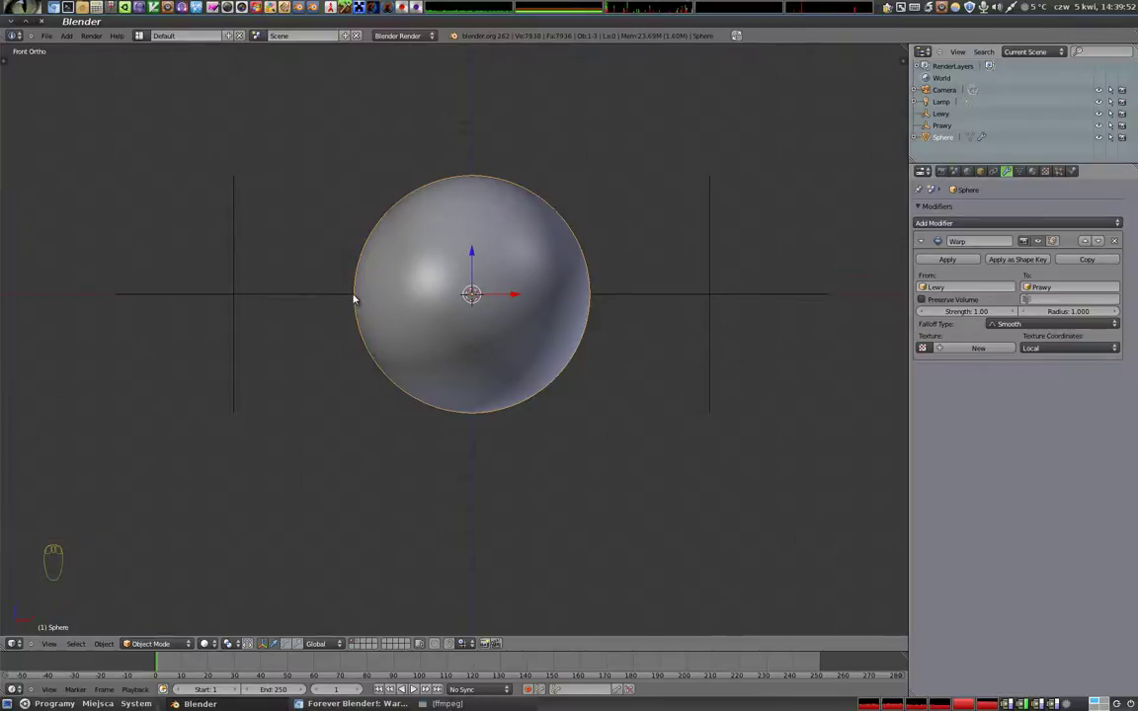
right_click(232, 297)
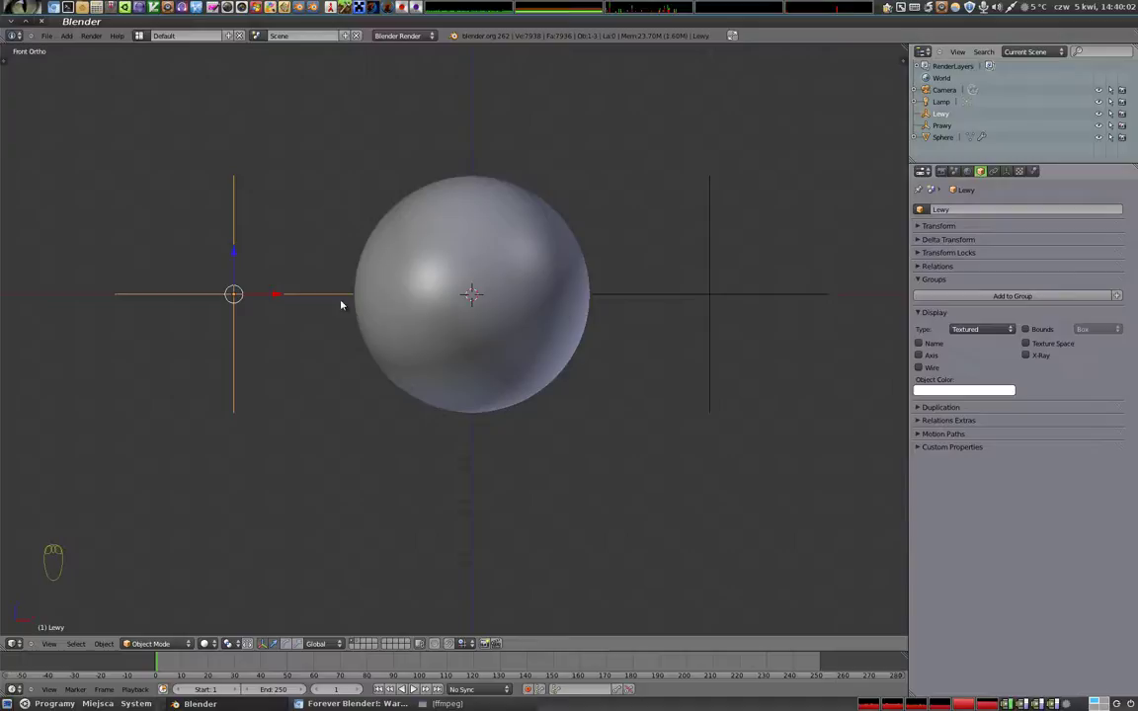
right_click(491, 280)
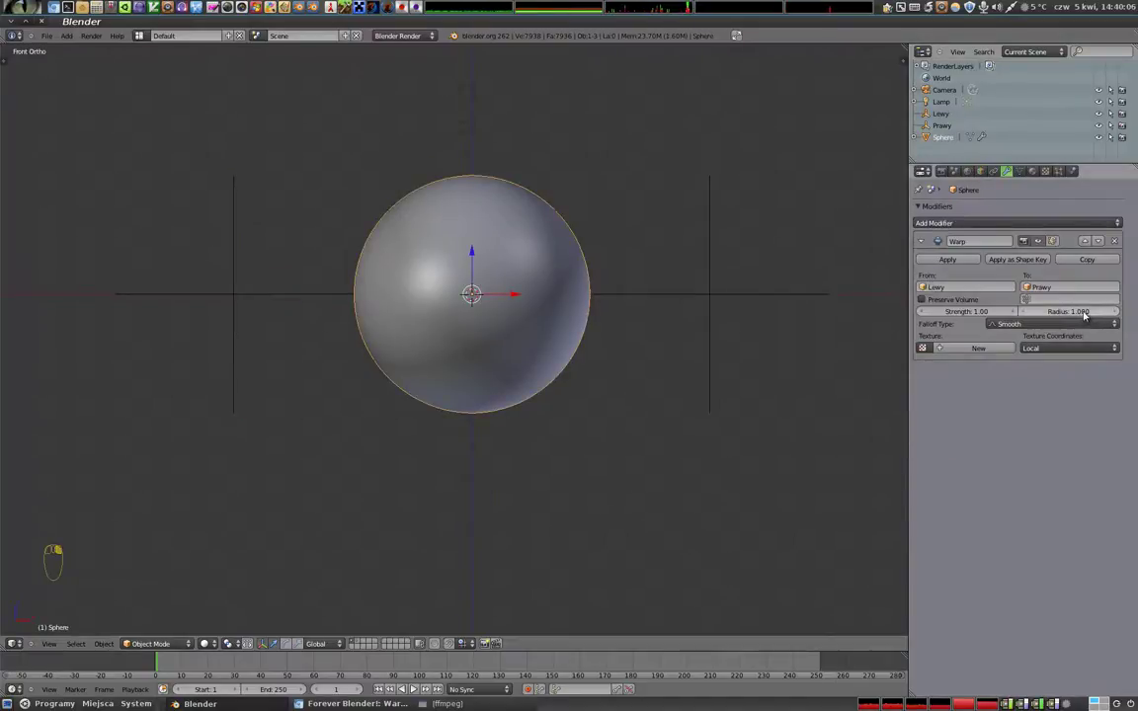
right_click(505, 295)
left_click_drag(401, 340, 271, 291)
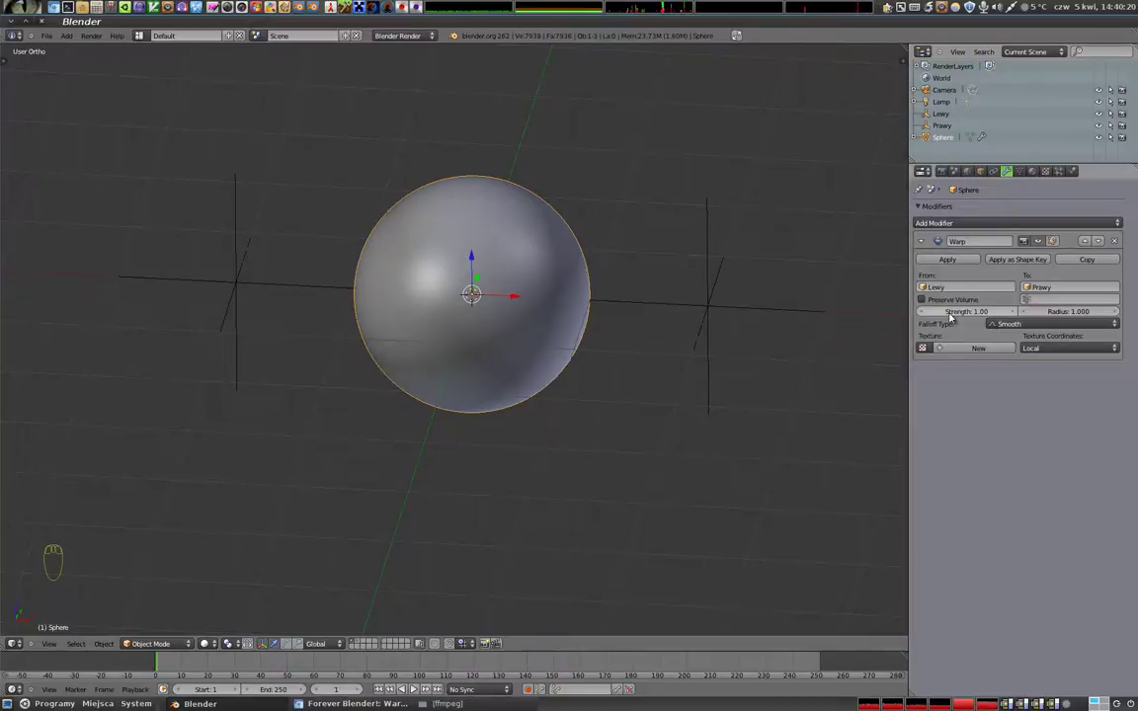
- Move the sphere left toward the Lewy empty and confirm its position
left_click(517, 298)
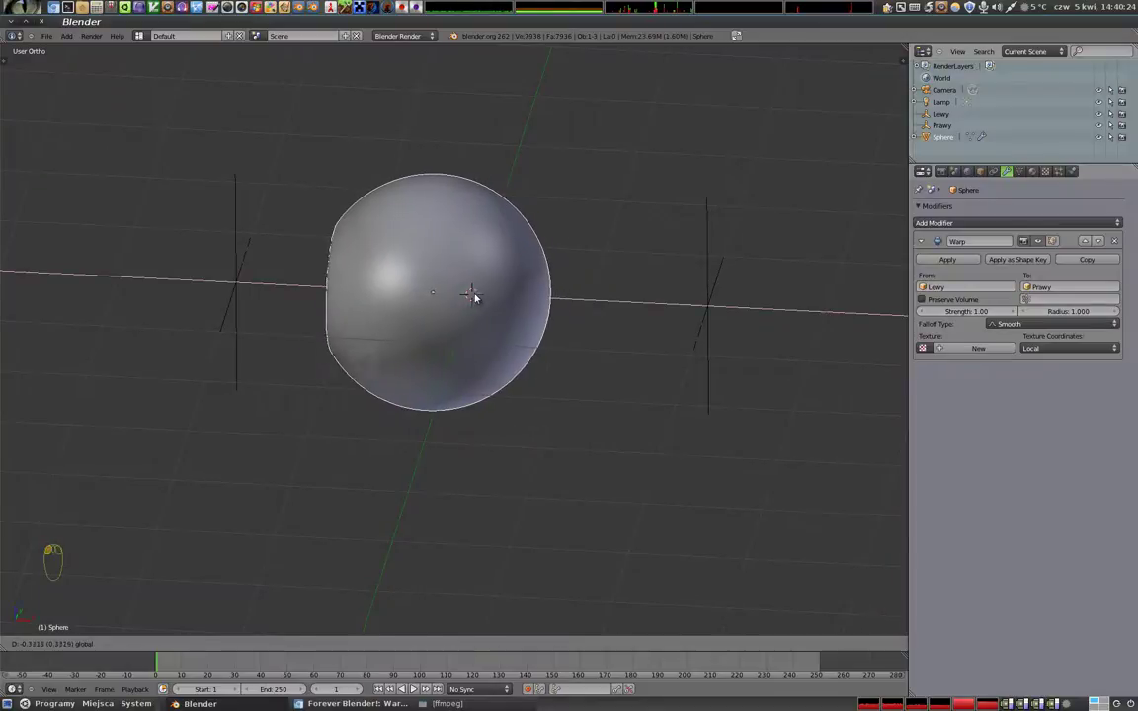
left_click_drag(393, 331, 685, 281)
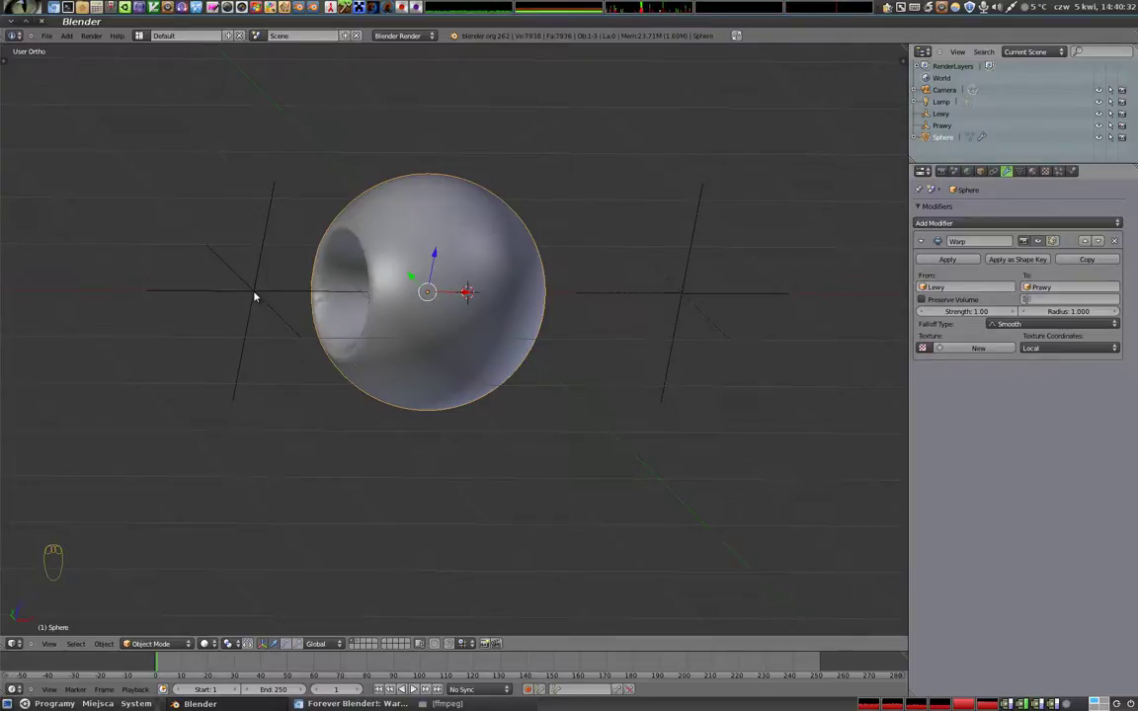
left_click(460, 292)
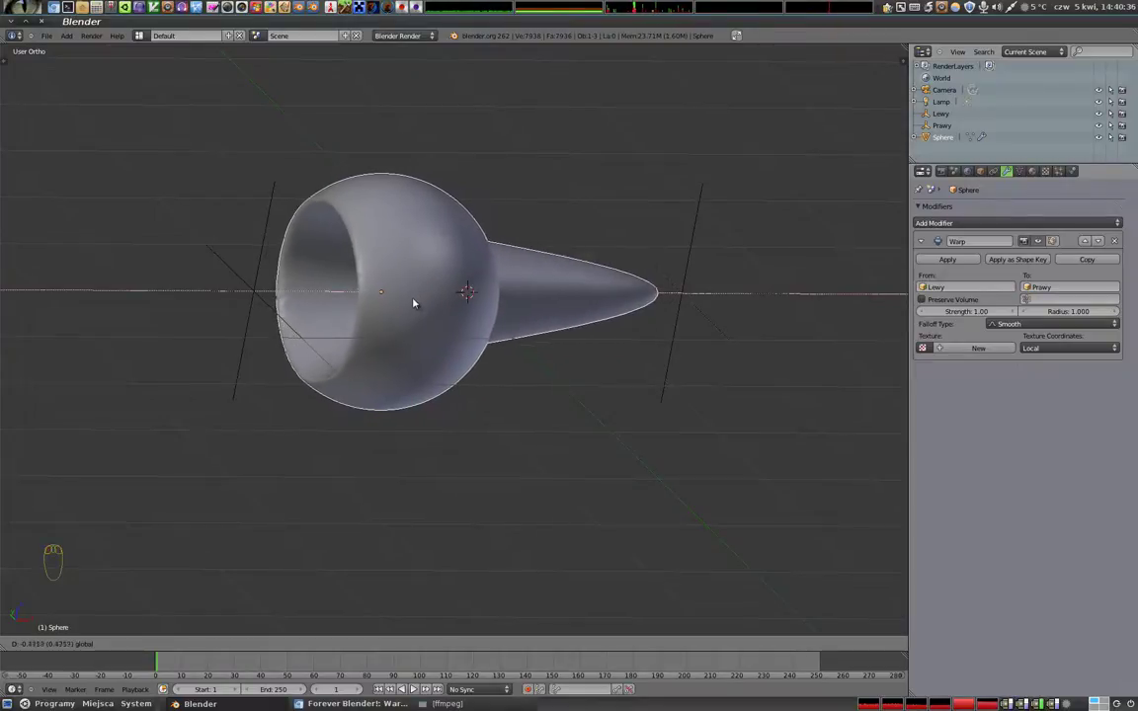
- Check the hollowed sphere and its spike toward Prawy from the front view
key("KP_1")
left_click(382, 283)
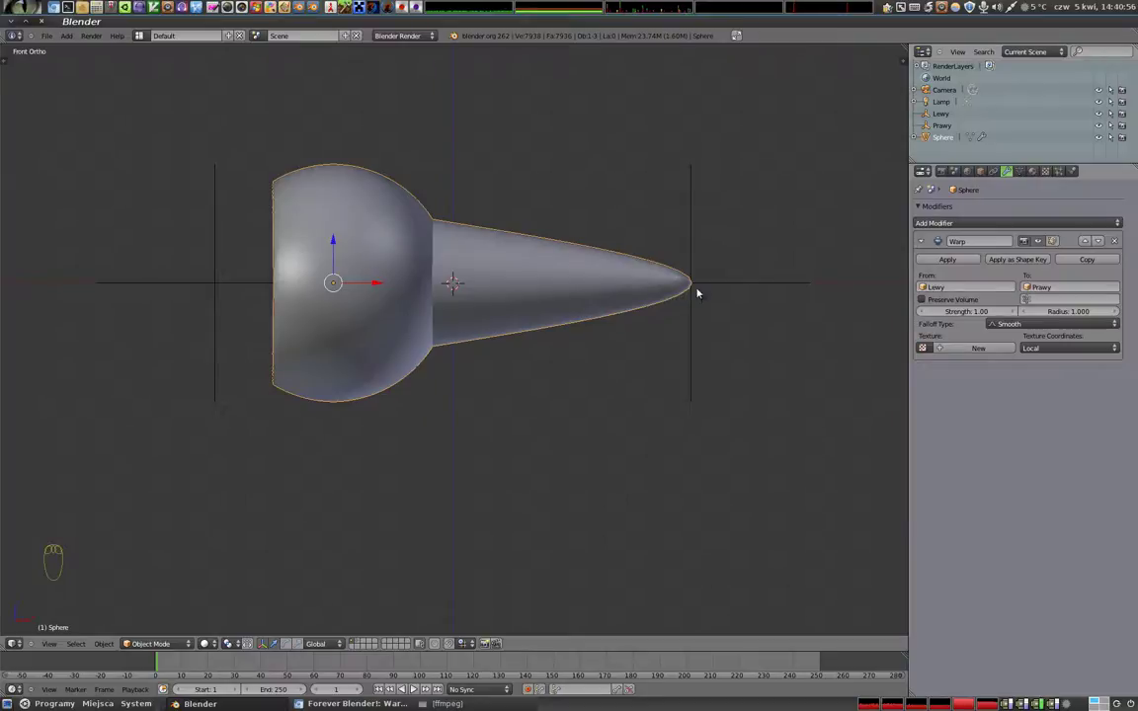
left_click_drag(222, 191, 726, 286)
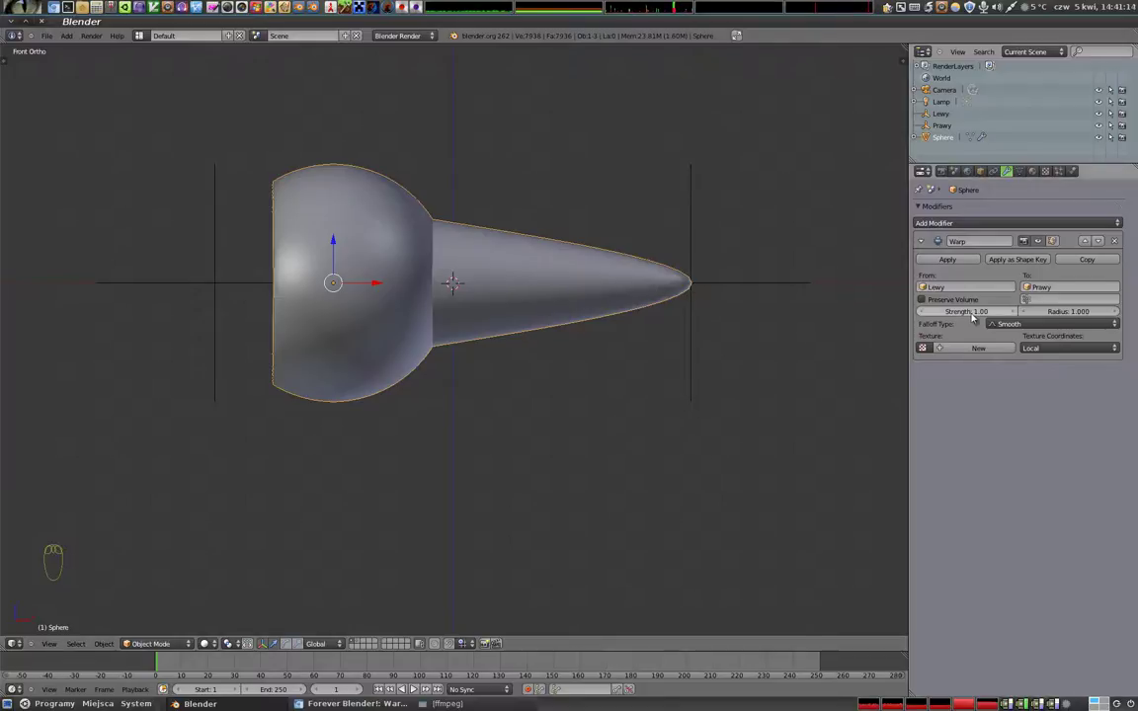
- Set the Warp strength to 0.50 and inspect the flattened side
left_click(972, 314)
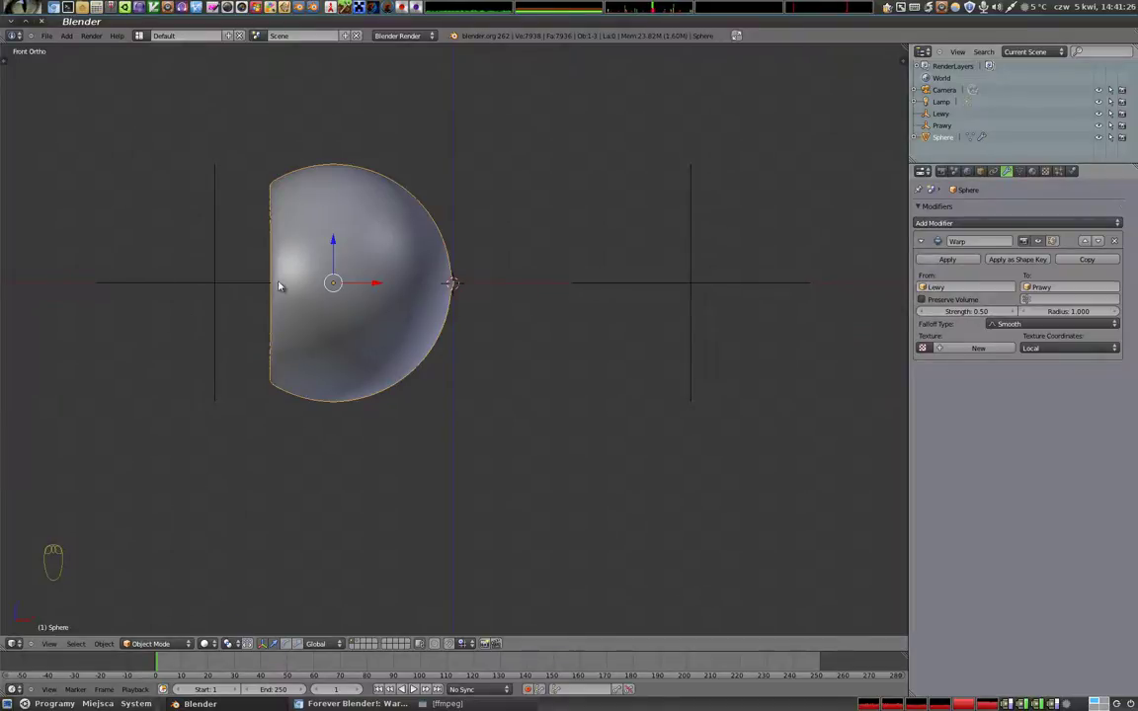
left_click(374, 283)
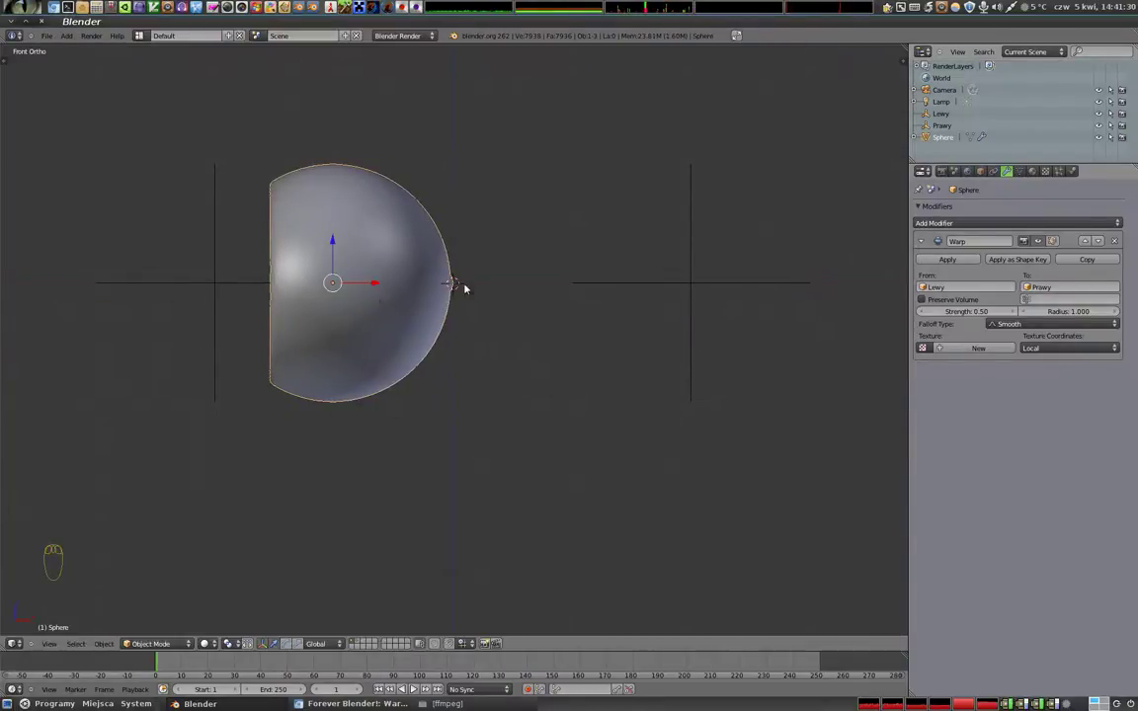
left_click_drag(446, 293, 373, 271)
left_click(374, 270)
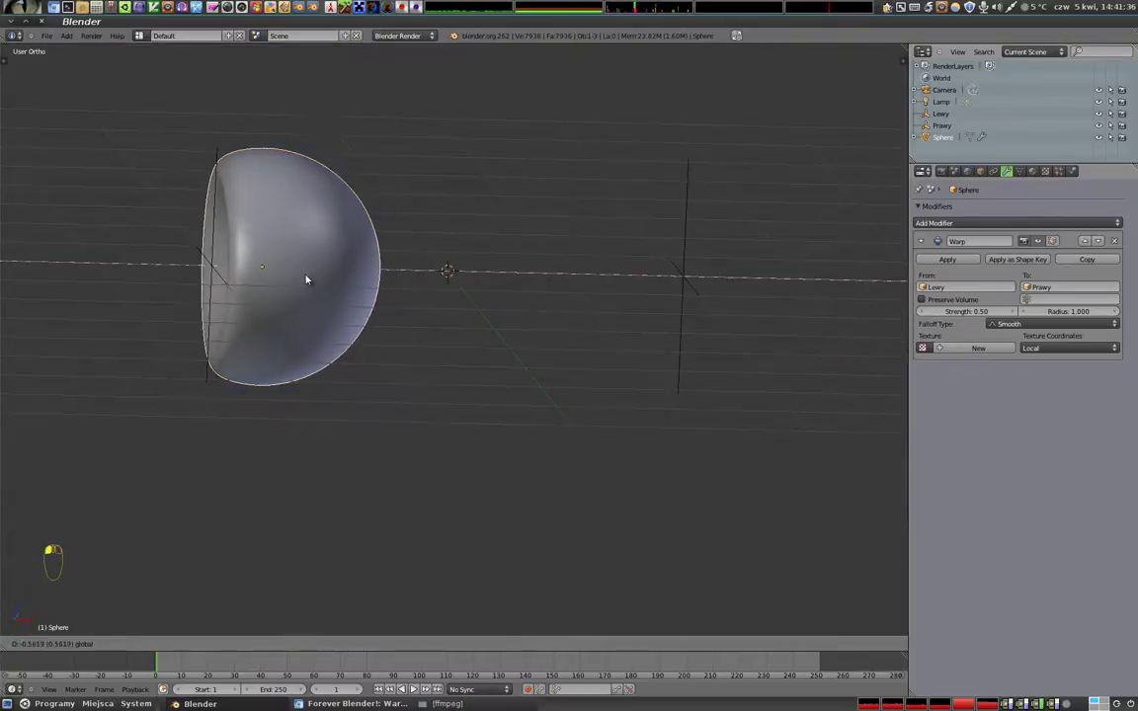
- Move the sphere back between the empties and show the objects as wireframes
key("KP_1")
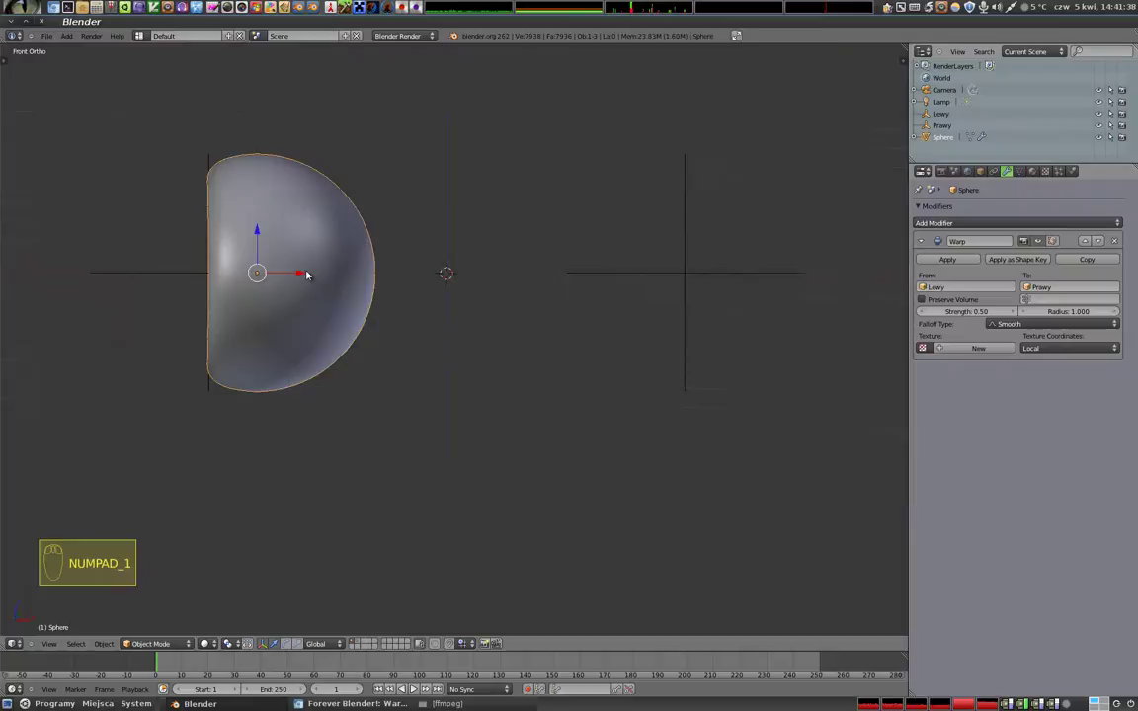
left_click_drag(272, 284, 468, 268)
left_click(502, 259)
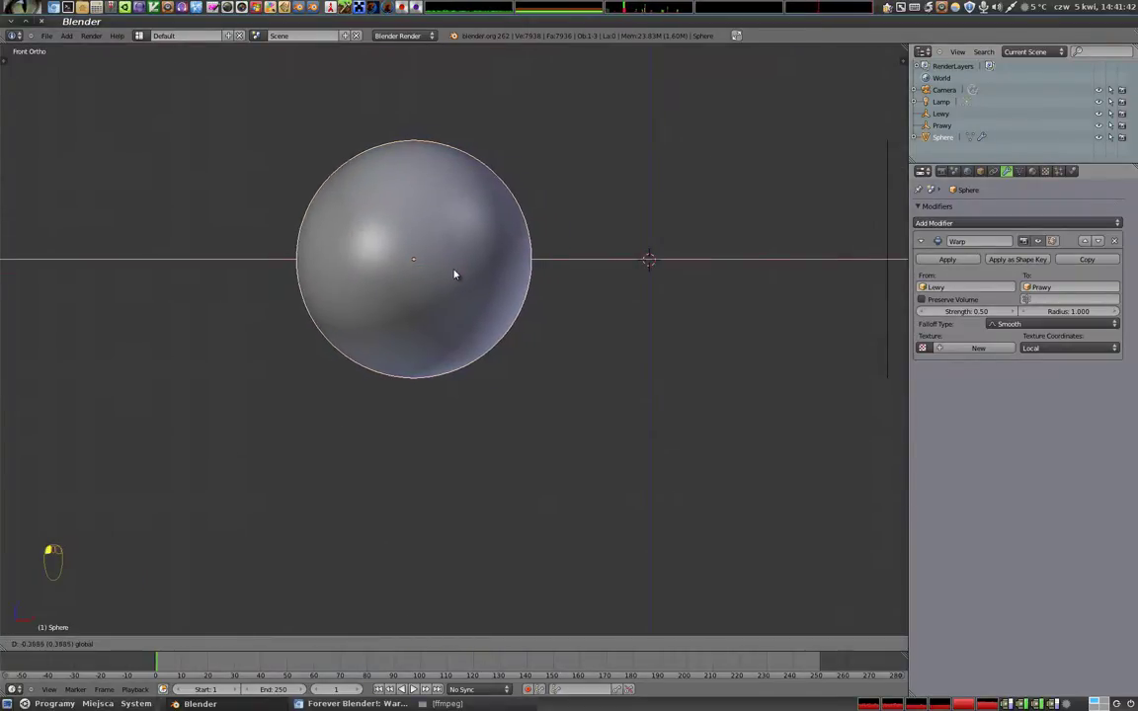
key("z")
left_click_drag(411, 260, 391, 94)
- Select the sphere and drop it back at the centre between the empties
right_click(395, 91)
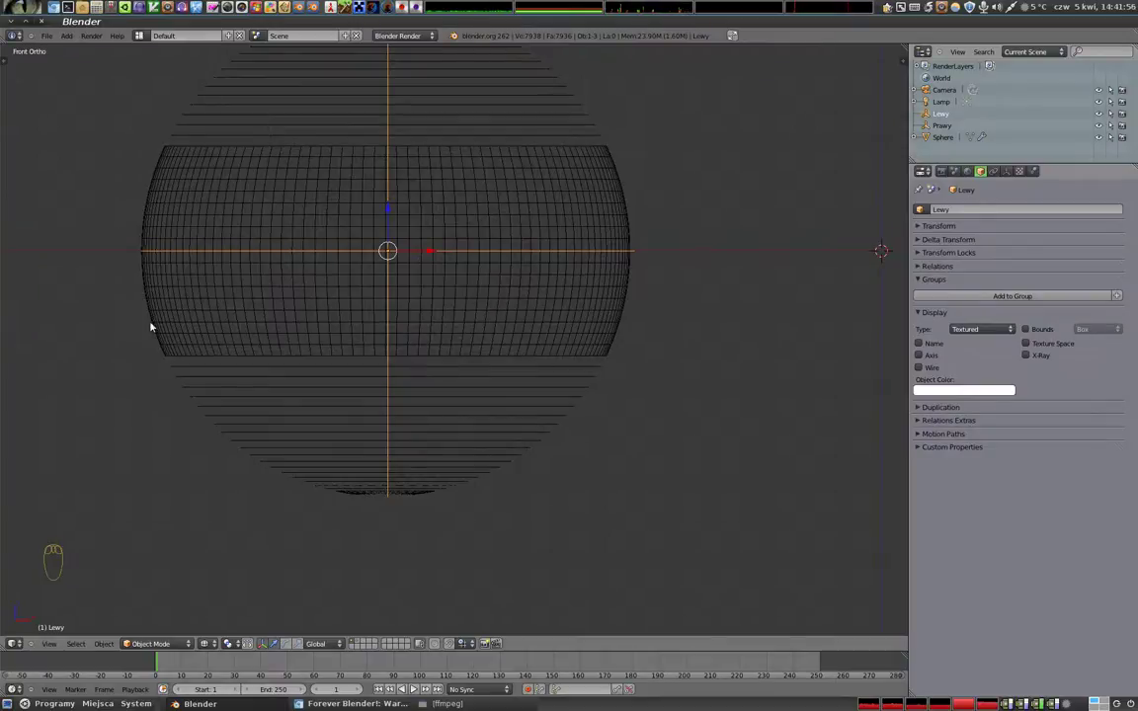
left_click(431, 252)
right_click(546, 219)
left_click(433, 249)
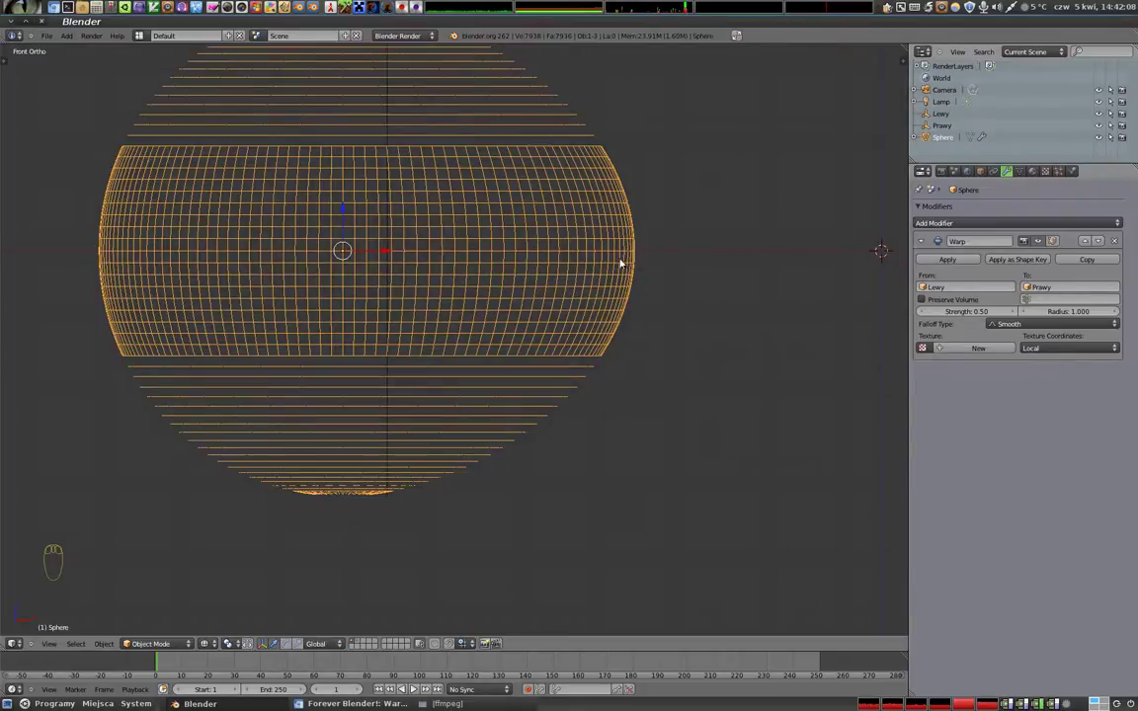
left_click_drag(728, 269, 279, 269)
left_click(278, 269)
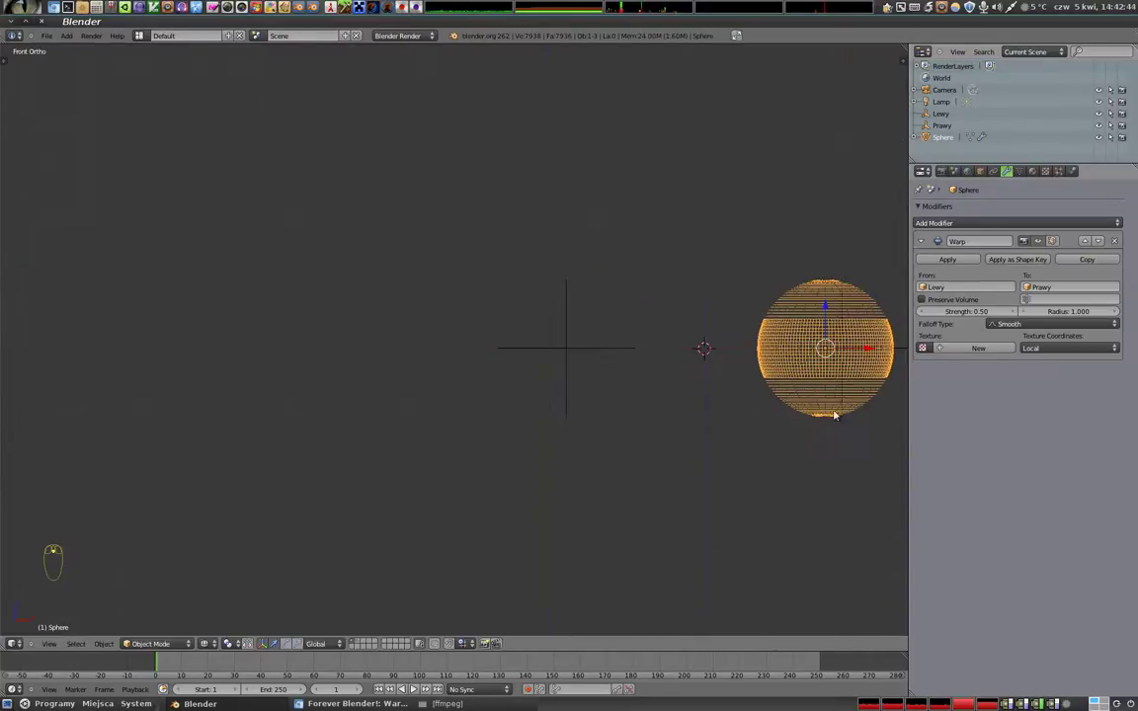
left_click_drag(714, 386, 672, 320)
left_click(629, 304)
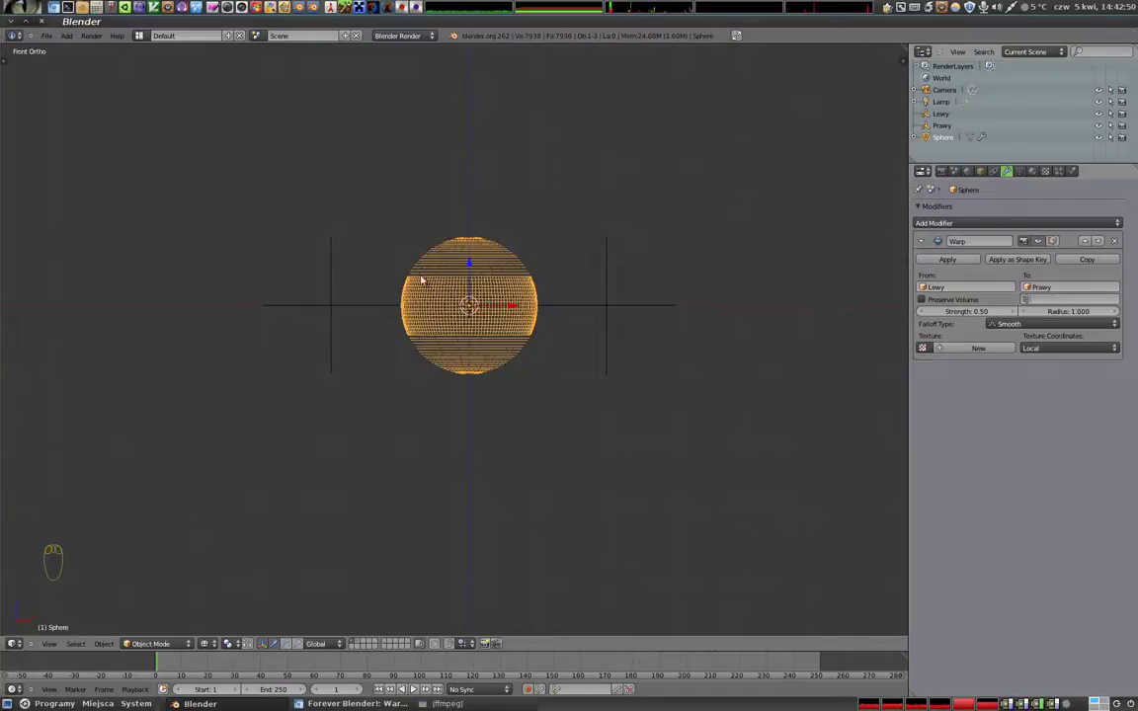
- Delete the warped sphere, leaving only the empties, camera and lamp
left_click_drag(448, 361, 448, 285)
key("z")
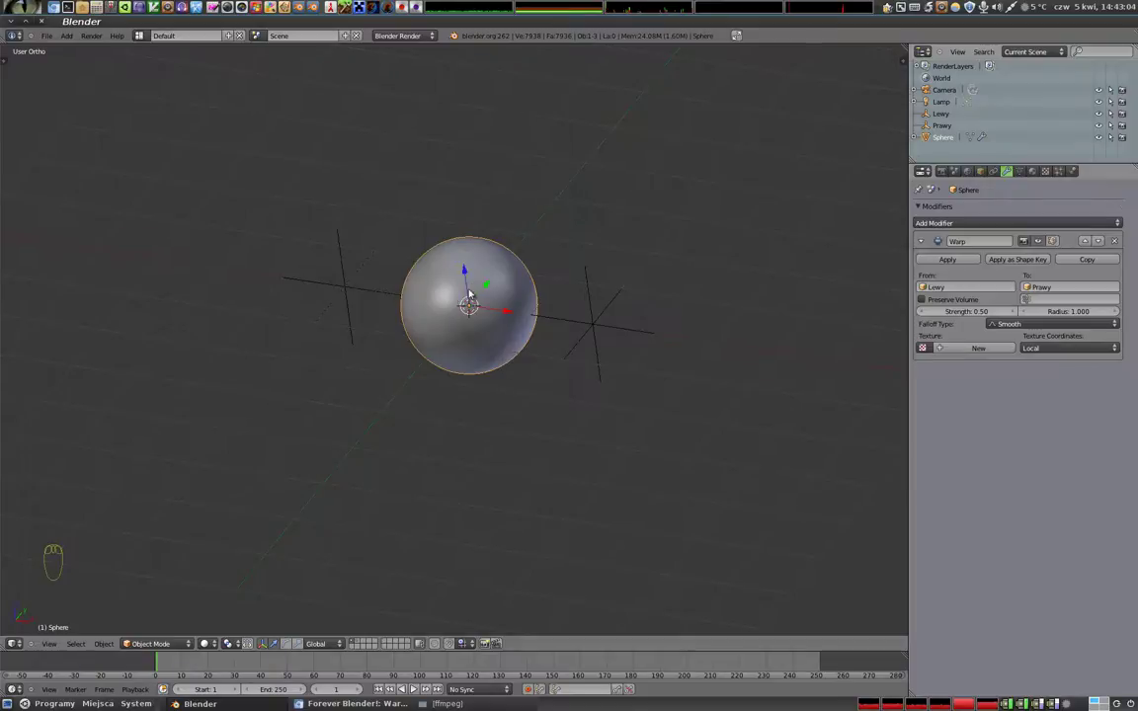
key("x")
left_click_drag(436, 344, 475, 294)
- Add a cylinder mesh between Lewy and Prawy and select it
key("shift+a")
key("shift+a")
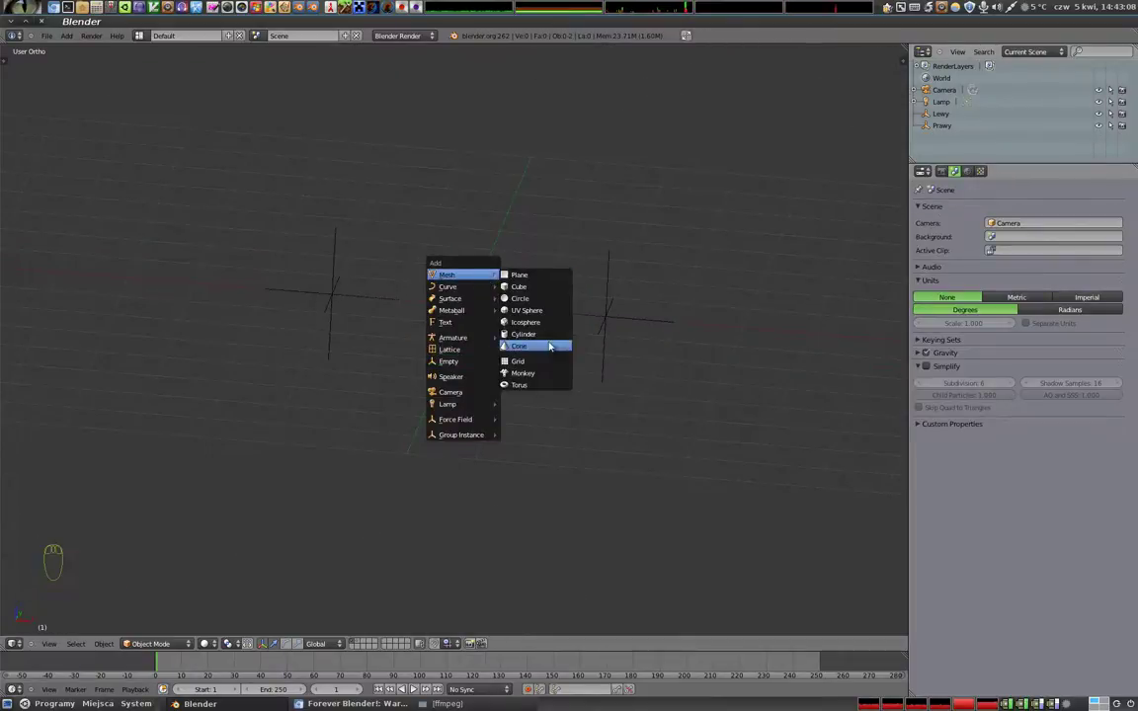
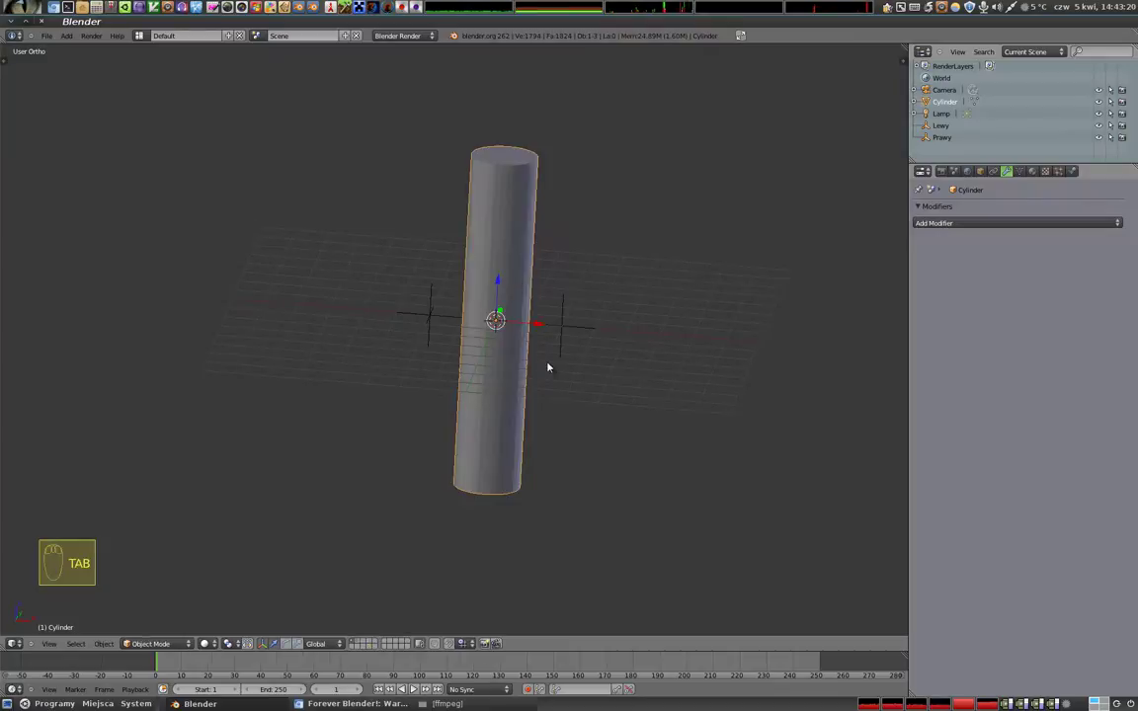
right_click(495, 312)
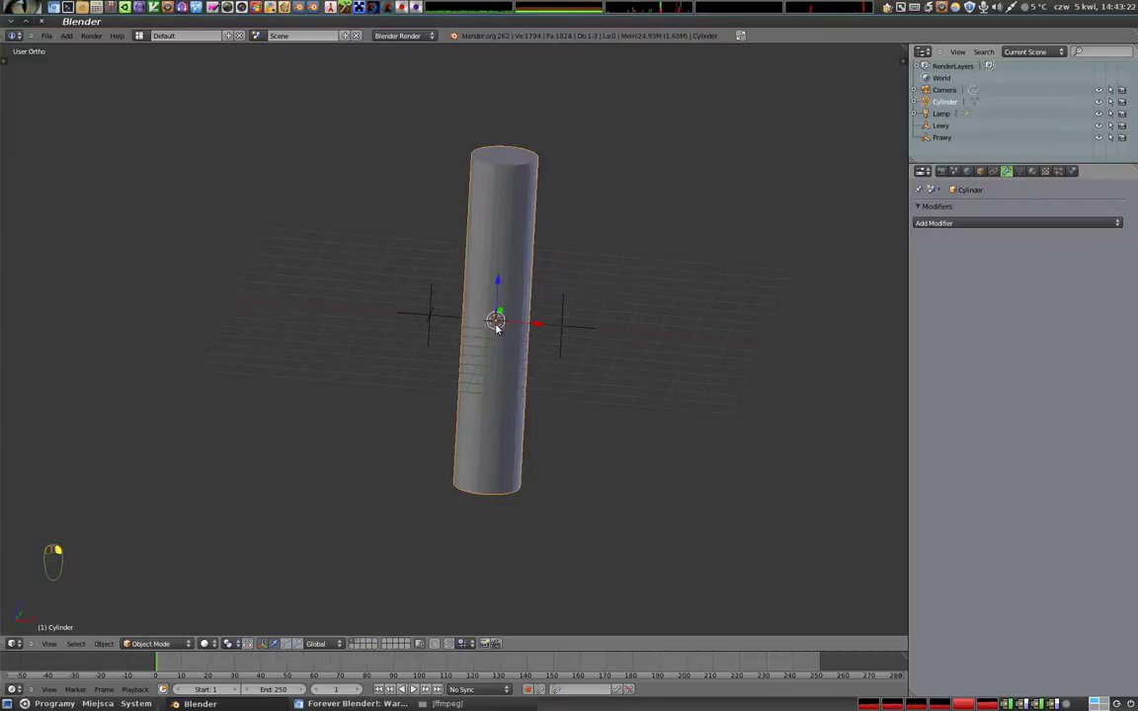
key("t")
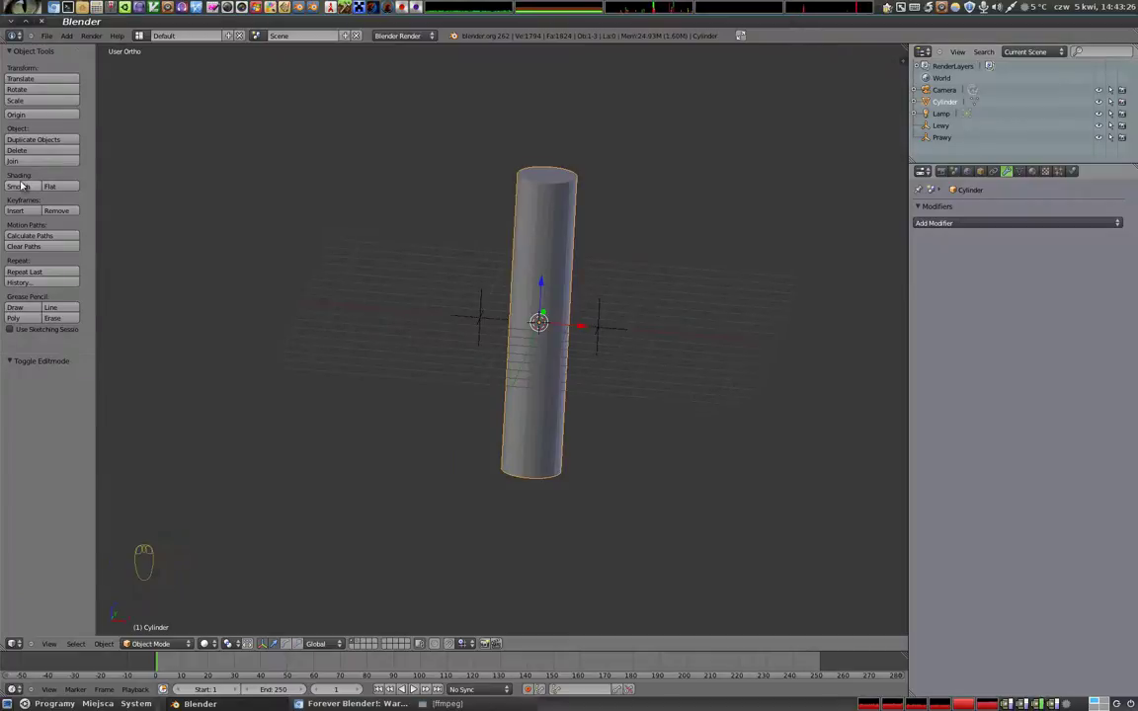
- Give the cylinder a Warp modifier from Lewy to Prawy and select the Prawy empty
key("t")
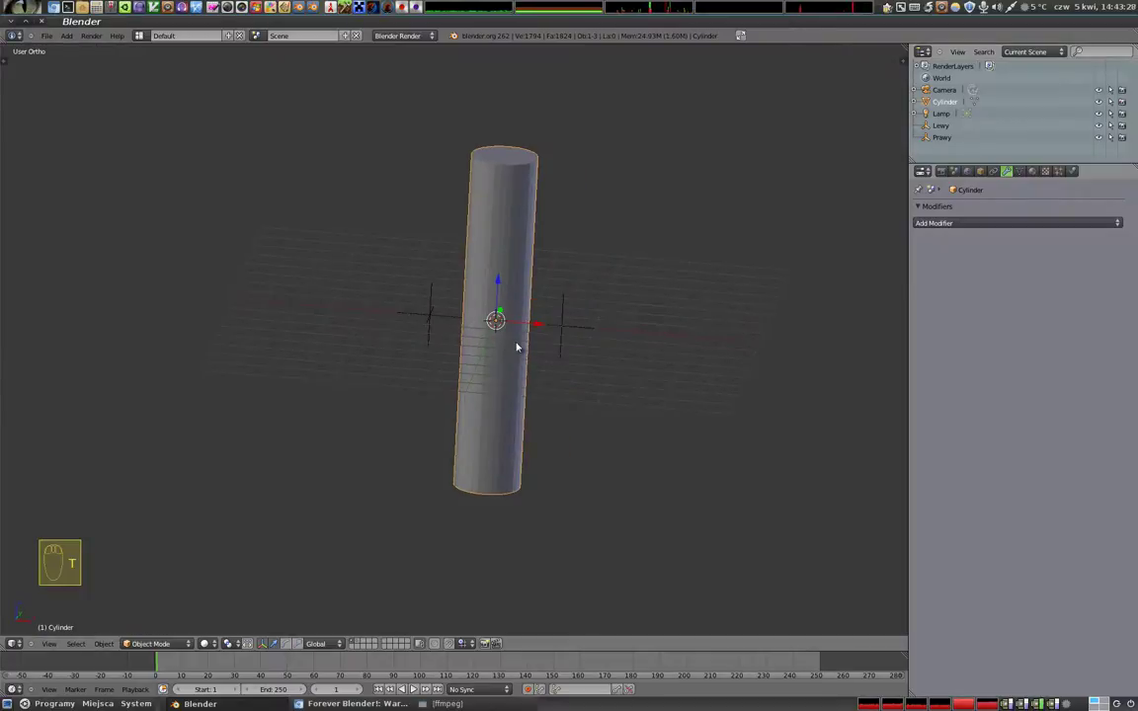
left_click(998, 221)
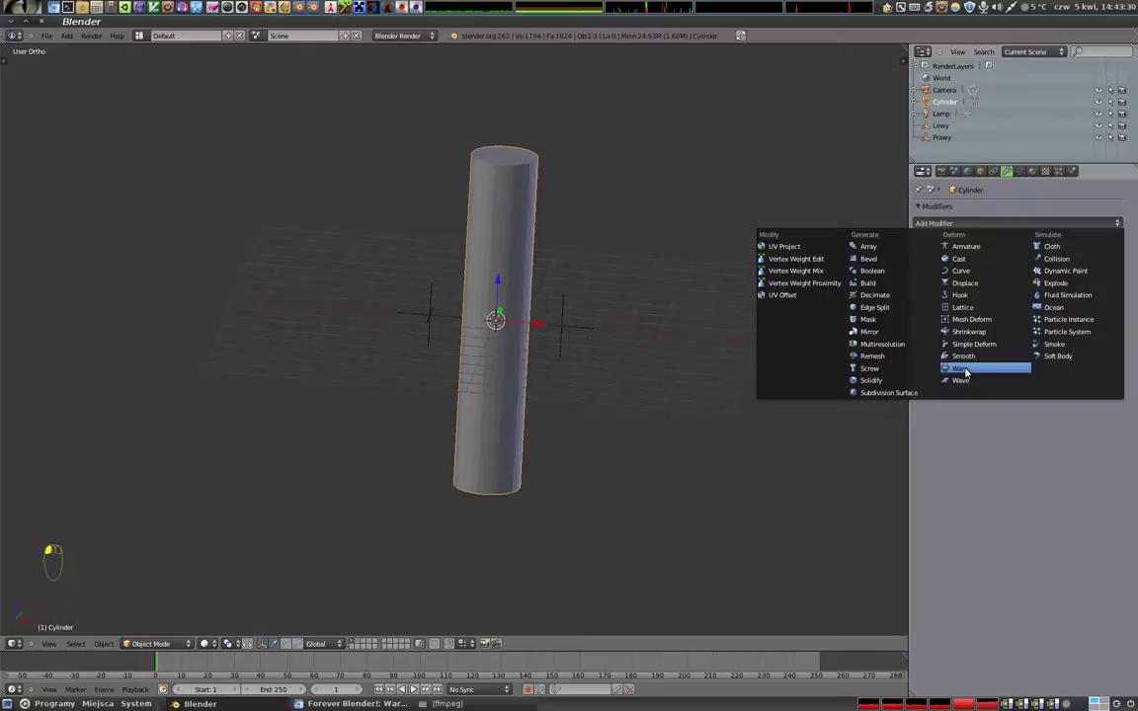
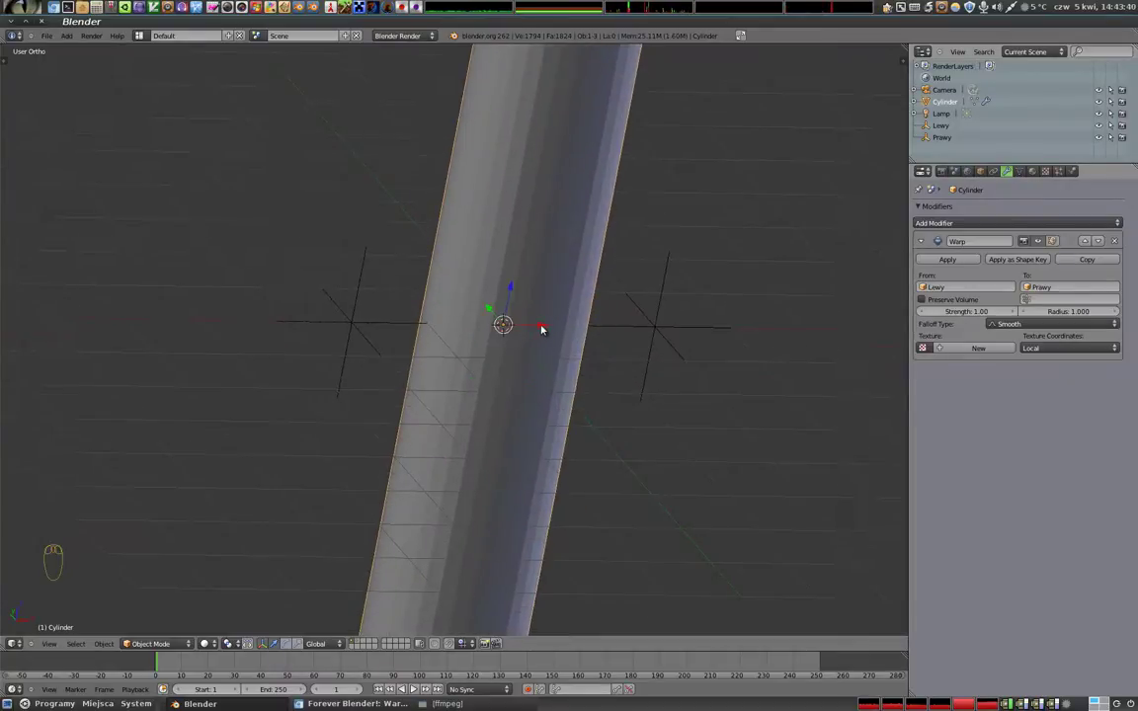
left_click(545, 326)
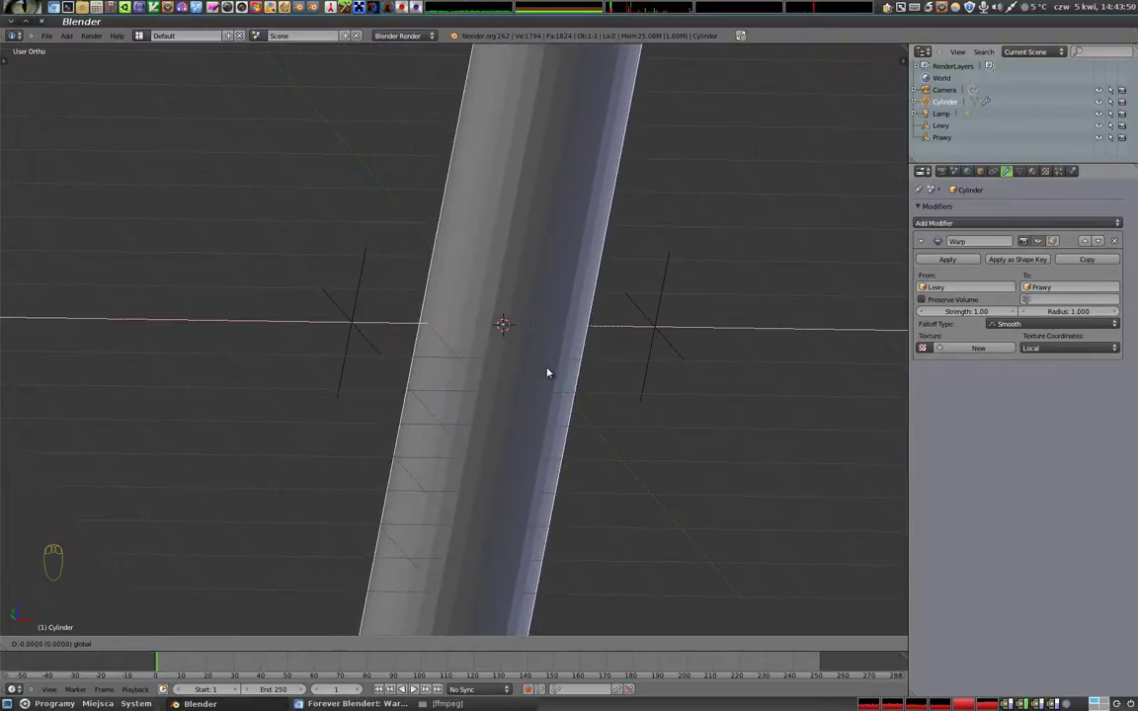
left_click_drag(560, 387, 513, 319)
left_click_drag(400, 319, 526, 321)
left_click(500, 316)
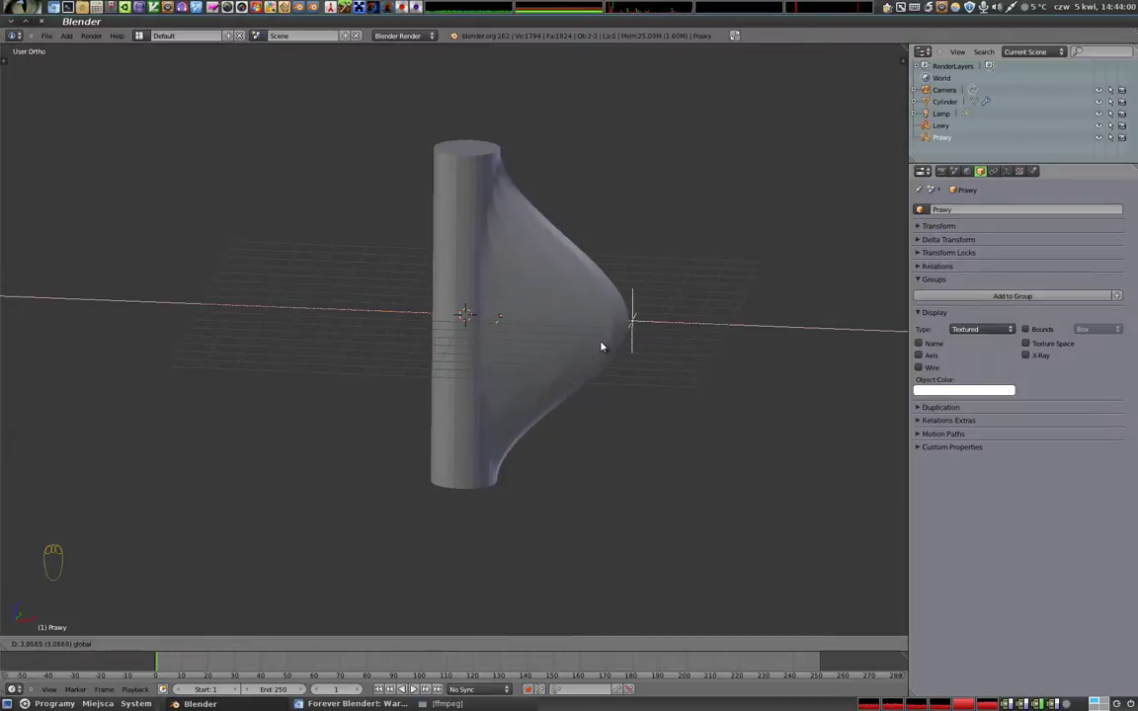
- In front wireframe view, reselect the cylinder and the Prawy empty to prepare the move
key("KP_1")
key("z")
middle_click(608, 316)
right_click(465, 225)
left_click(1037, 240)
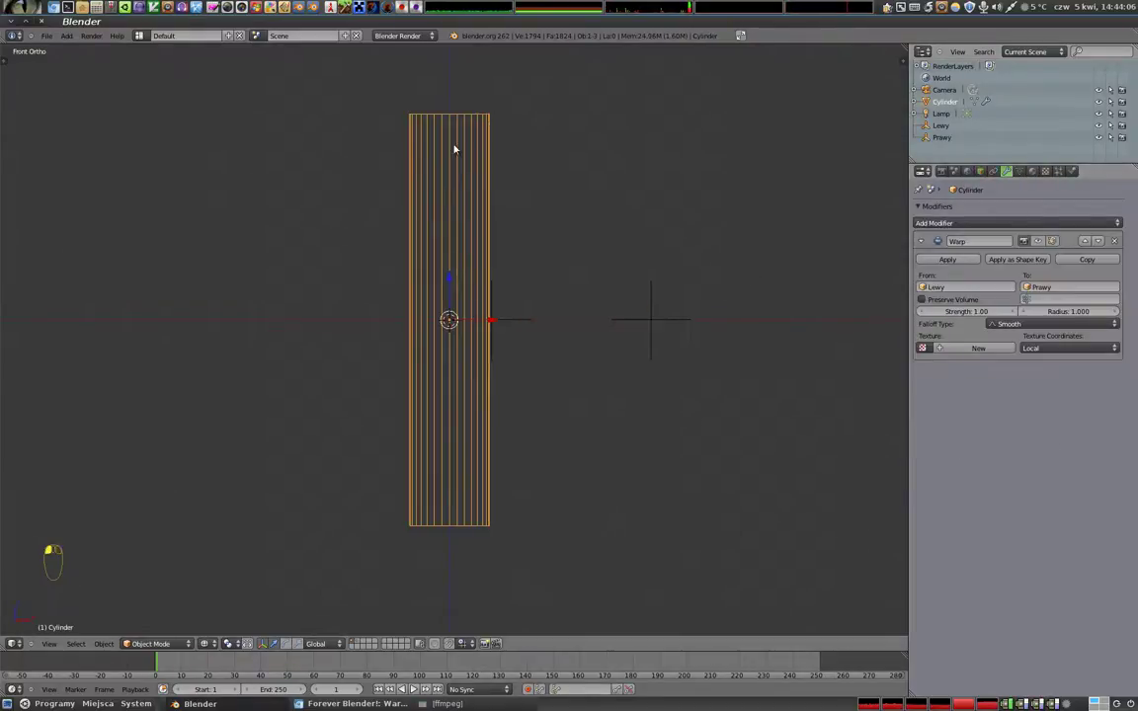
left_click_drag(497, 330, 533, 310)
right_click(526, 311)
left_click(533, 310)
- Move Prawy sideways back beside the cylinder's mid-height so the side bulges outward
right_click(844, 314)
left_click(824, 316)
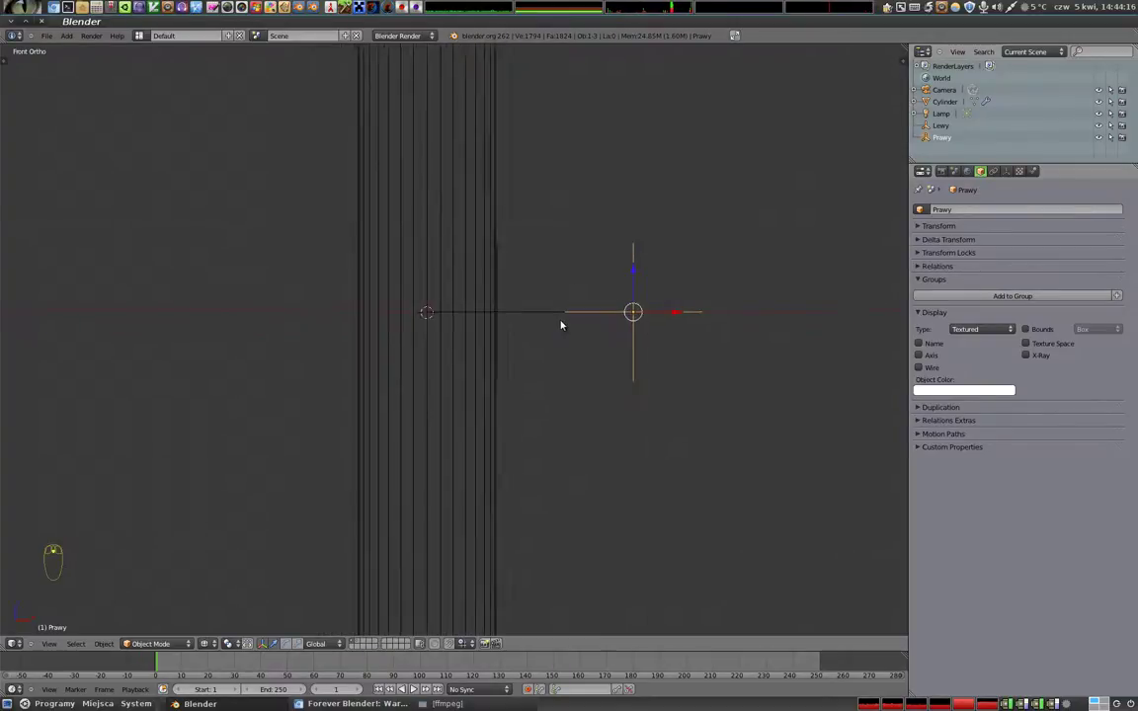
left_click_drag(516, 323, 415, 195)
right_click(415, 196)
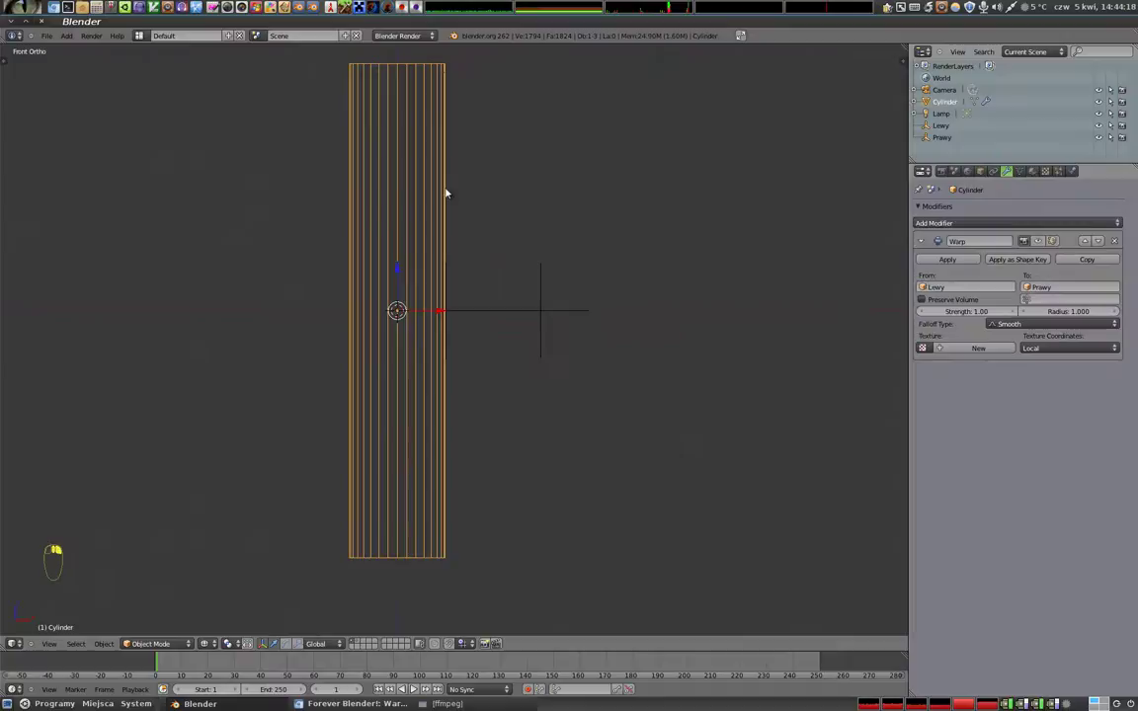
left_click(1040, 243)
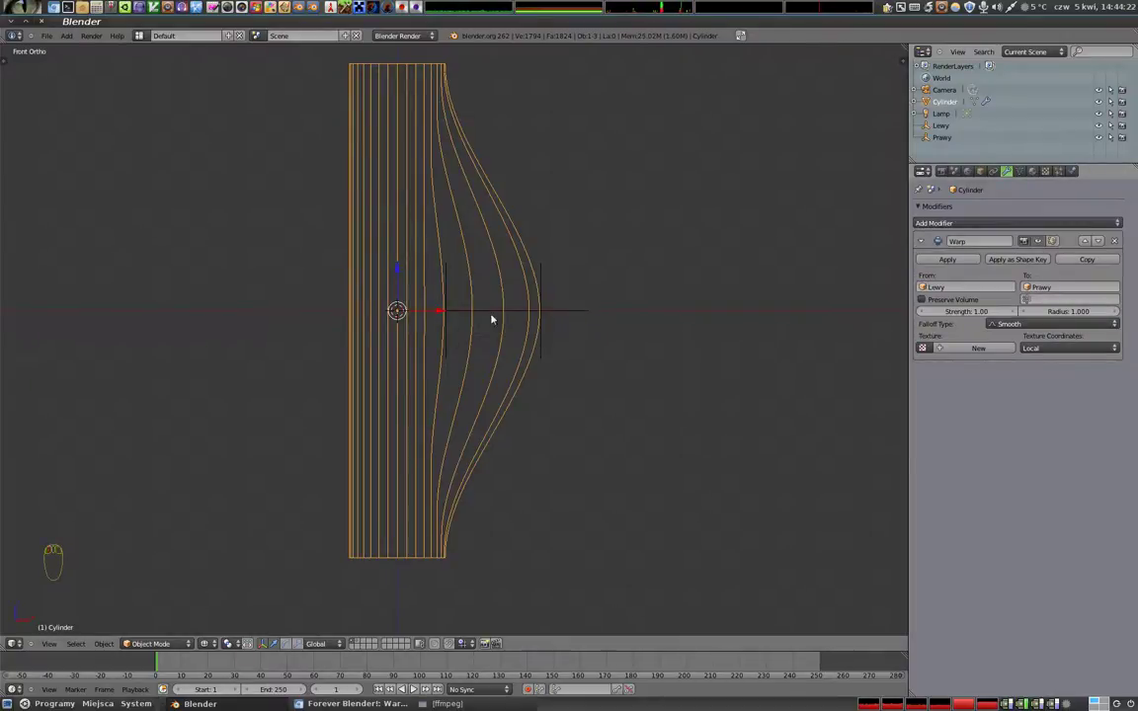
- Return to solid shading and orbit around the warped cylinder to inspect the bulge
key("z")
left_click_drag(519, 329, 209, 441)
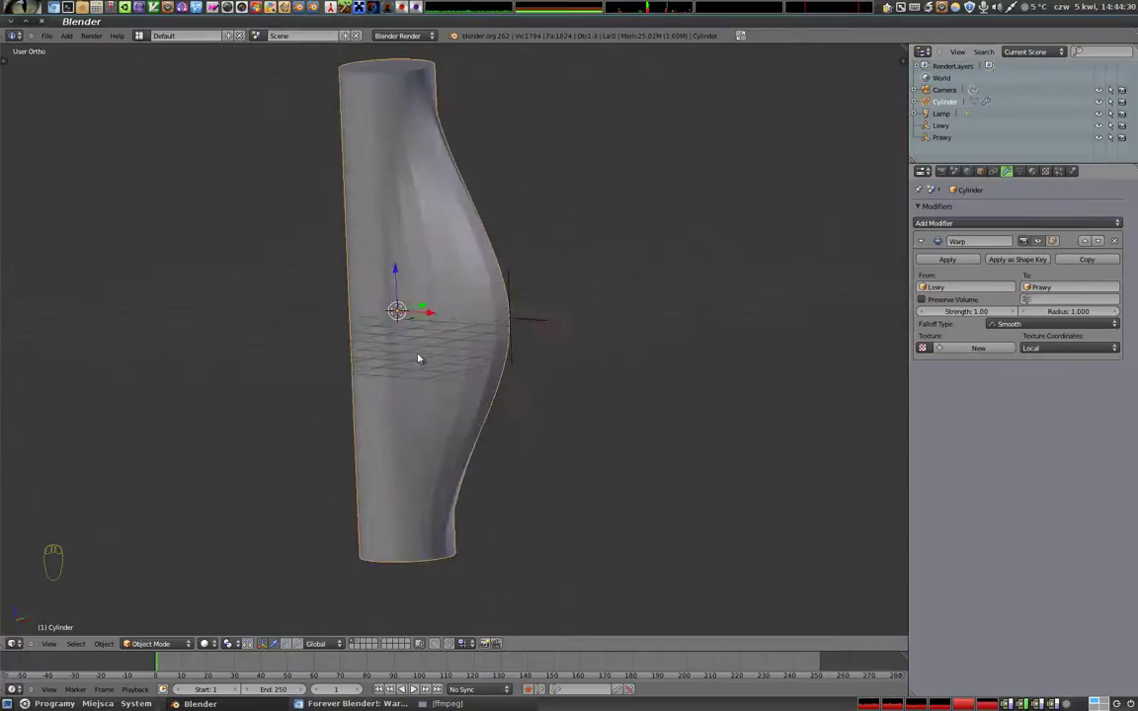
left_click_drag(389, 405, 417, 331)
left_click_drag(414, 331, 478, 306)
- Drag Prawy through several trial positions, reshaping the cylinder's side bulge
left_click(473, 304)
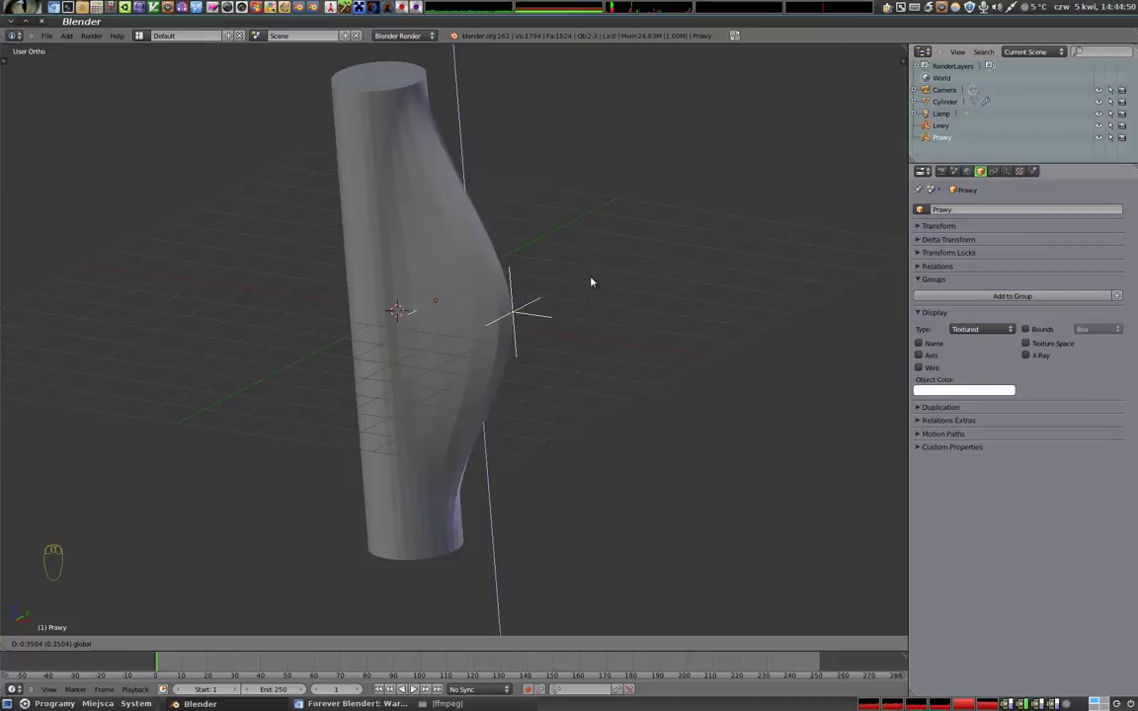
left_click_drag(429, 431, 455, 237)
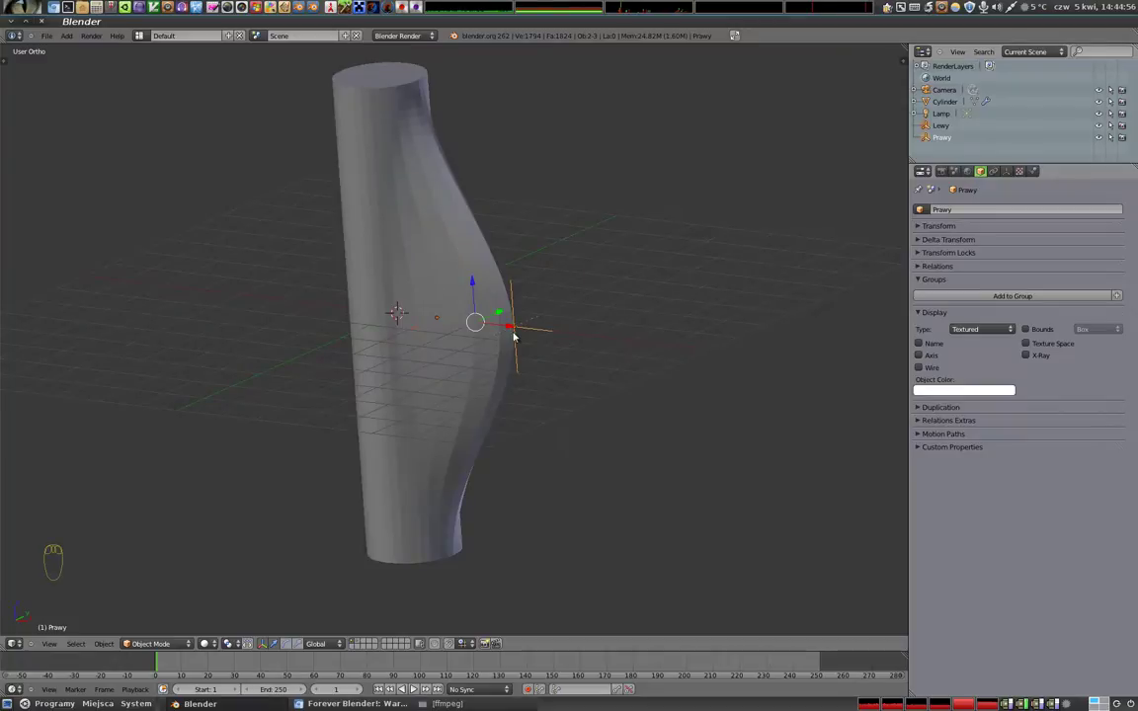
left_click_drag(461, 325, 584, 324)
key("r")
key("r")
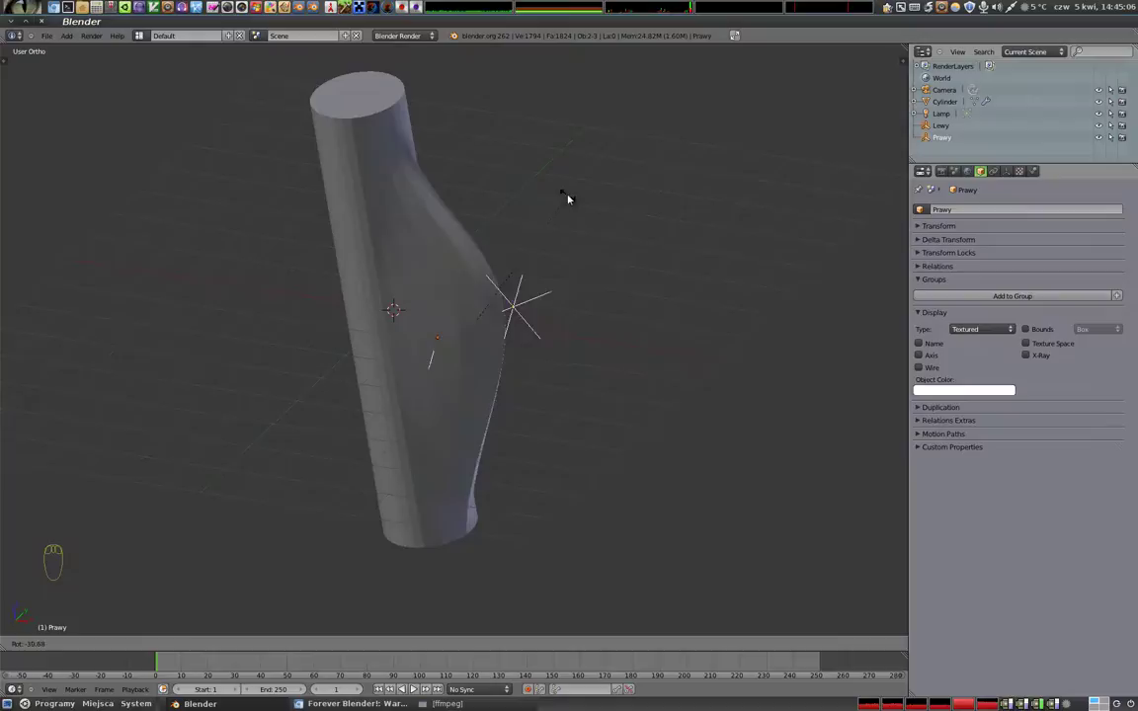
key("r")
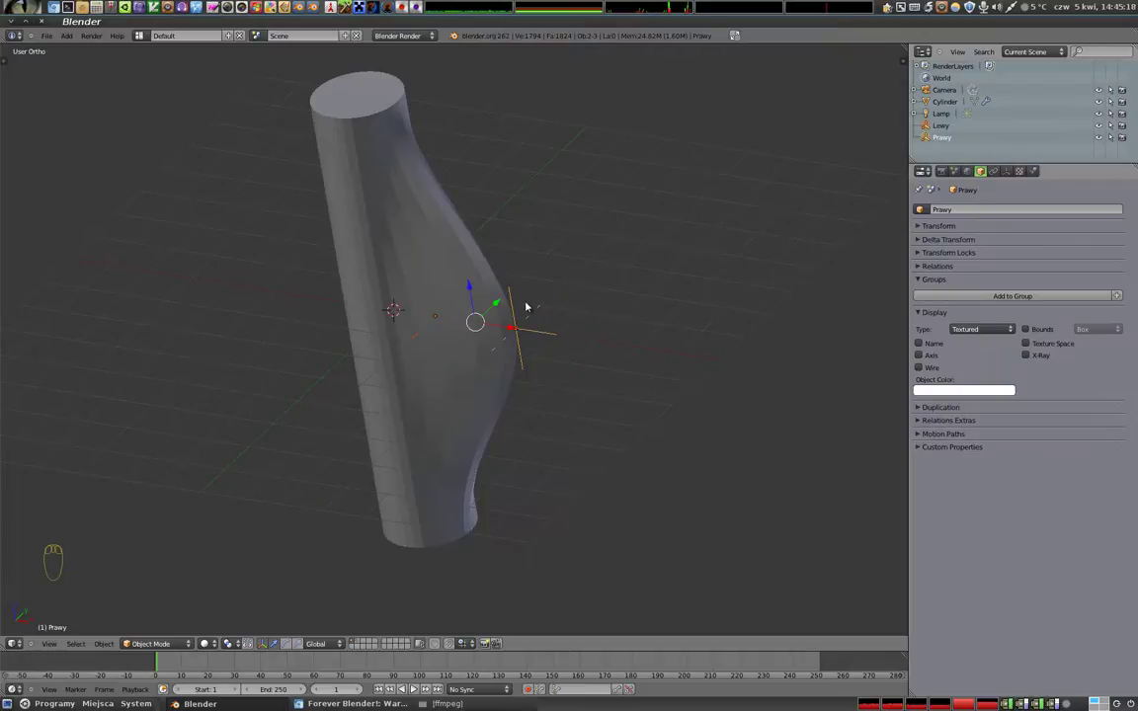
left_click_drag(558, 358, 541, 332)
- Move Prawy toward the cylinder, then farther out for a large flared bulge, and select Lewy
right_click(541, 332)
left_click_drag(451, 369, 517, 298)
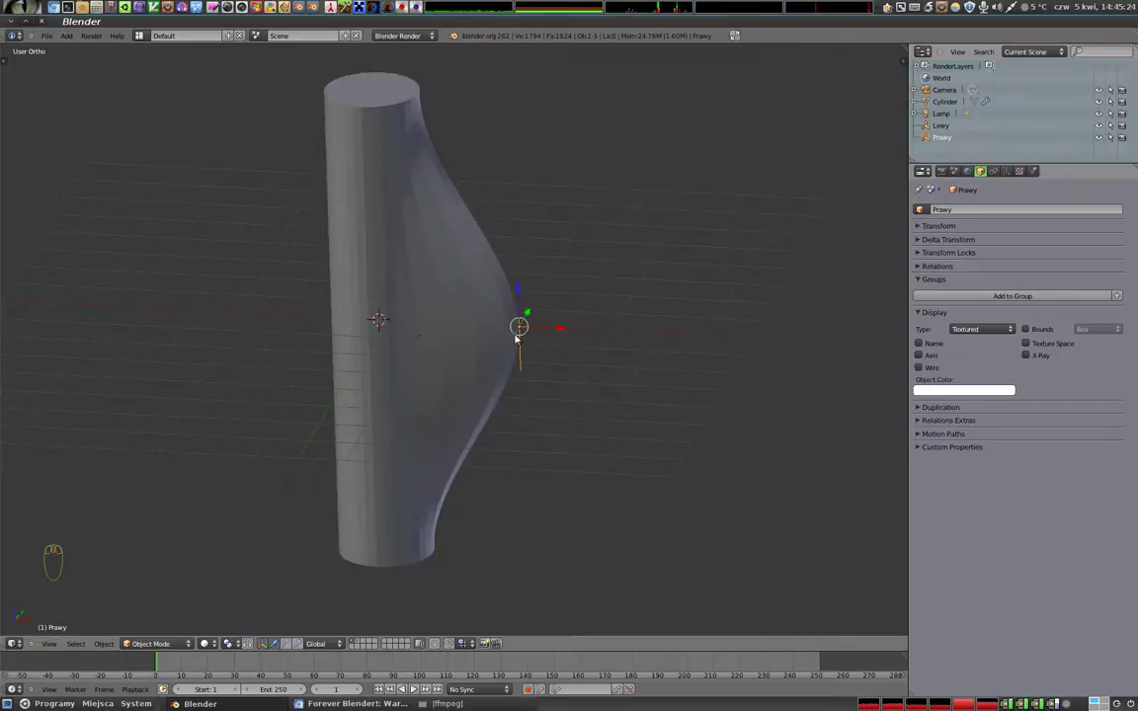
left_click(565, 326)
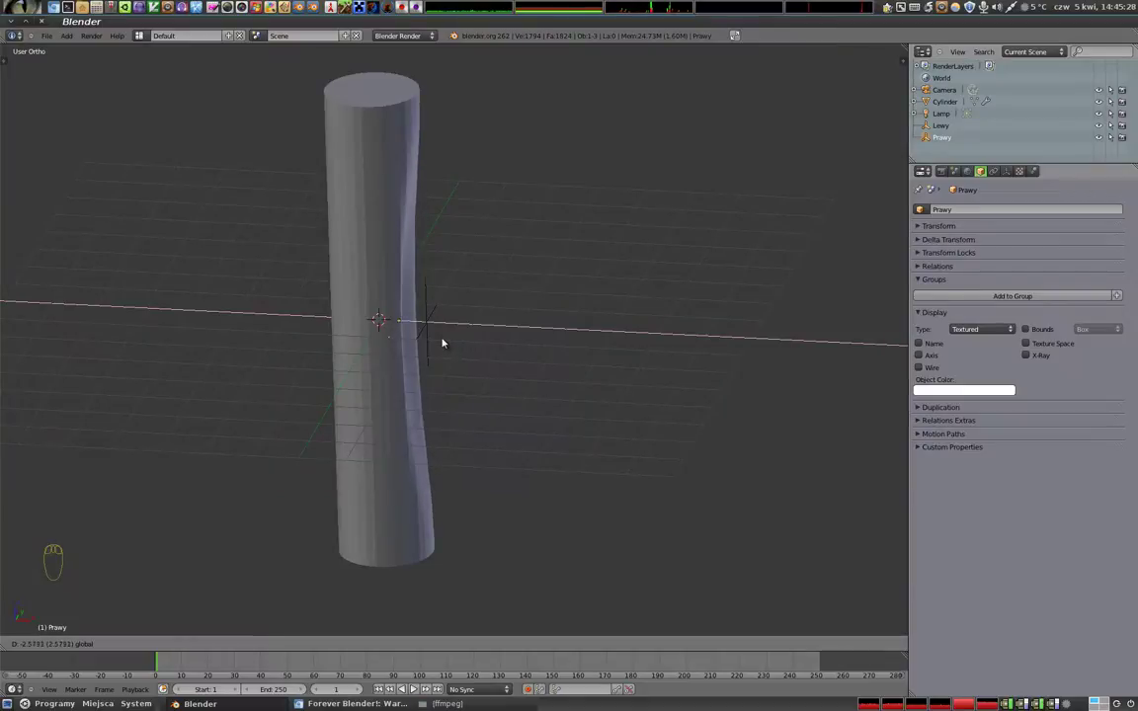
left_click_drag(417, 374, 213, 156)
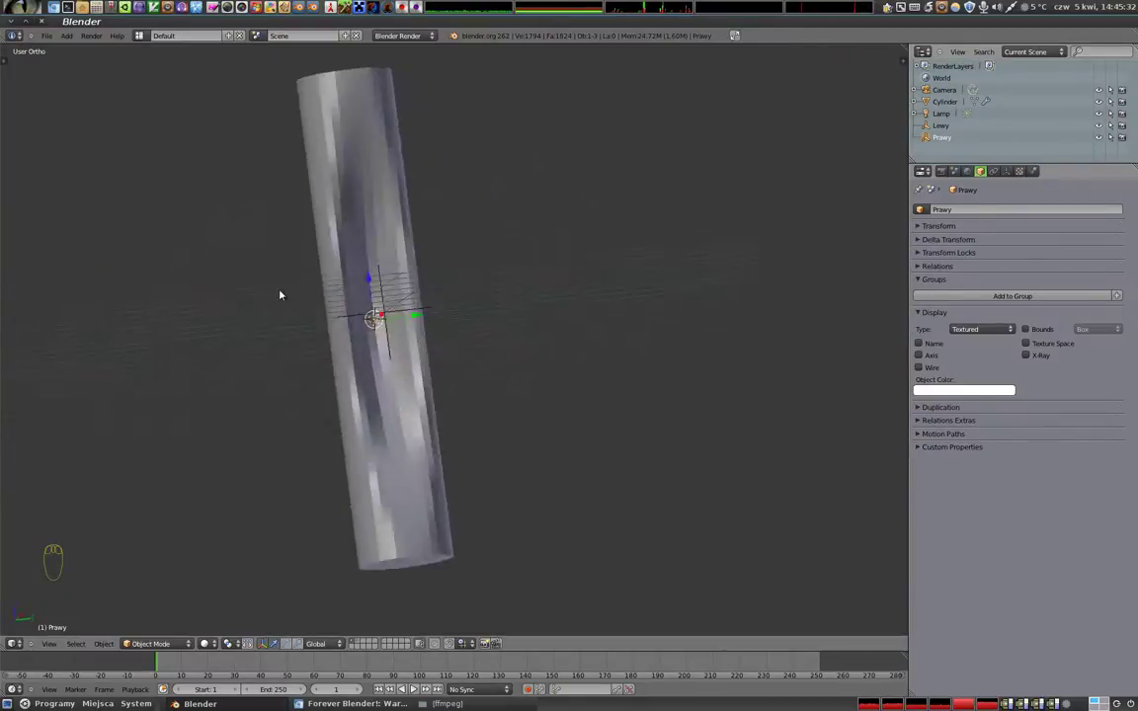
left_click(414, 320)
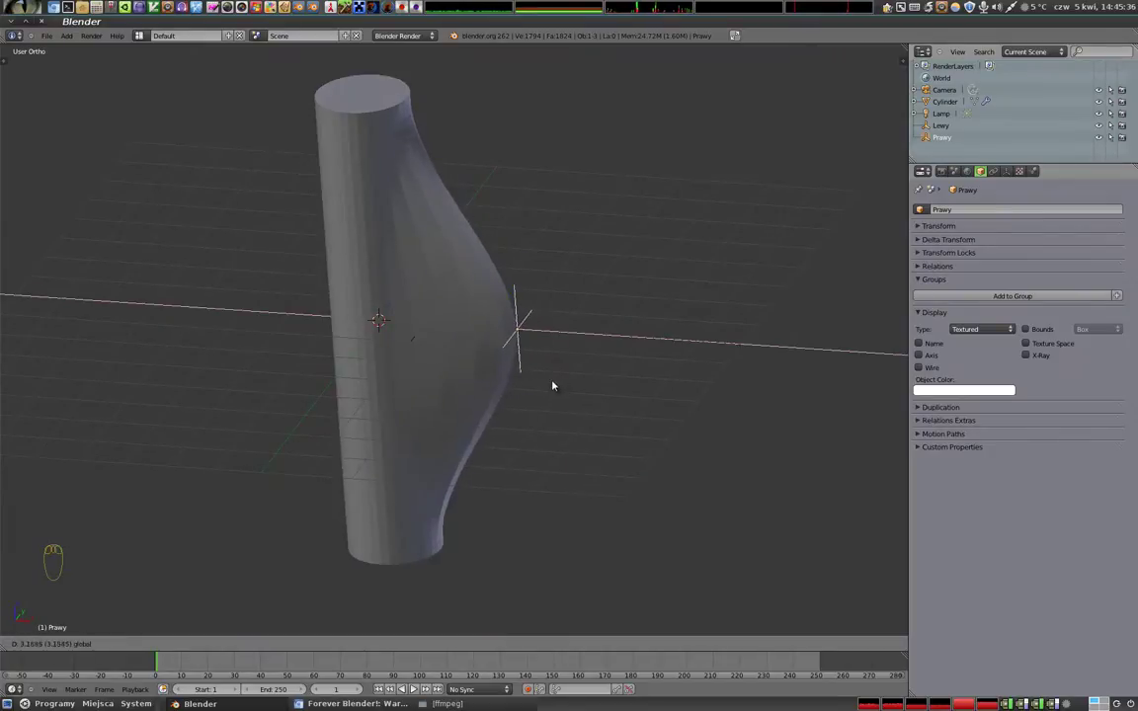
left_click_drag(604, 349, 445, 69)
right_click(412, 332)
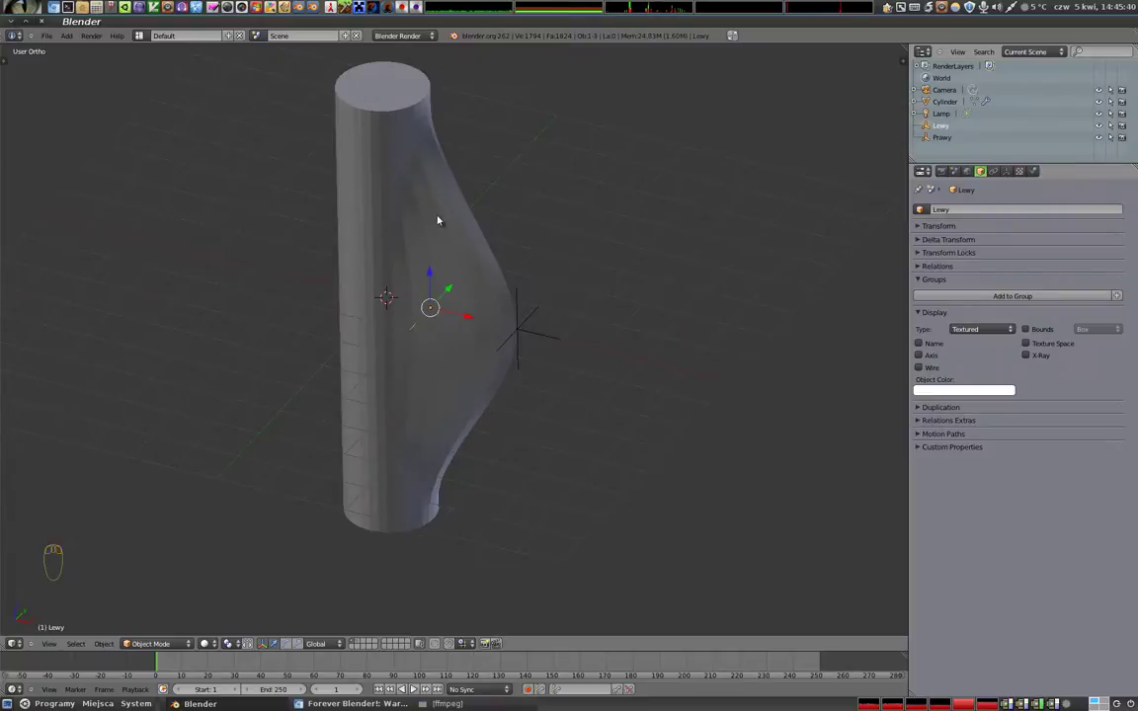
left_click_drag(547, 324, 628, 386)
key("s")
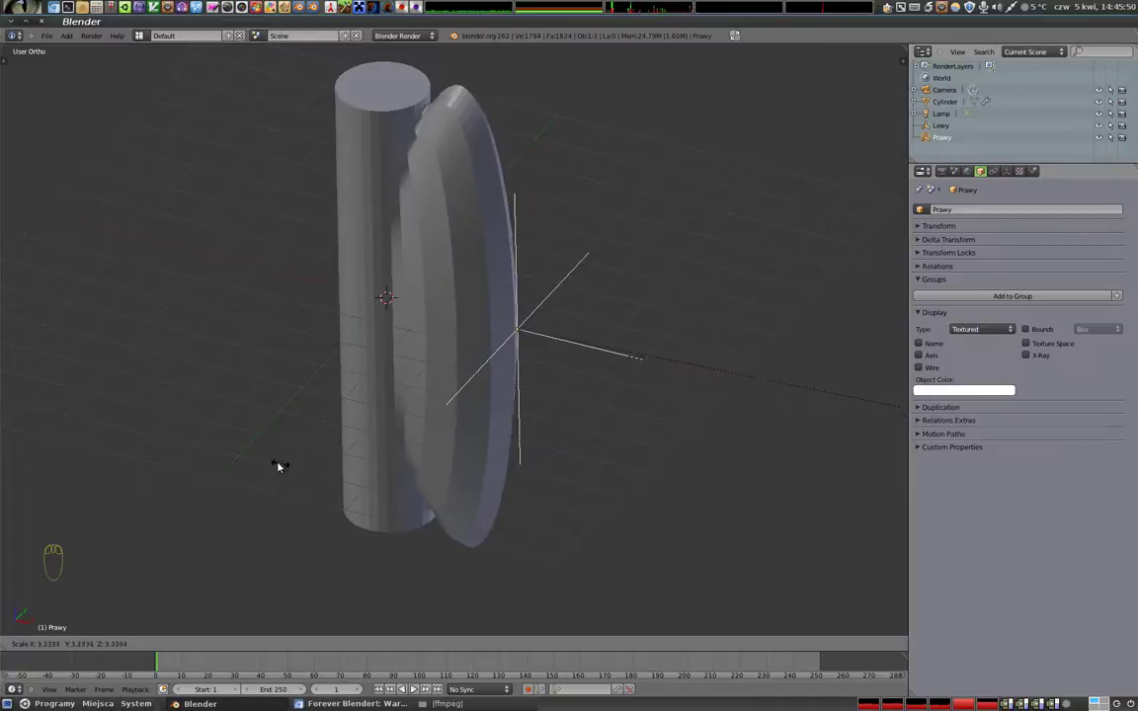
right_click(413, 329)
key("s")
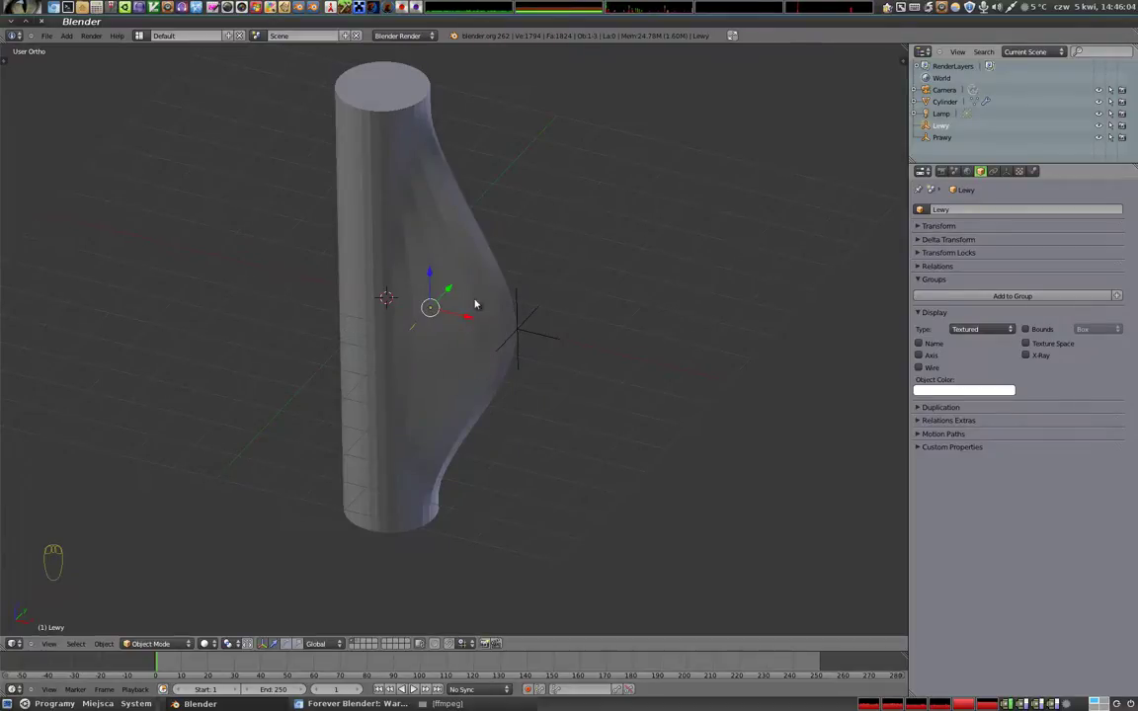
left_click_drag(442, 362, 520, 402)
right_click(541, 329)
right_click(468, 318)
left_click(605, 398)
left_click_drag(555, 453, 520, 323)
key("KP_1")
right_click(416, 250)
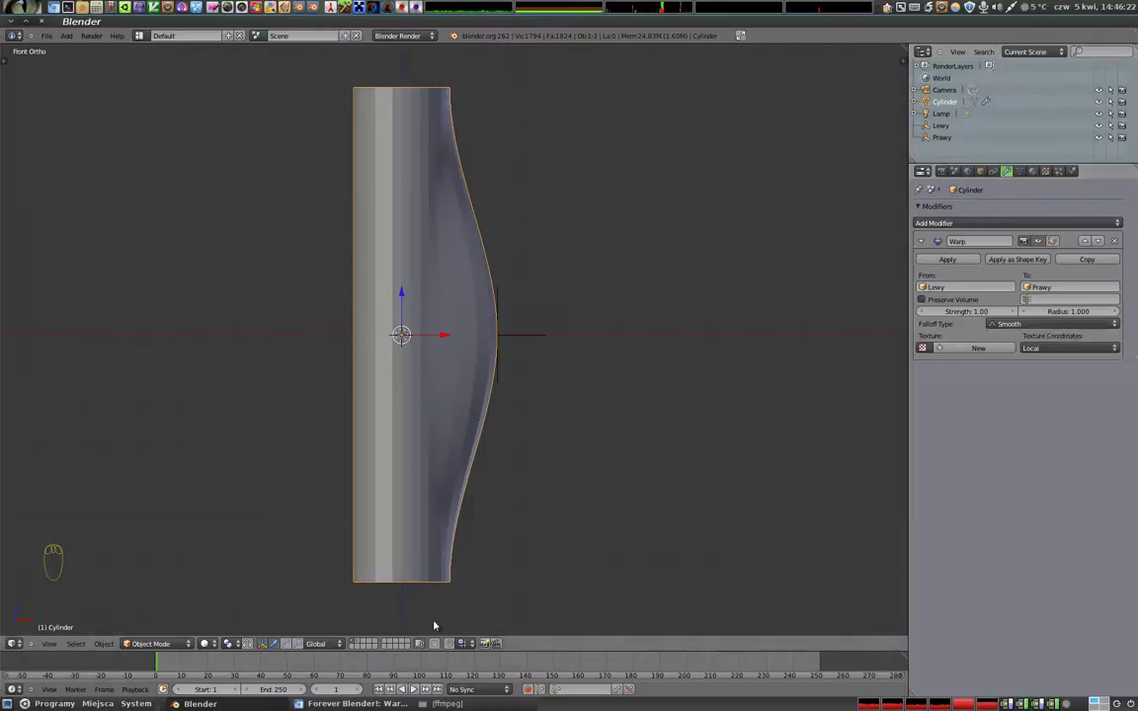
key("Tab")
left_click(414, 646)
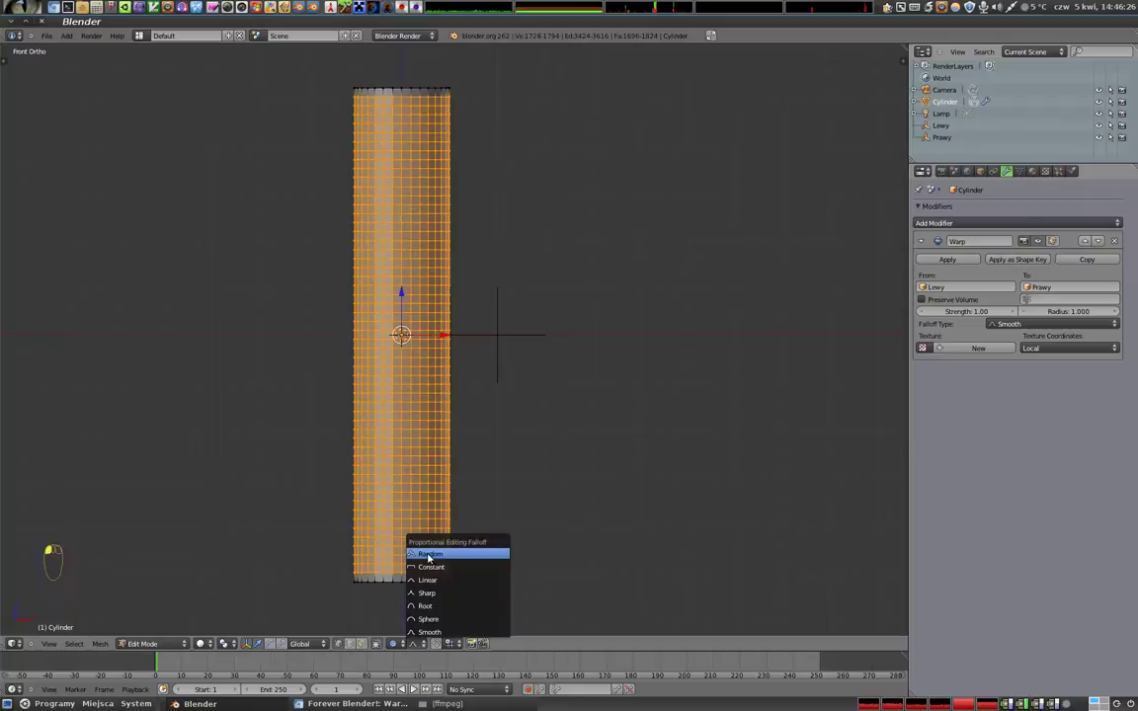
left_click(395, 642)
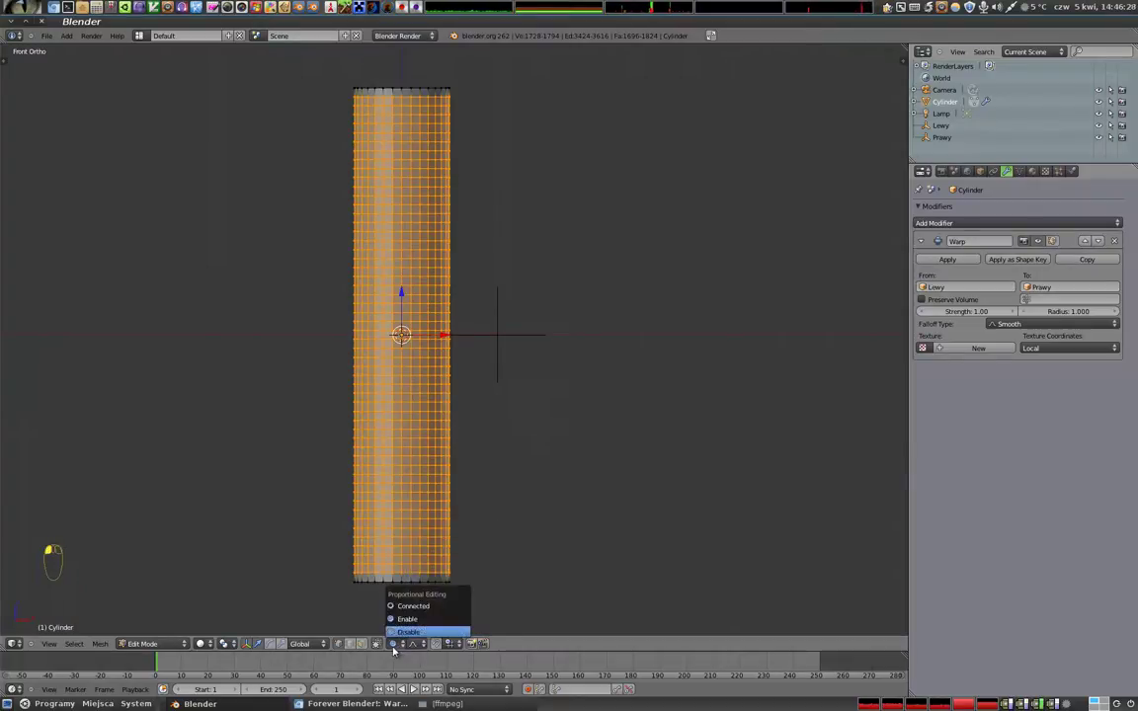
key("Tab")
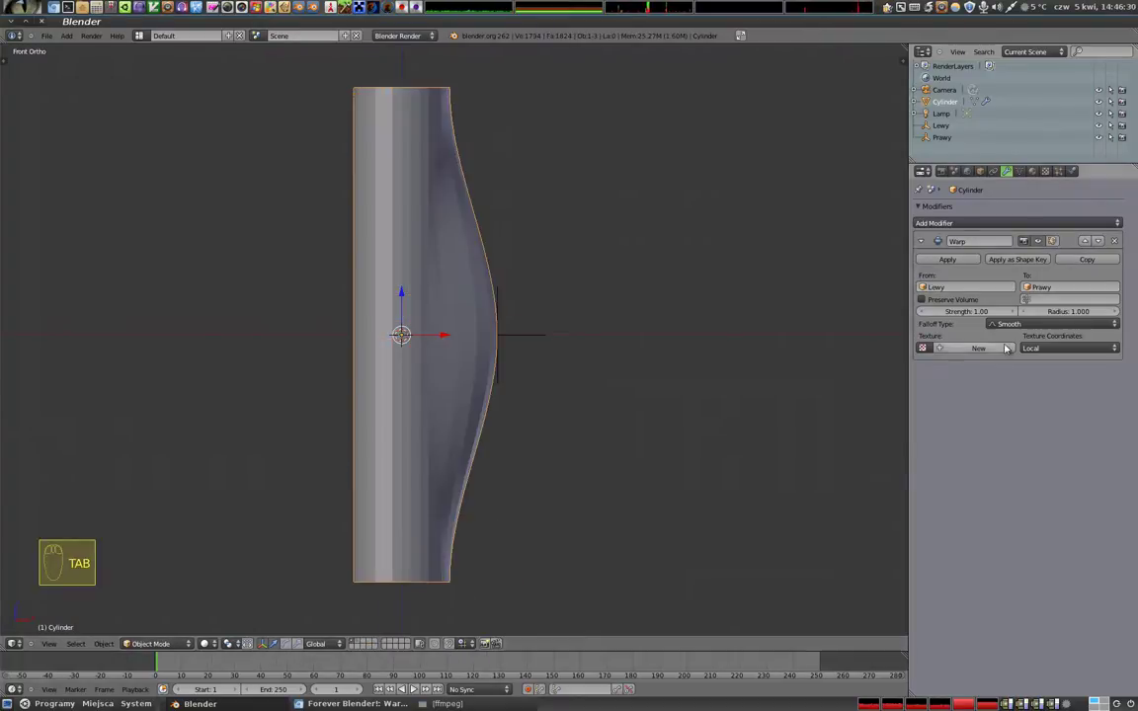
left_click(1014, 324)
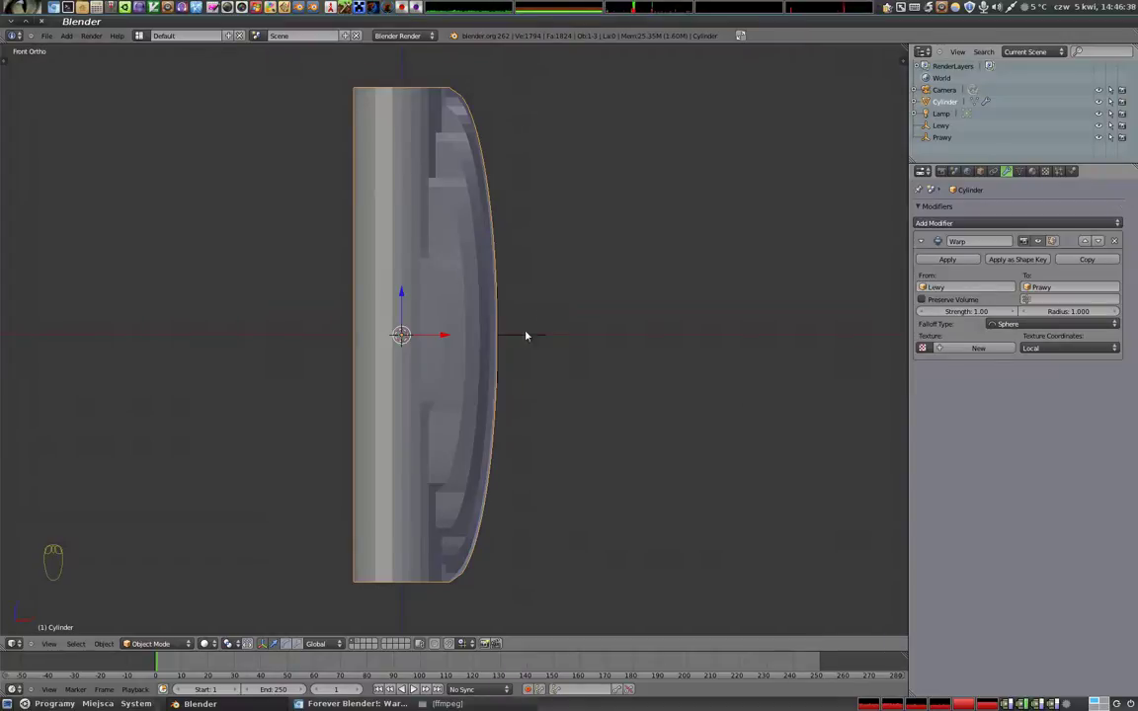
right_click(521, 332)
key("s")
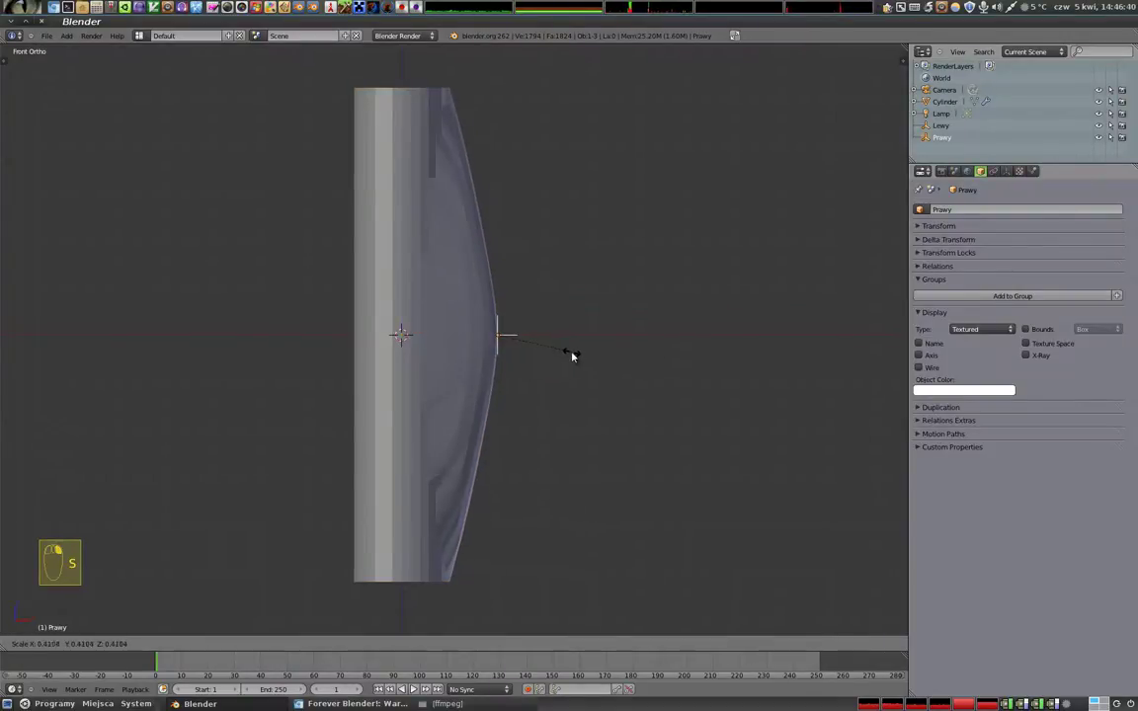
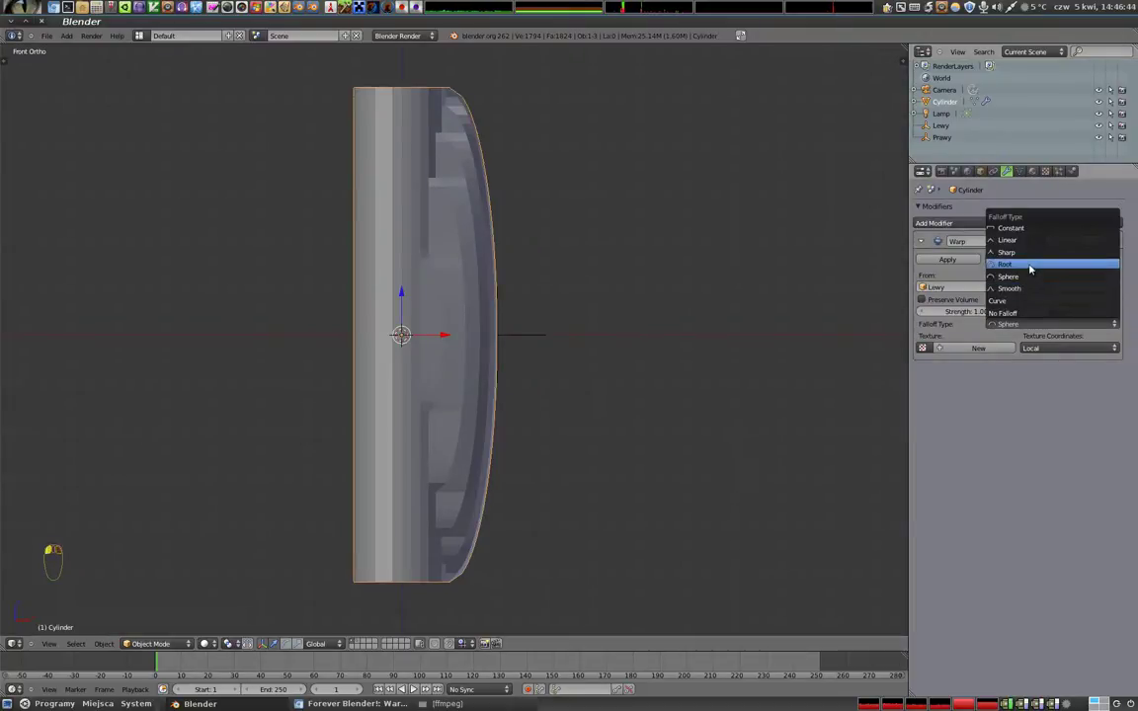
- Shift Prawy right, test a tilt, then set the cylinder's Warp falloff to Linear
right_click(532, 336)
left_click(542, 332)
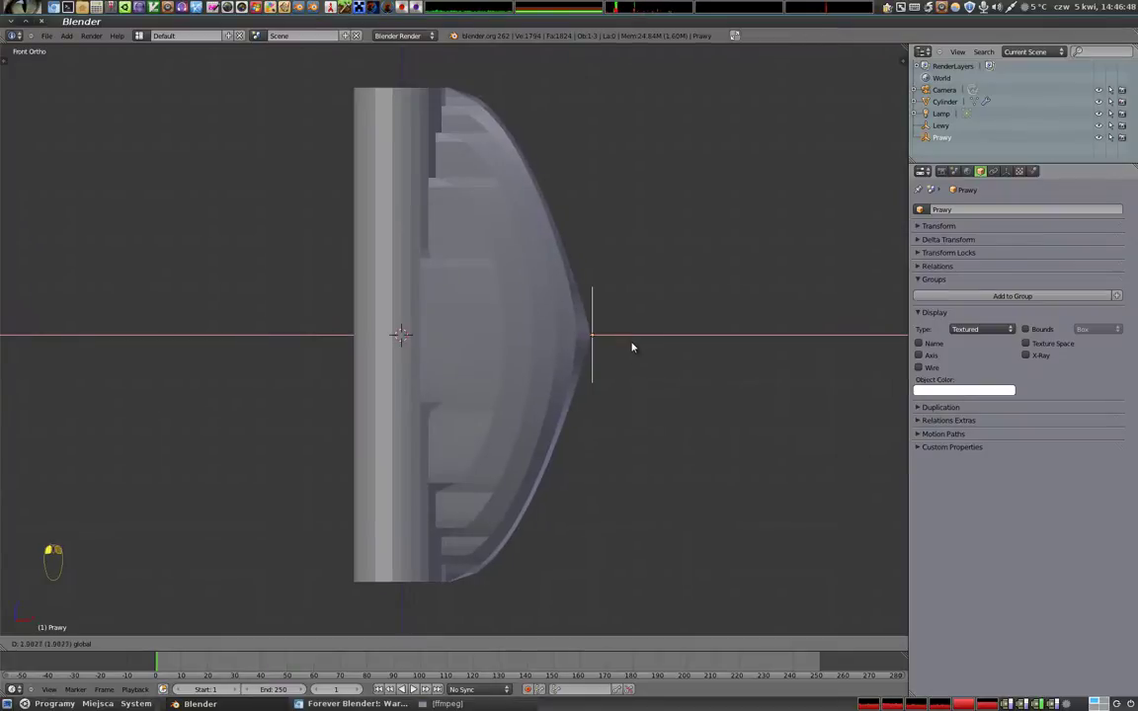
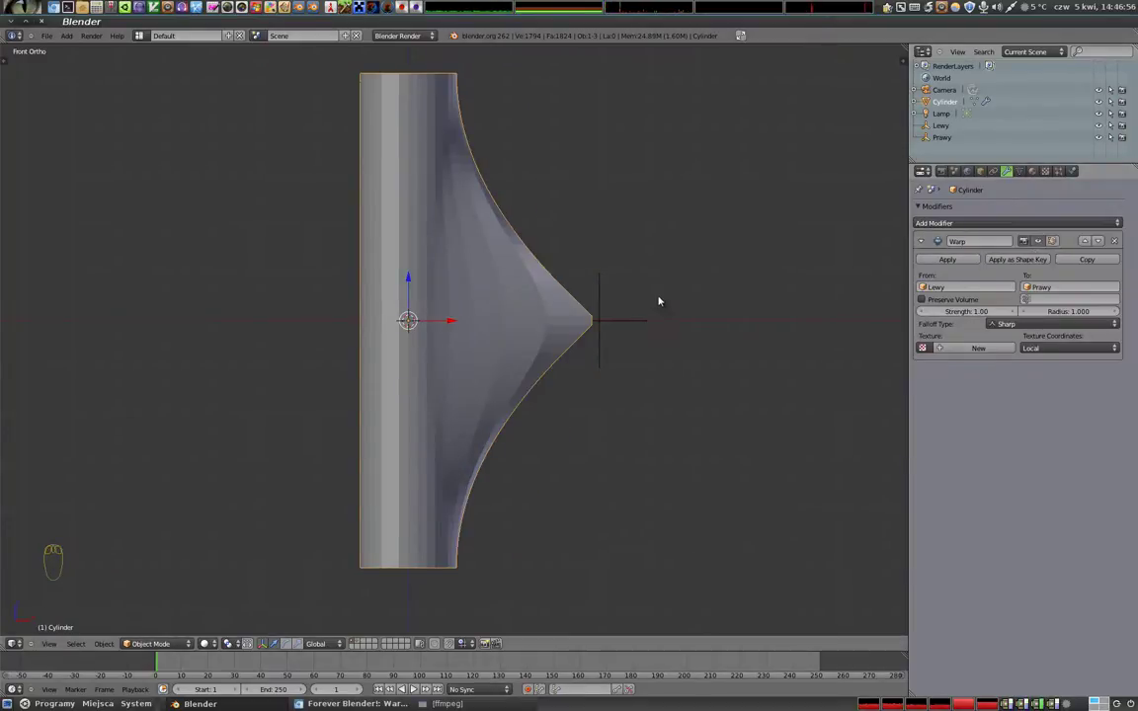
key("r")
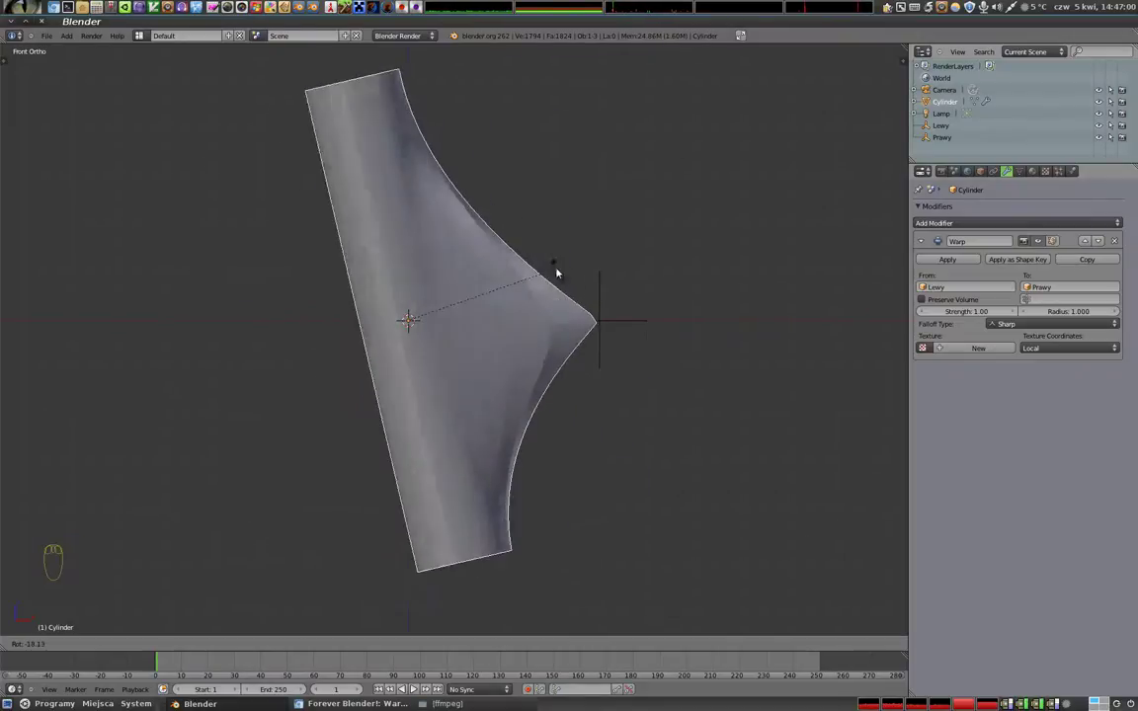
right_click(604, 304)
key("r")
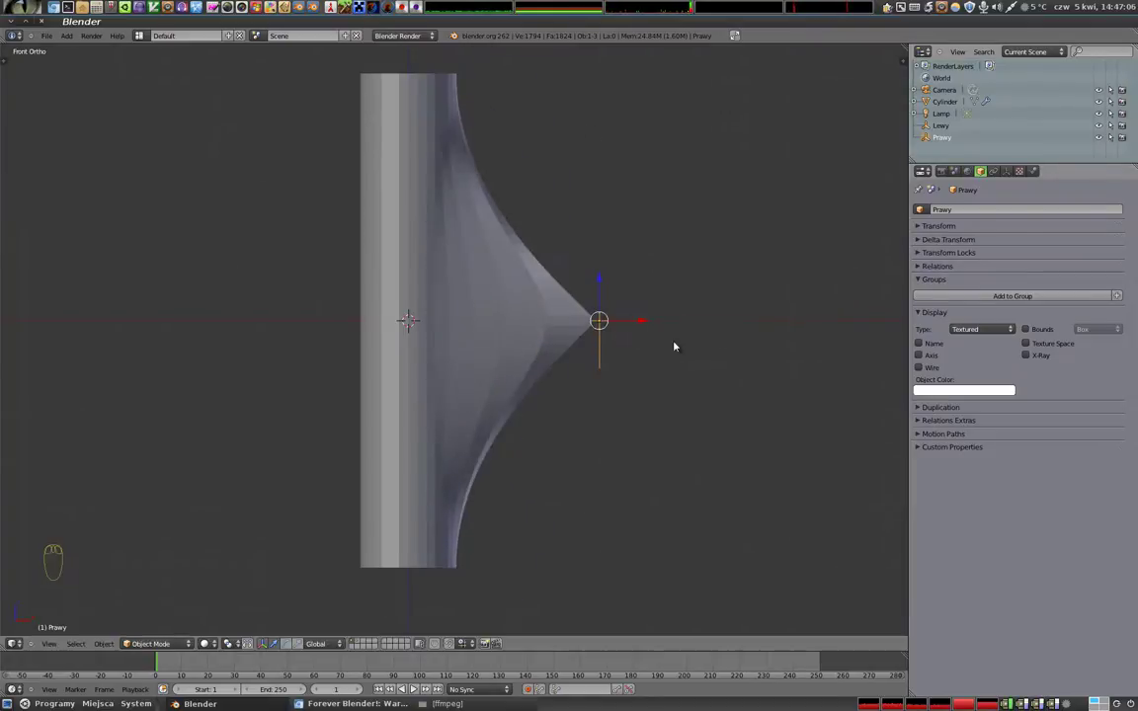
right_click(532, 292)
left_click(1023, 324)
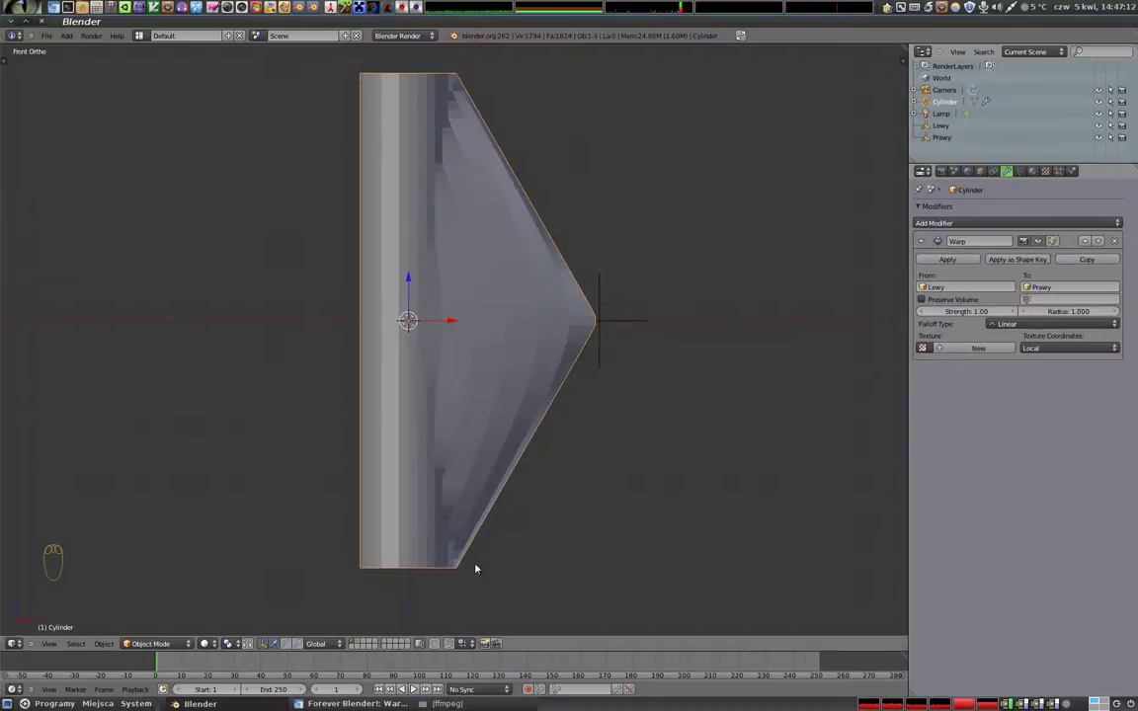
- Push Prawy further right and orbit to view the straight-sided pointed cone
right_click(619, 321)
left_click(642, 318)
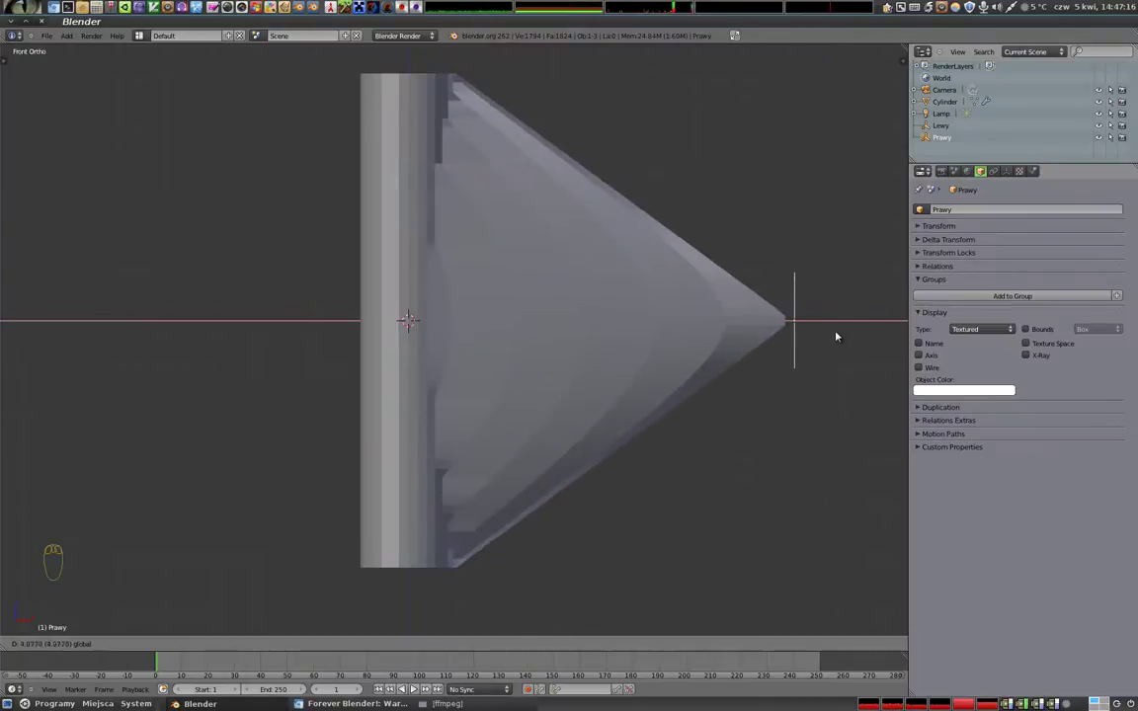
left_click_drag(683, 317, 857, 262)
key("r")
left_click(831, 239)
middle_click(677, 303)
left_click_drag(677, 186, 469, 298)
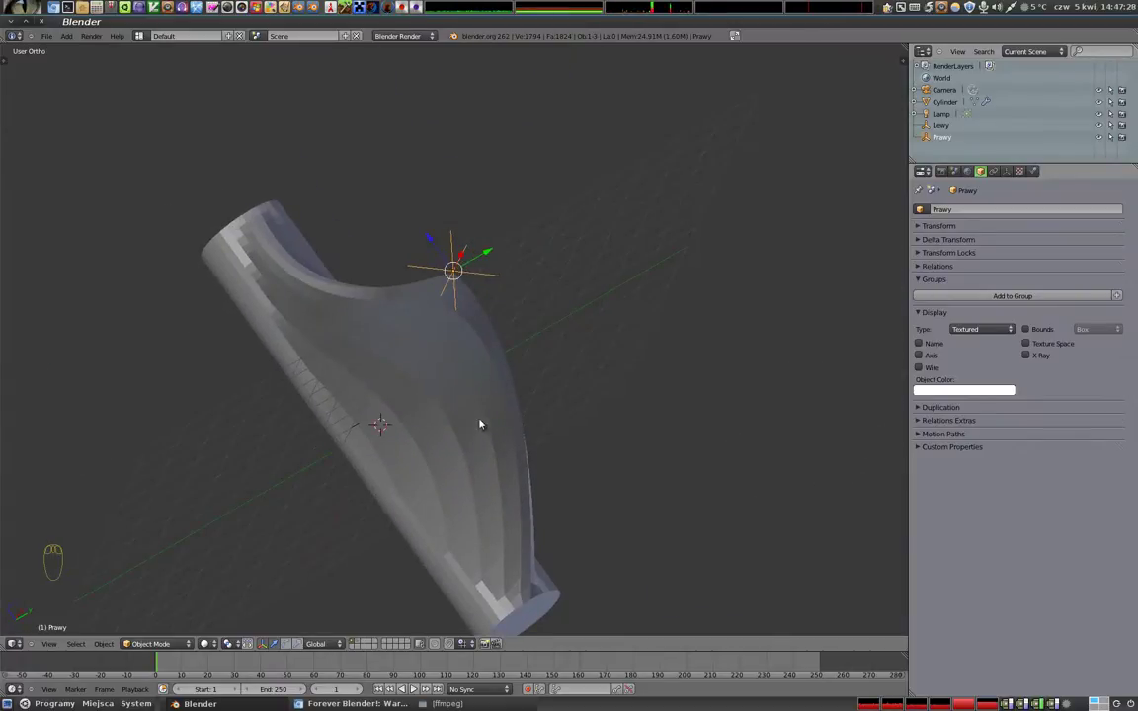
- Back in front view, move Prawy toward the cylinder again and select the cylinder
key("alt+r")
key("KP_1")
left_click(548, 292)
left_click_drag(216, 276, 963, 325)
right_click(520, 296)
- Set the Warp falloff to Constant, giving blocky stepped ledges, and nudge Prawy to test it
left_click(1015, 318)
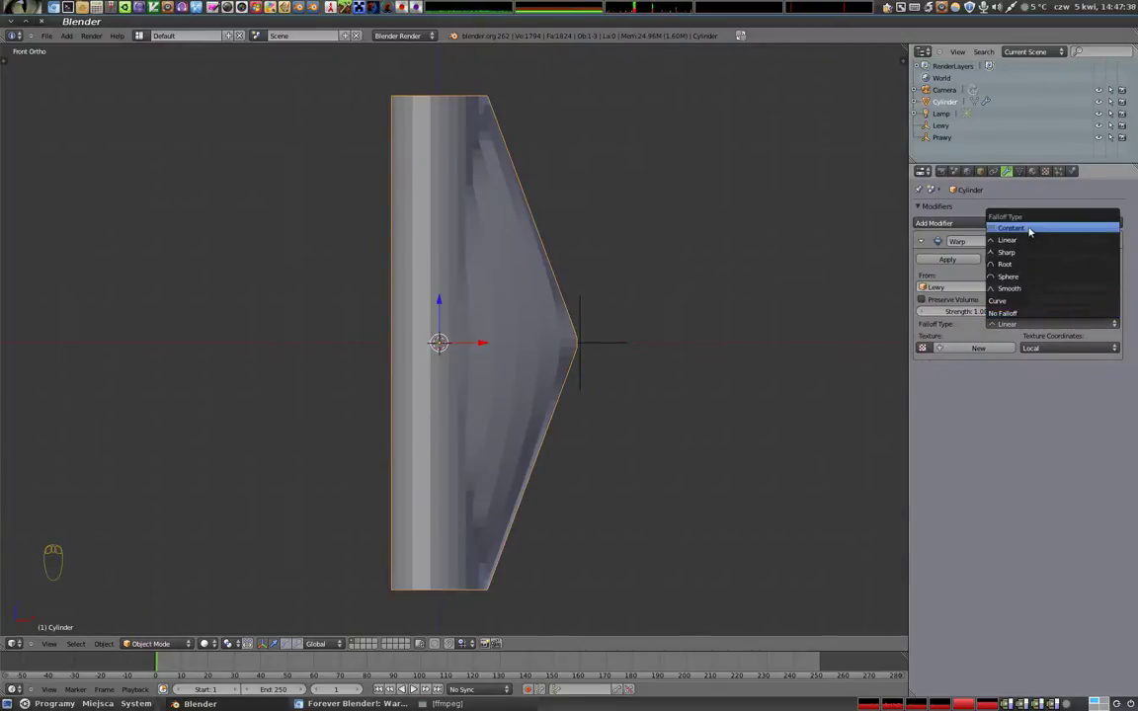
left_click_drag(616, 384, 585, 375)
right_click(584, 375)
left_click(583, 375)
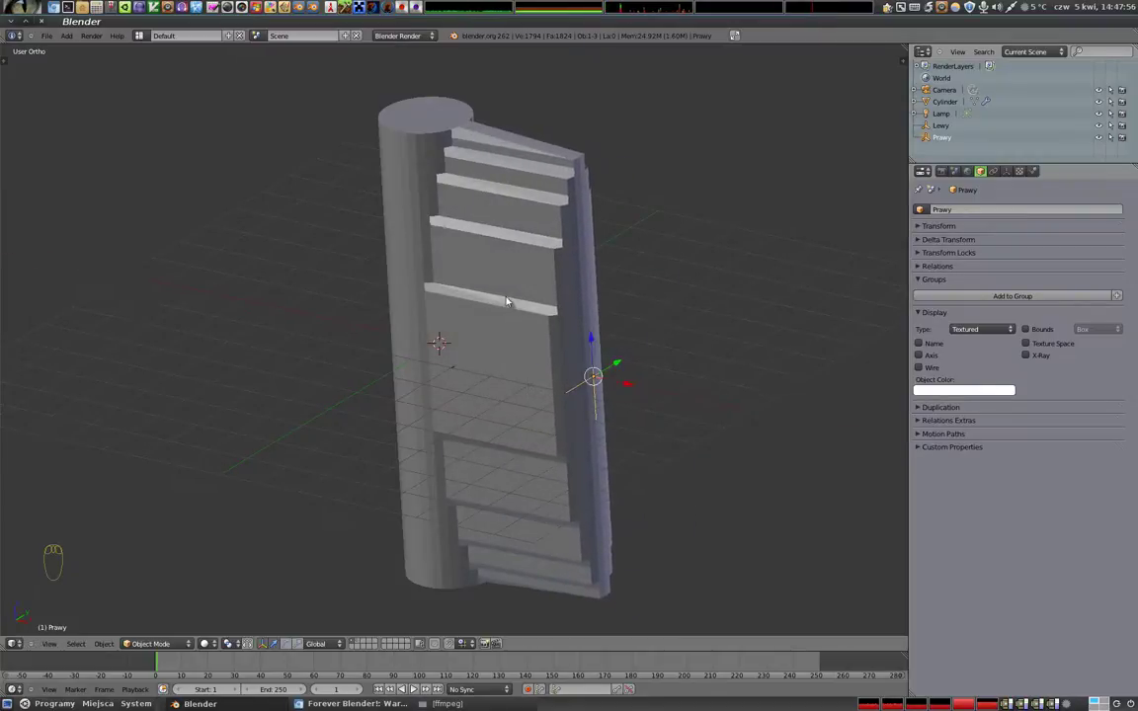
left_click_drag(462, 356, 510, 323)
right_click(510, 323)
left_click(1027, 326)
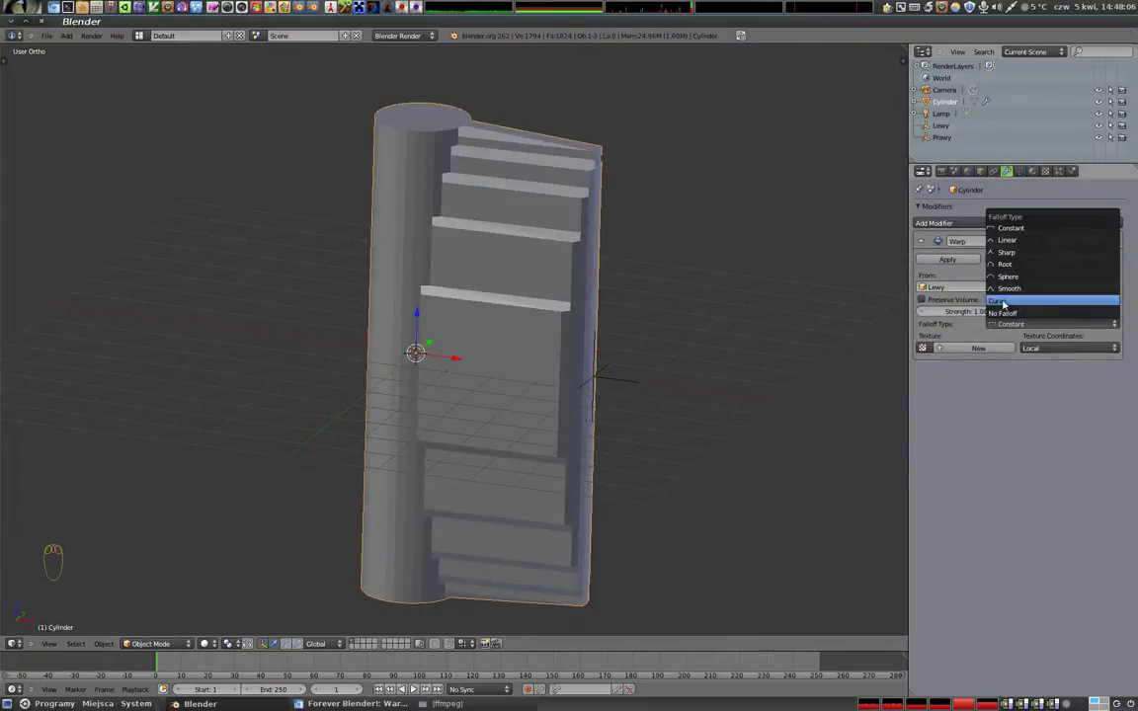
- Set the Warp falloff to Curve and shape its points into a steep spike near the right end
left_click_drag(441, 284, 596, 340)
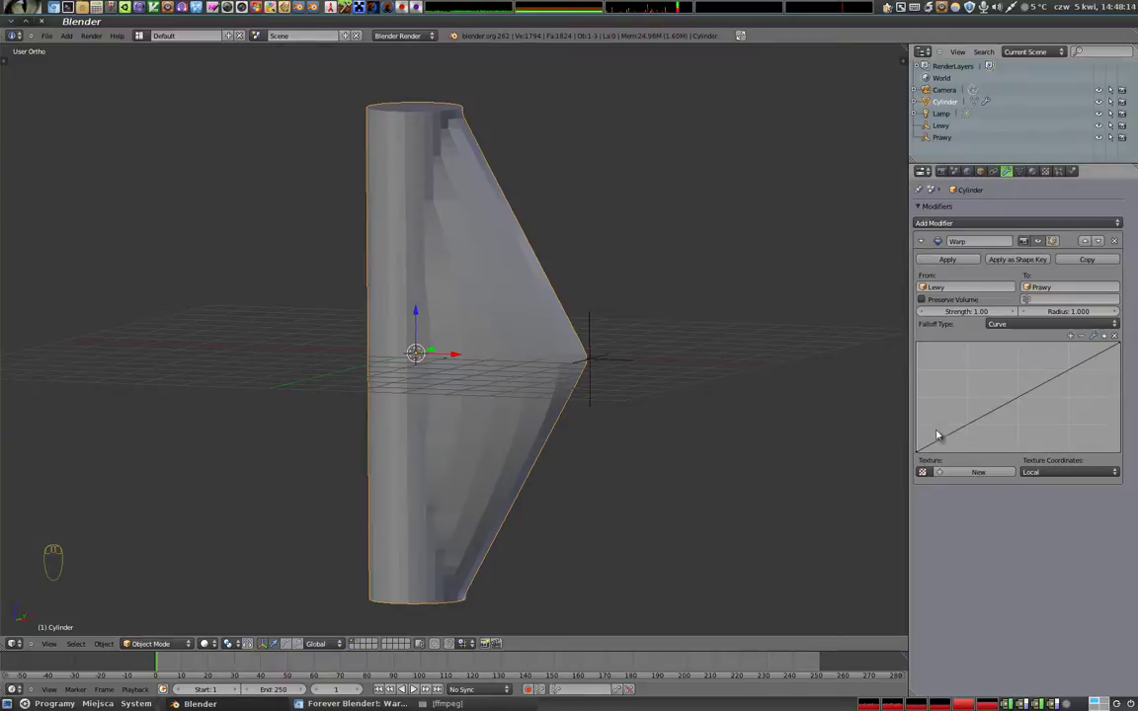
left_click(948, 437)
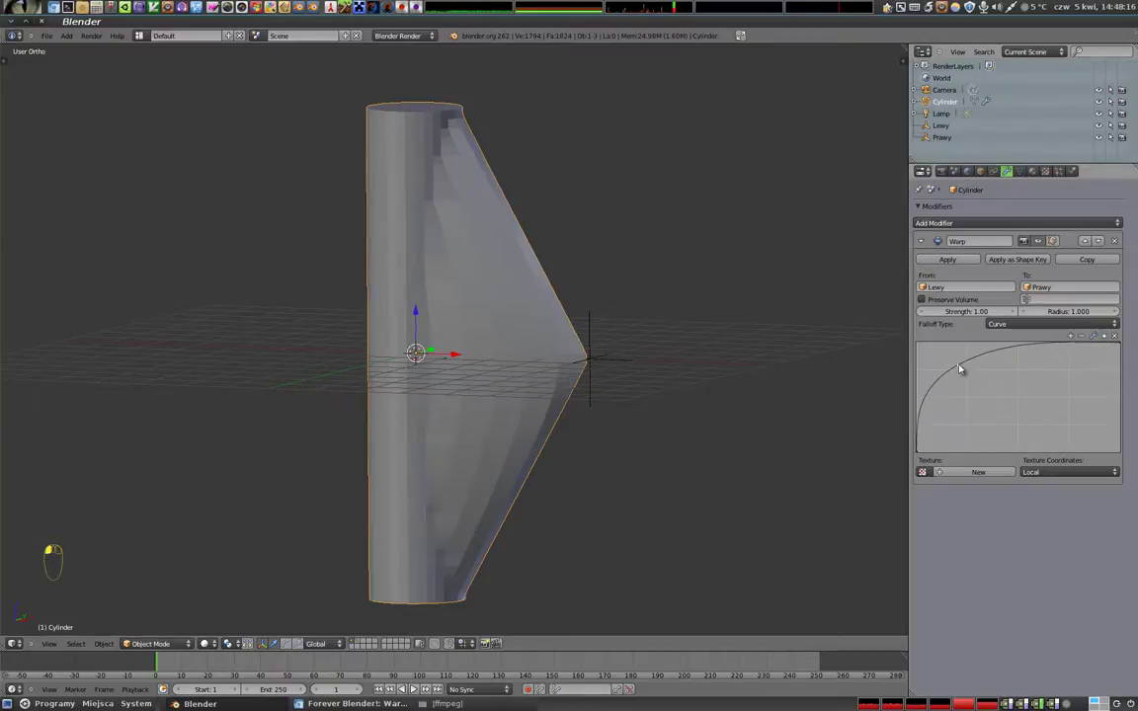
left_click(979, 361)
left_click_drag(529, 404, 387, 103)
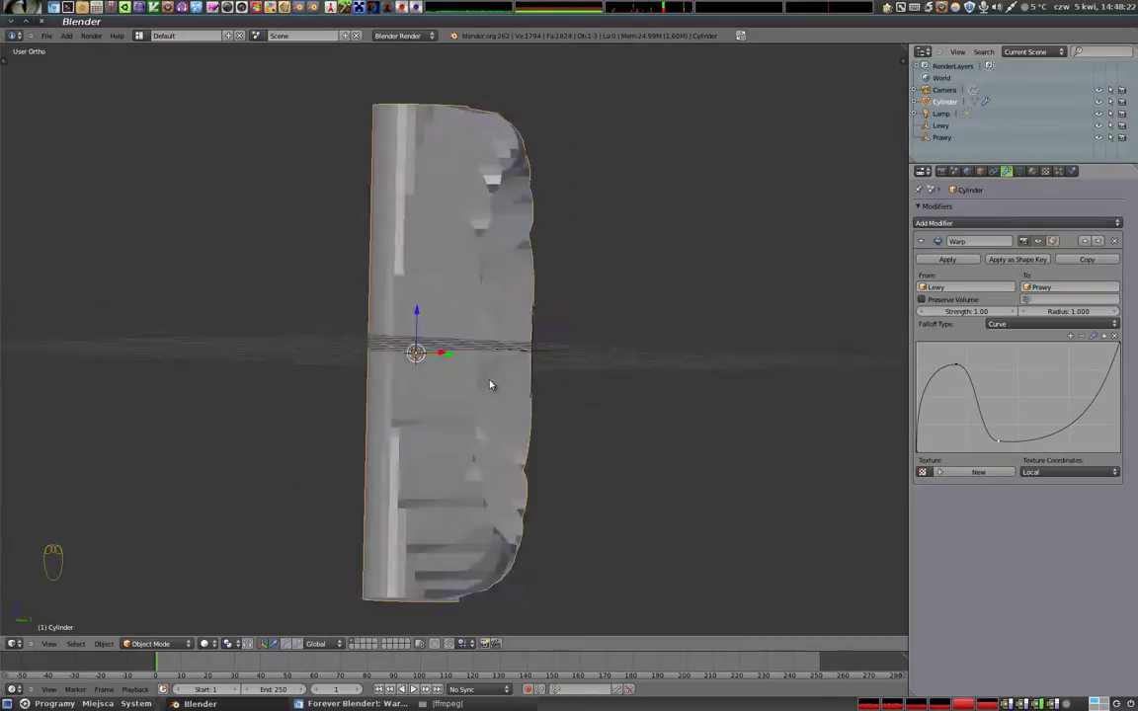
left_click(999, 442)
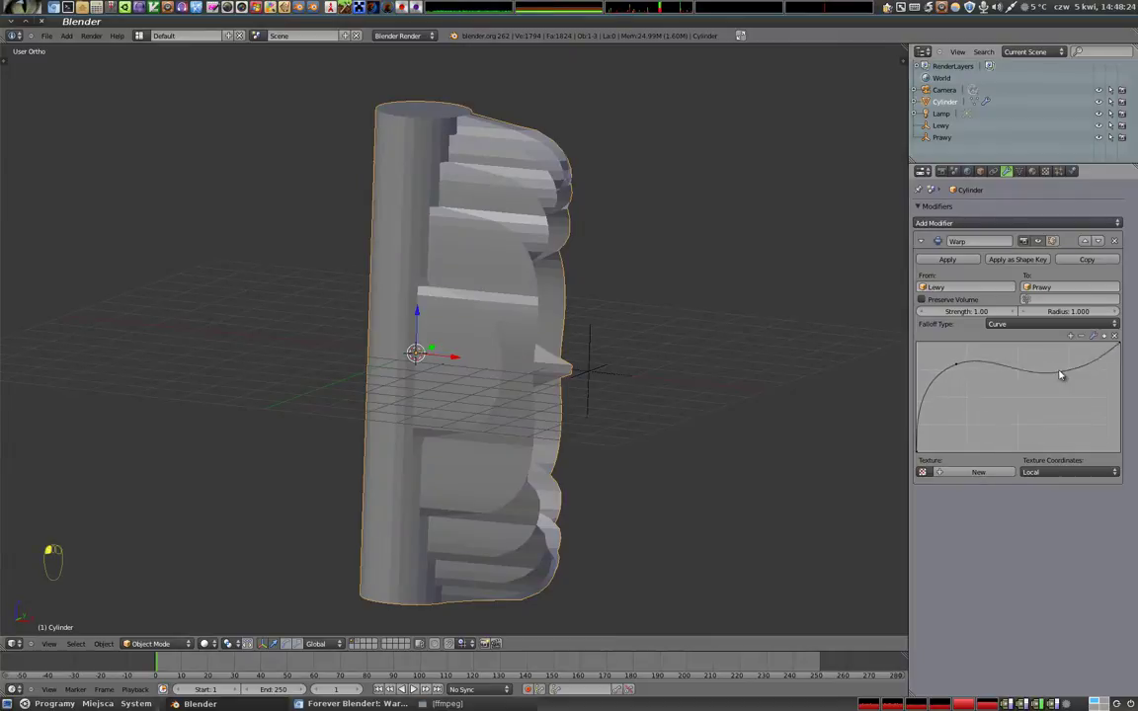
left_click(964, 373)
left_click_drag(460, 392, 1119, 347)
left_click(1119, 348)
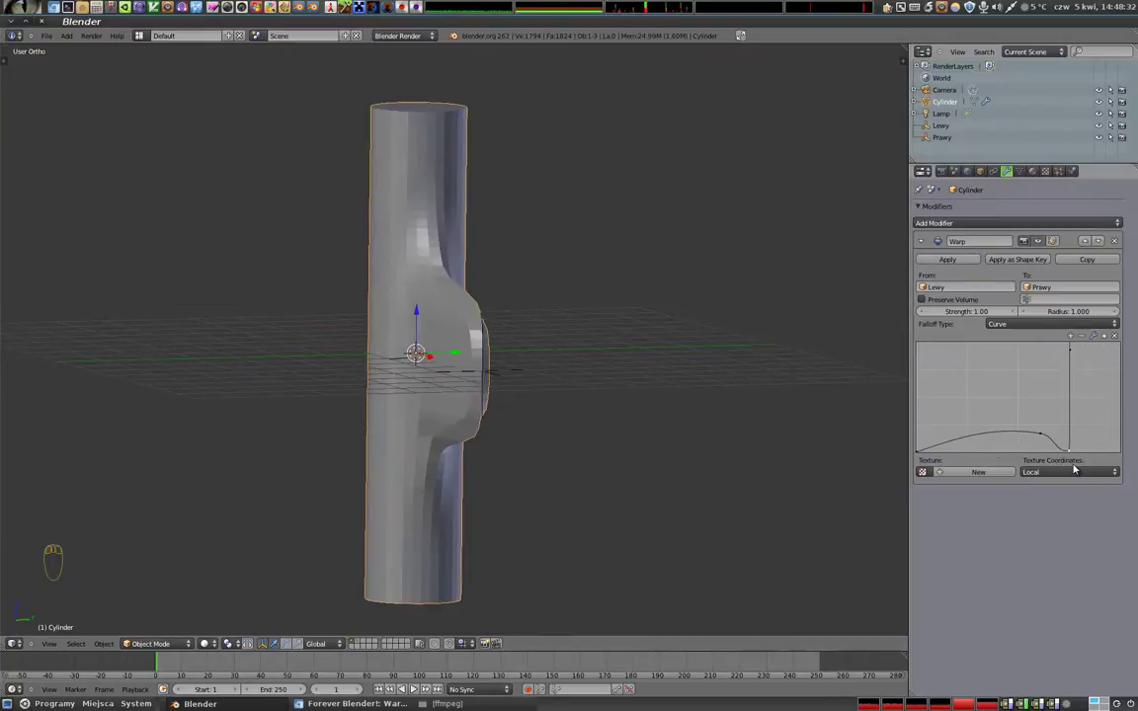
left_click_drag(417, 314, 565, 358)
- Nudge the Prawy and Lewy empties and orbit to inspect the thin jagged flanges
right_click(560, 345)
left_click(582, 343)
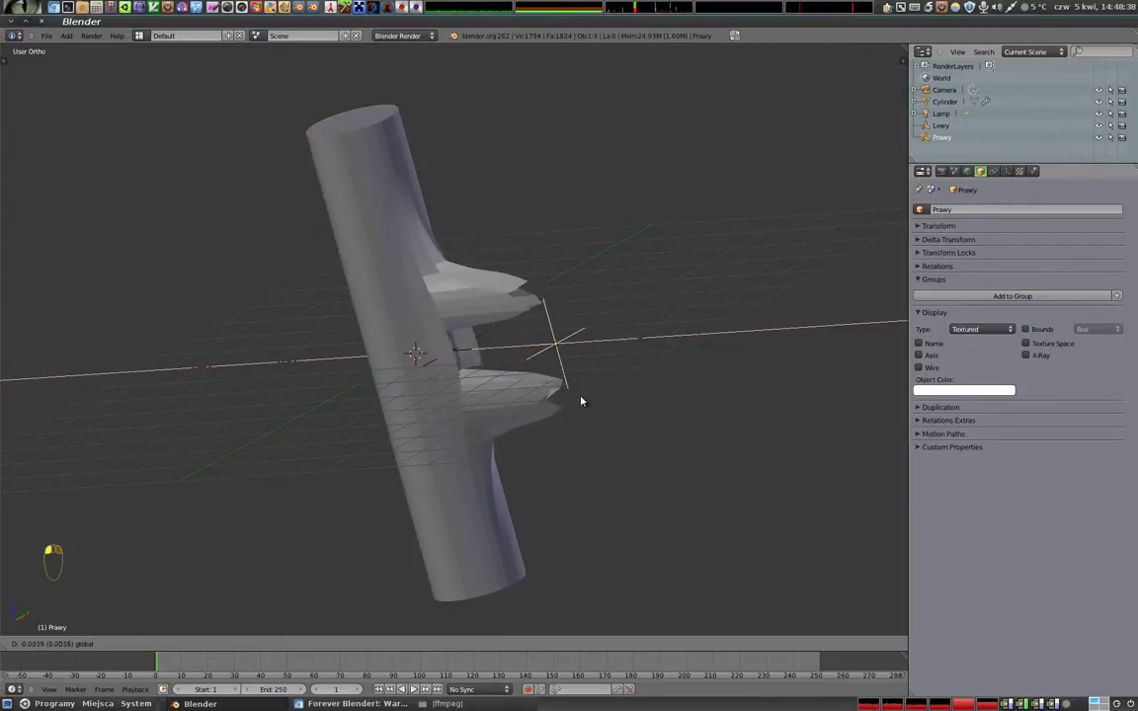
right_click(461, 352)
left_click(489, 317)
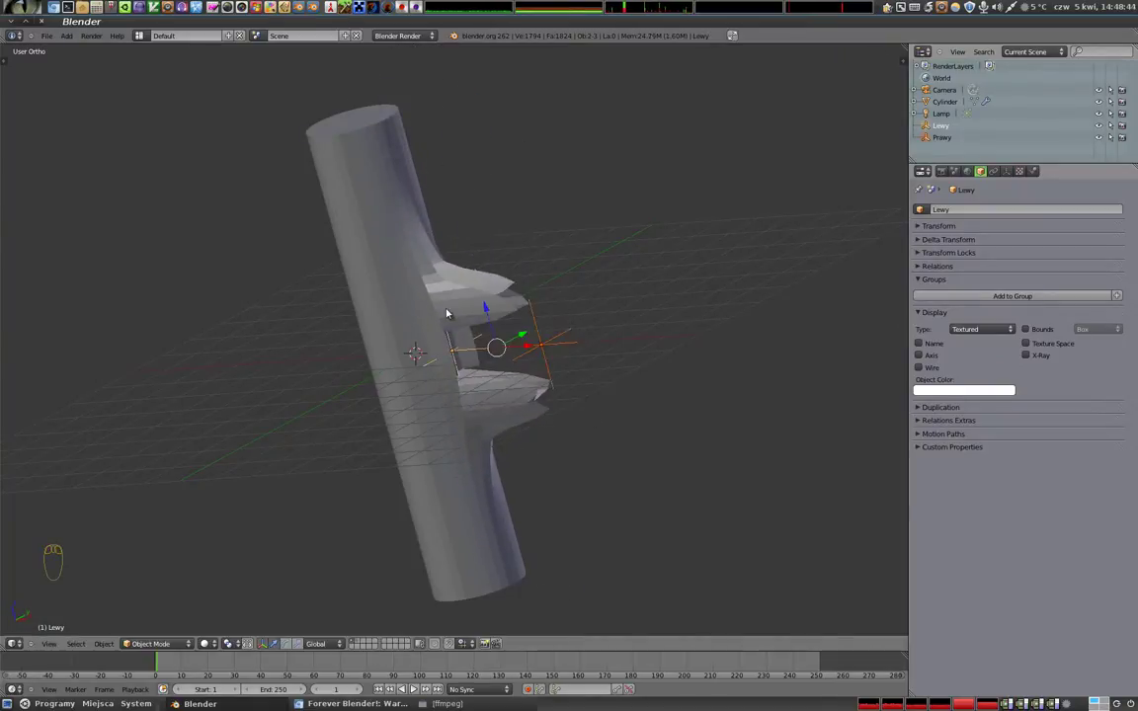
left_click_drag(401, 270, 445, 288)
right_click(425, 263)
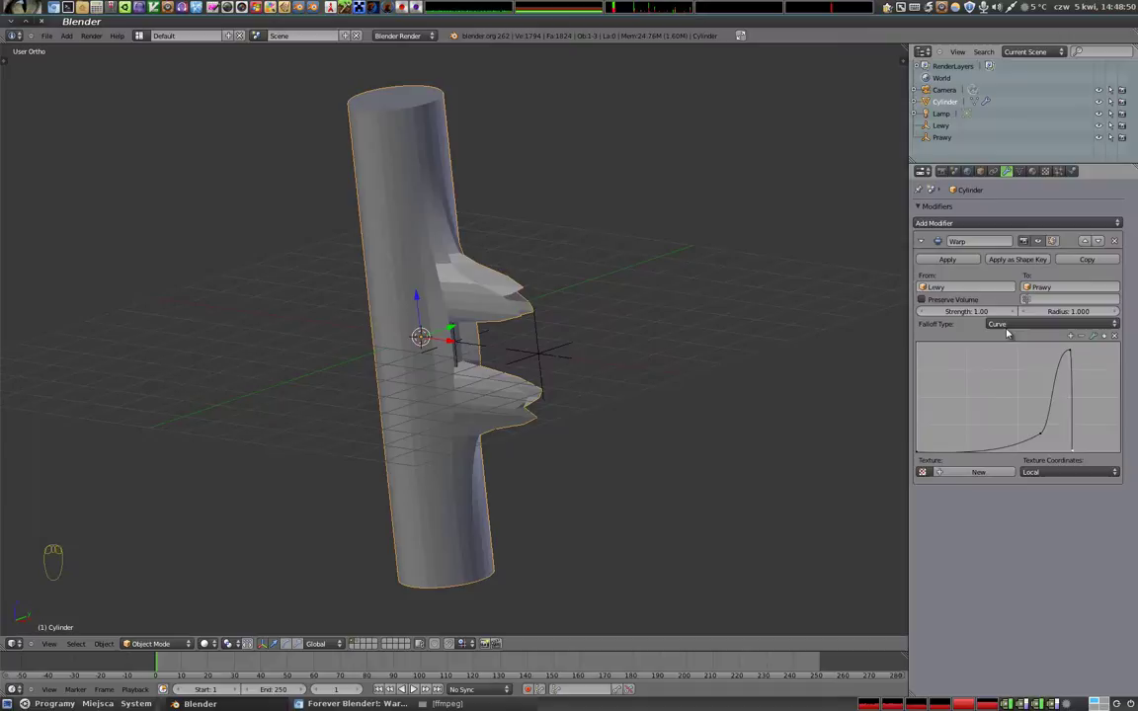
- Try No Falloff, then set the Warp falloff back to Smooth for a rounded one-sided curve
left_click(1016, 322)
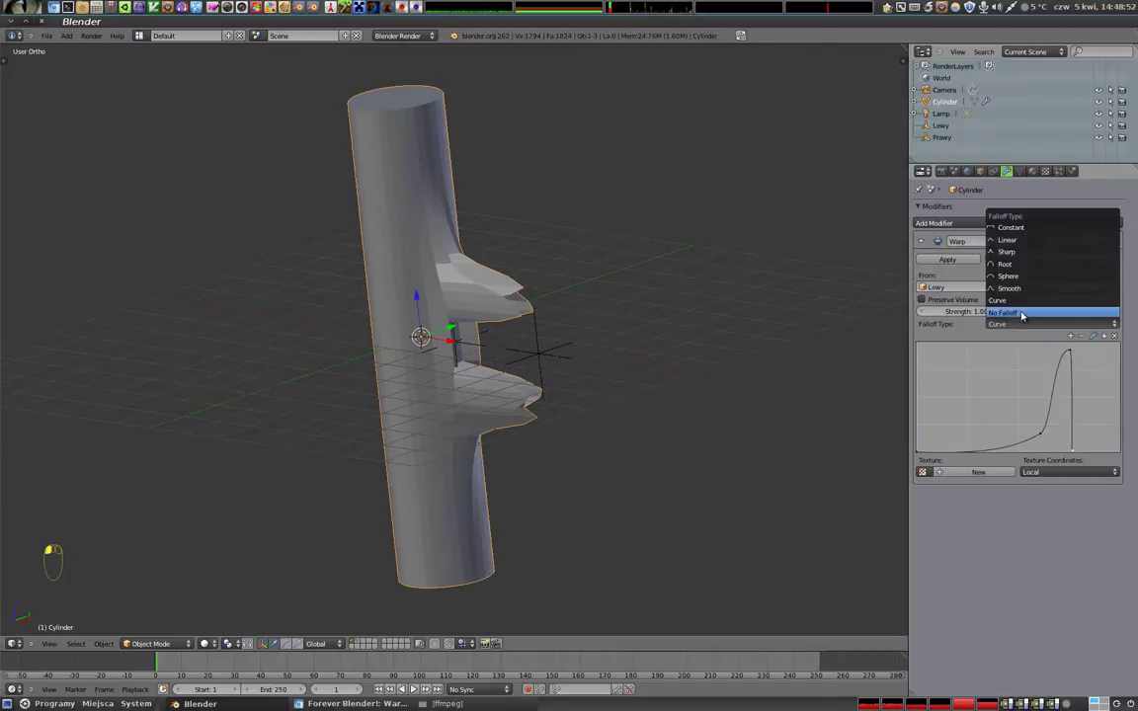
right_click(560, 357)
left_click_drag(446, 356, 681, 371)
left_click(573, 358)
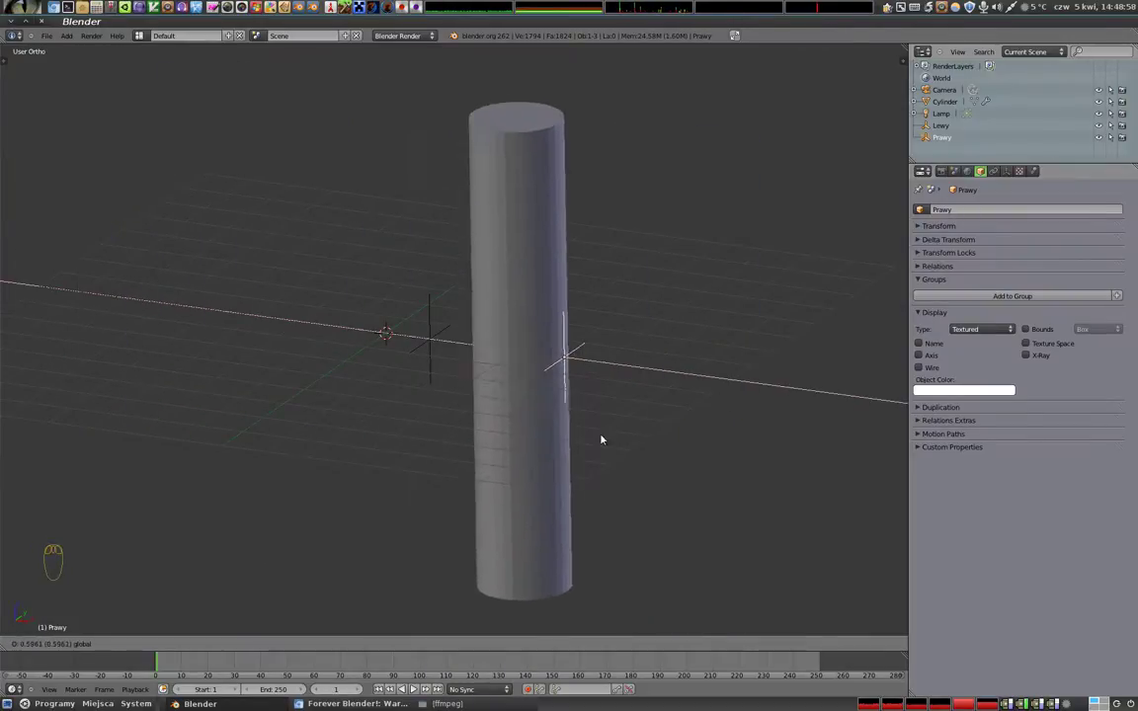
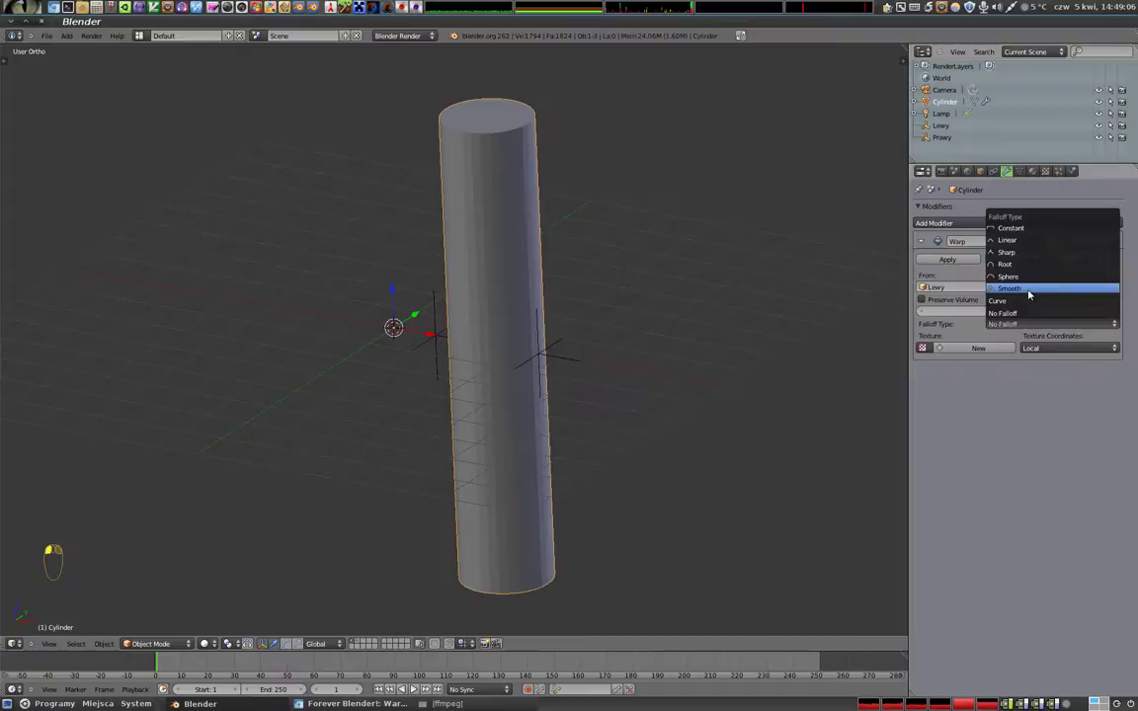
left_click_drag(386, 400, 955, 338)
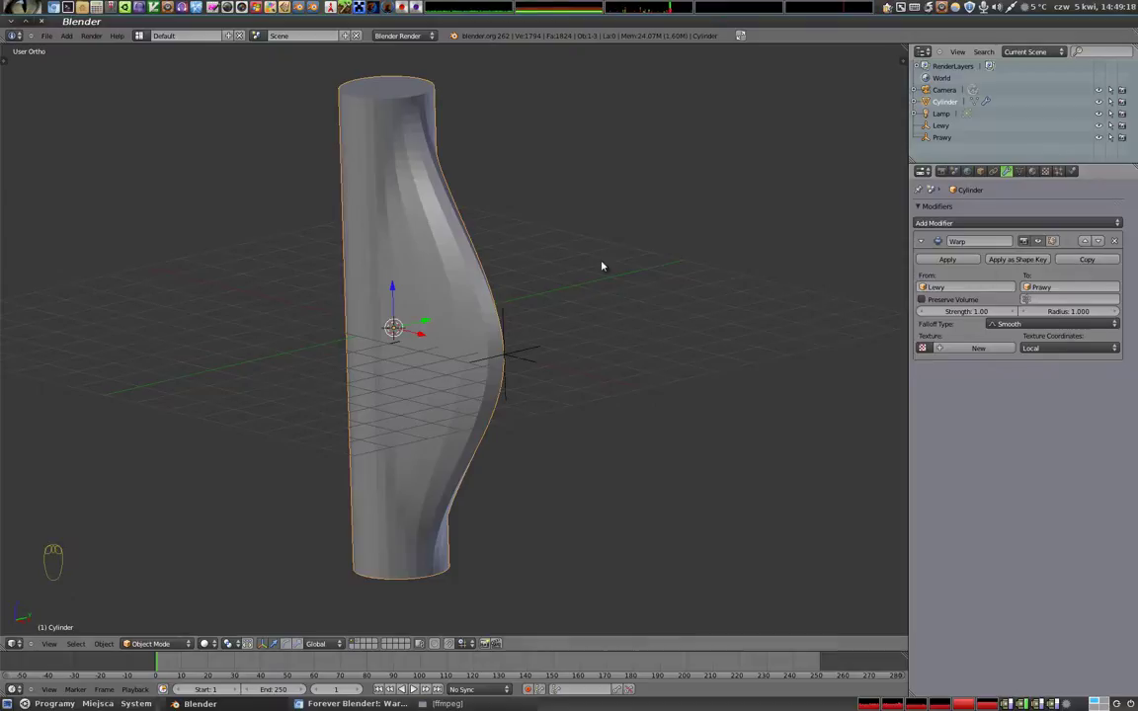
left_click_drag(353, 260, 544, 411)
left_click_drag(389, 380, 503, 371)
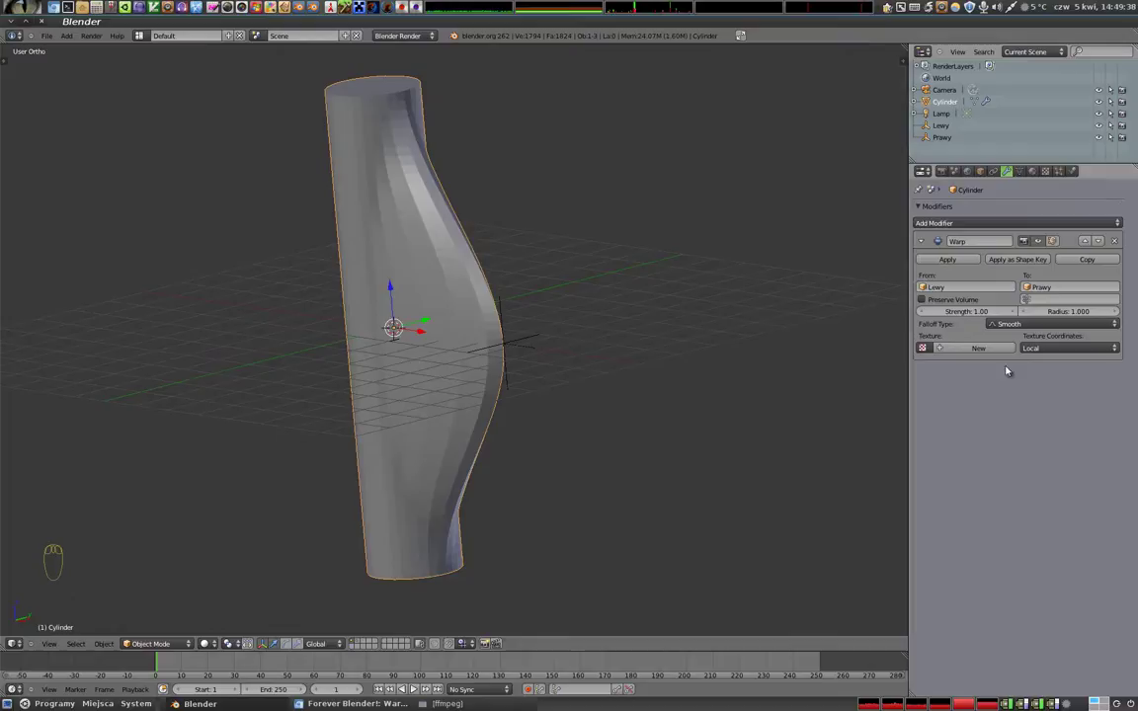
- Add a new texture to the Warp modifier, open its settings and reposition Prawy
left_click(979, 349)
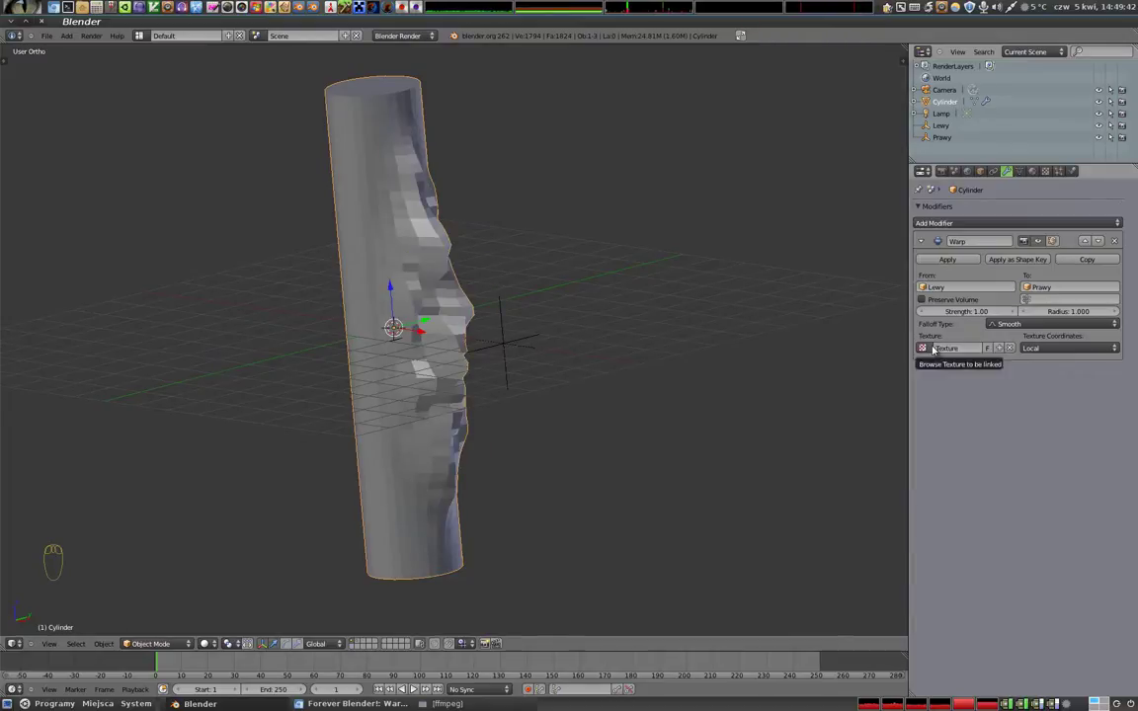
left_click_drag(1054, 167, 1010, 301)
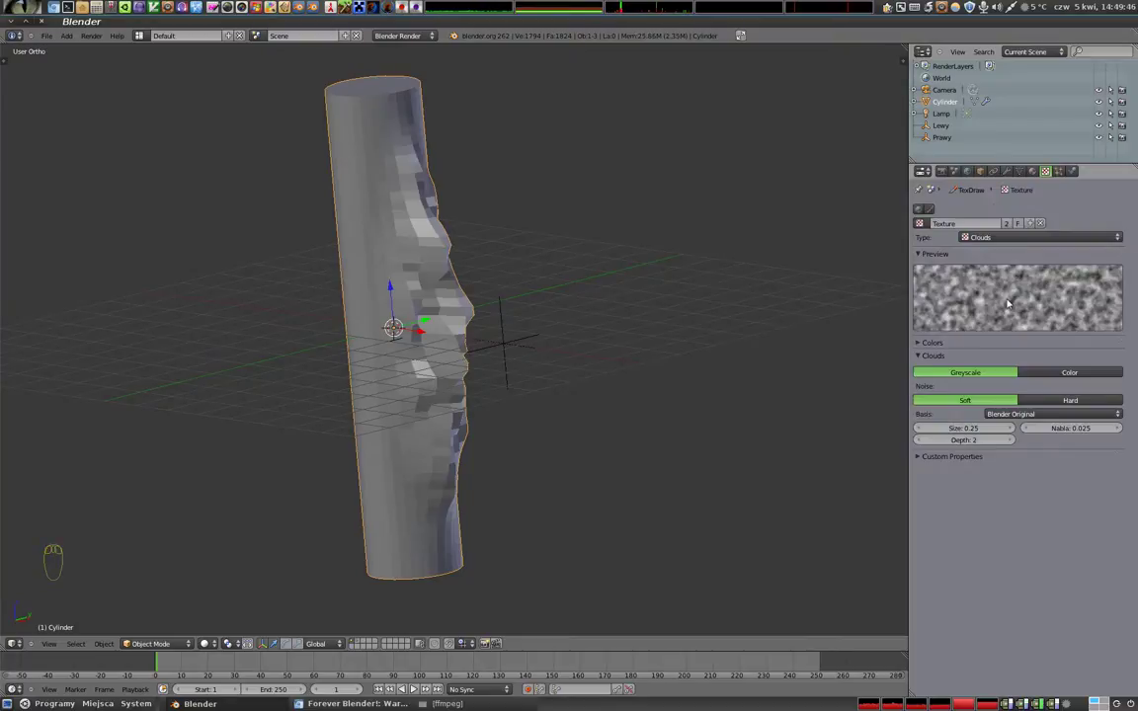
left_click_drag(545, 357, 450, 302)
right_click(511, 357)
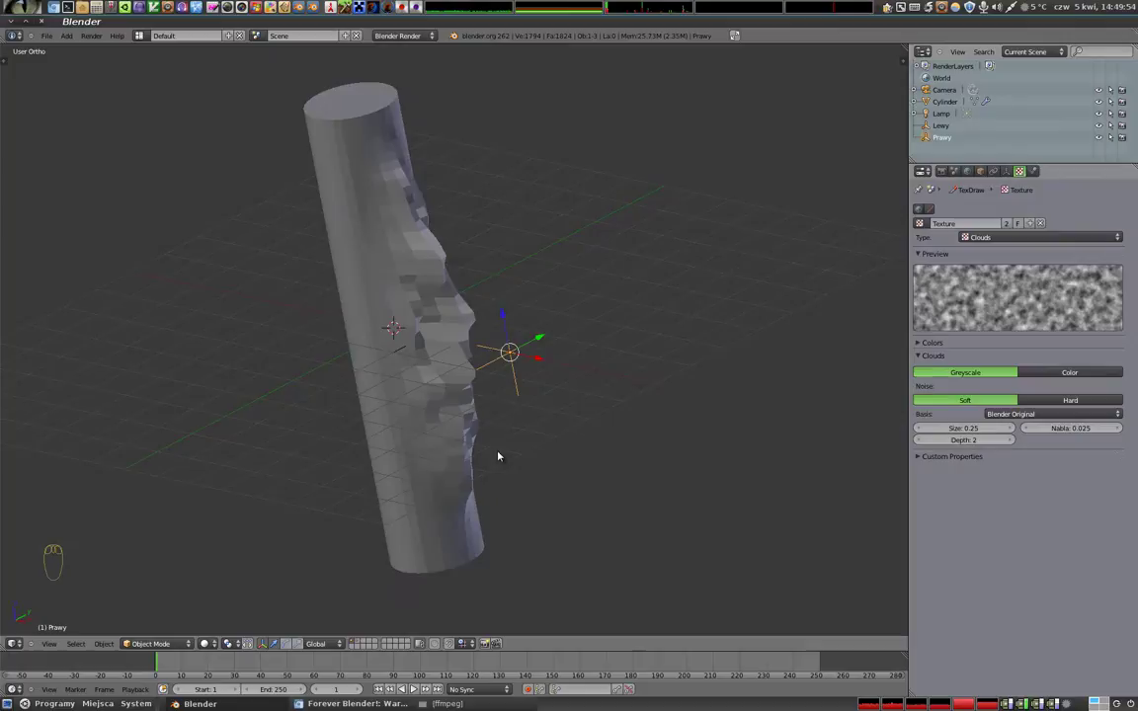
left_click_drag(547, 387, 549, 355)
left_click(549, 354)
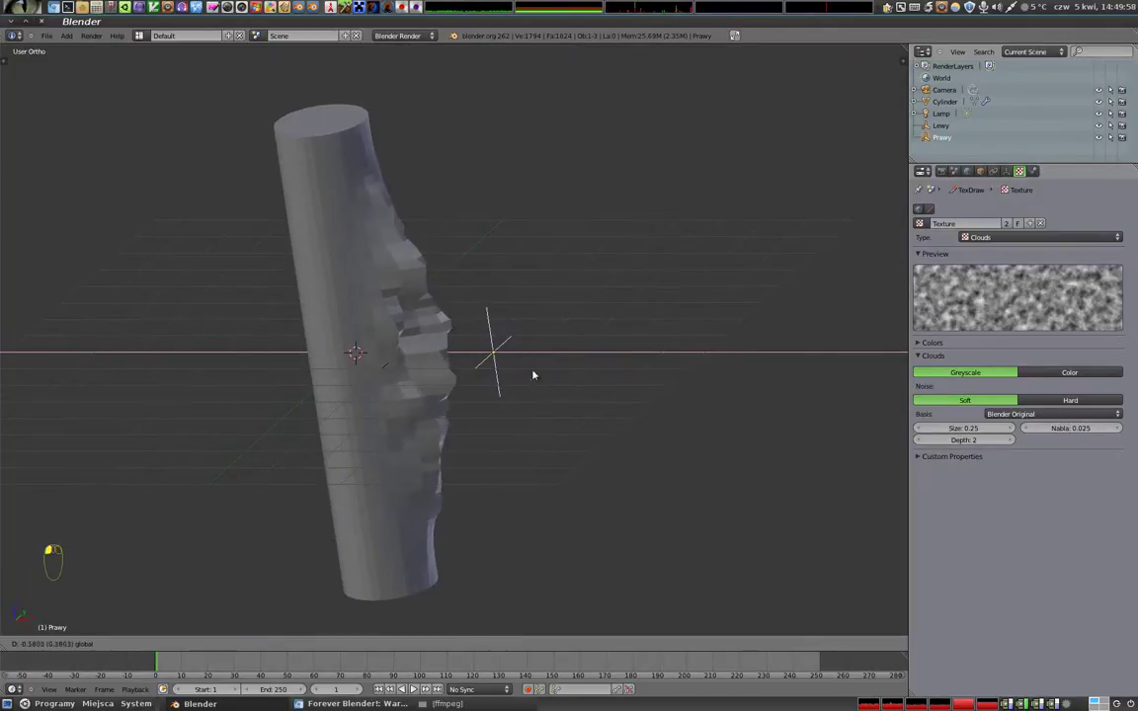
left_click_drag(381, 335, 674, 372)
key("s")
middle_click(580, 366)
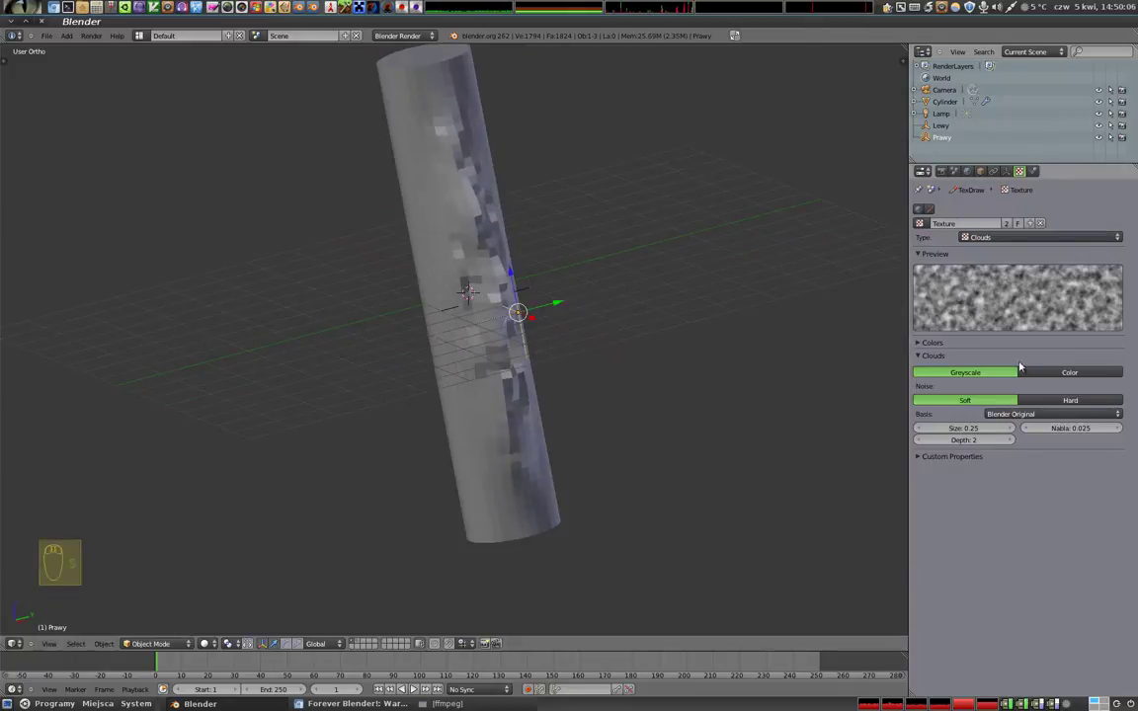
- Raise the texture's noise size and depth and switch its type to Wood bands
left_click_drag(1014, 442, 475, 212)
left_click_drag(500, 367, 555, 395)
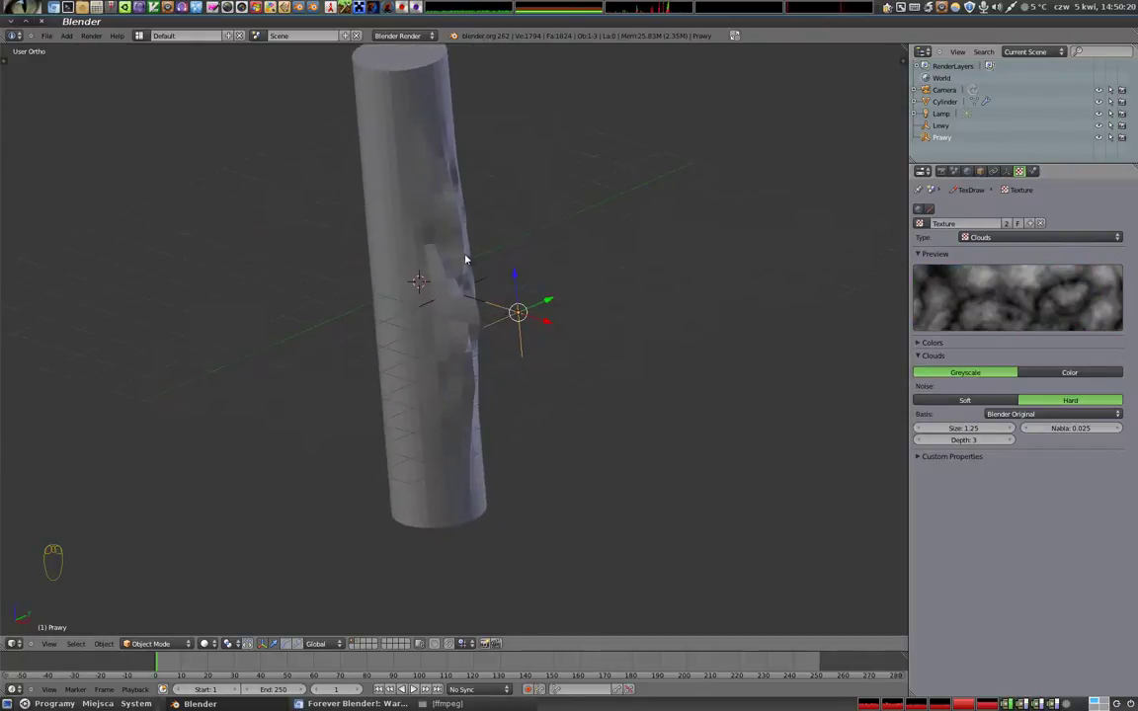
left_click_drag(471, 368, 1028, 236)
left_click(1028, 236)
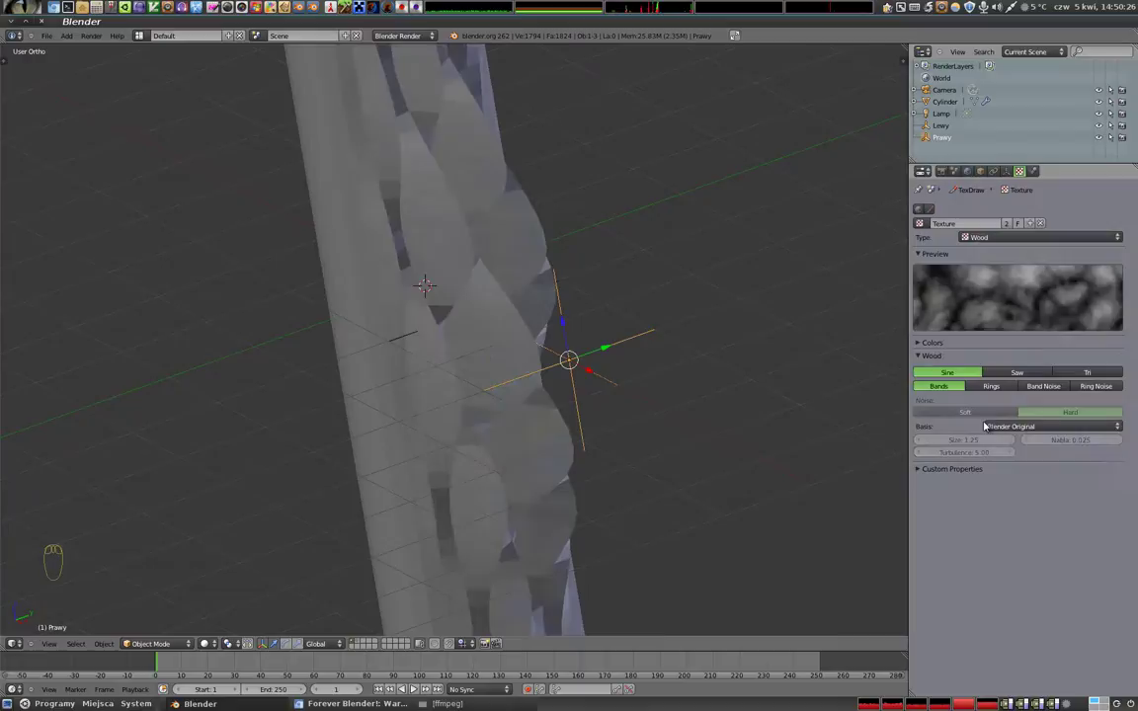
left_click_drag(519, 349, 1010, 333)
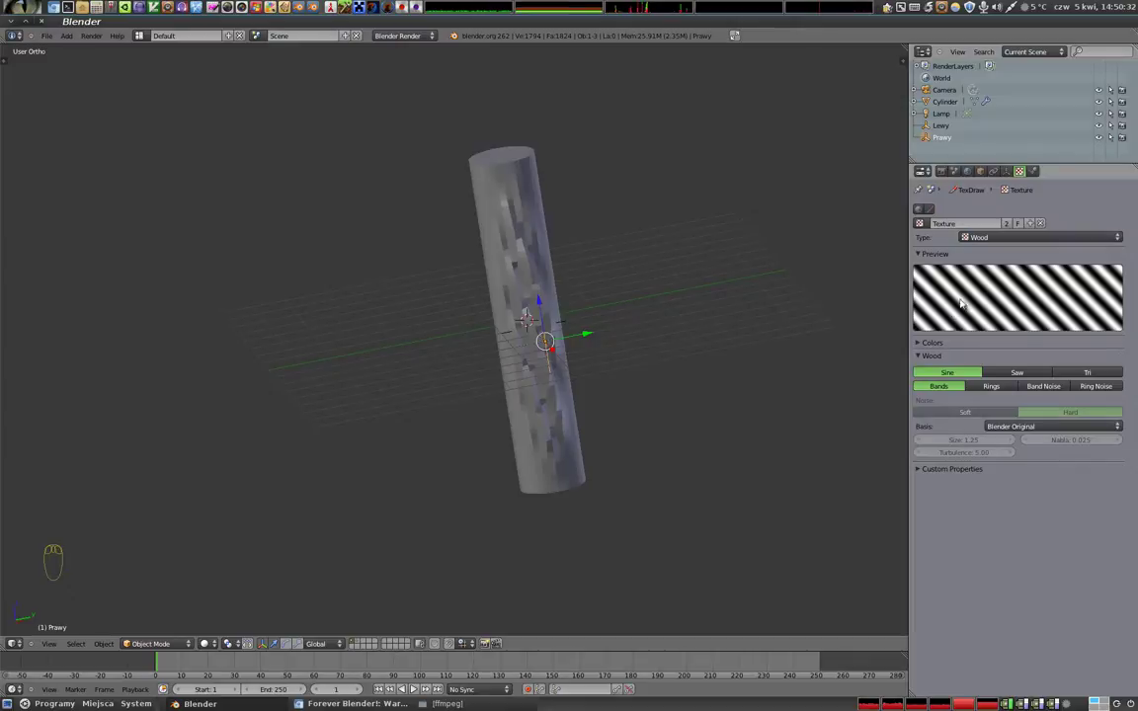
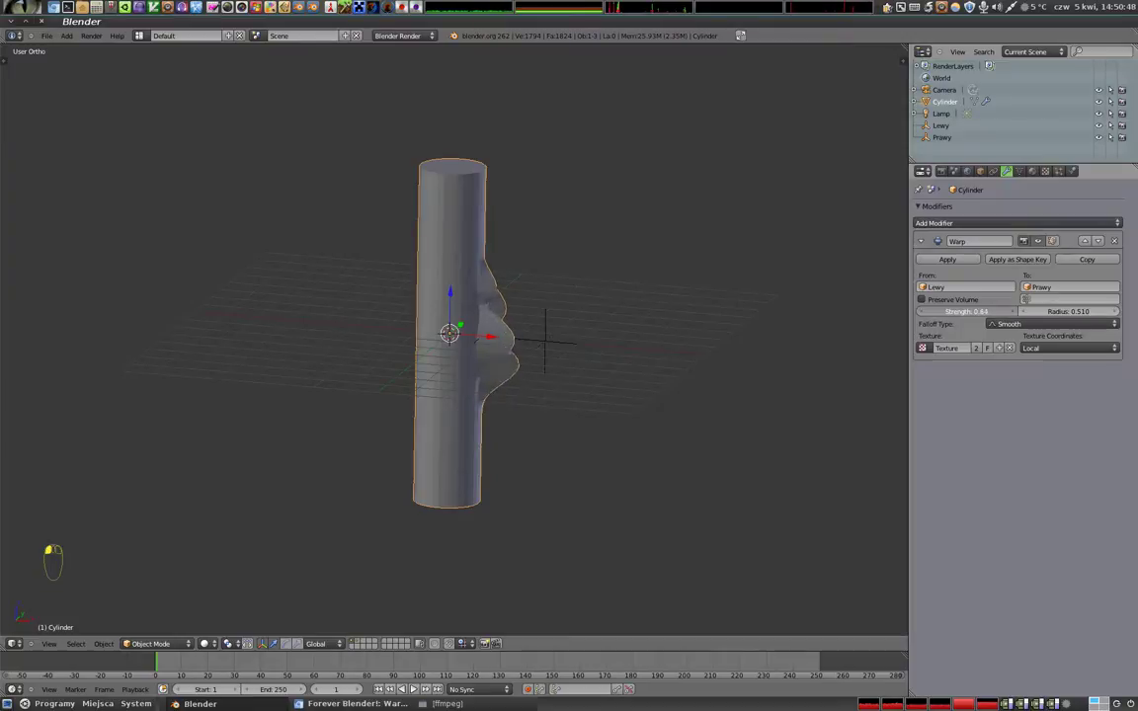
- Test scaling the Lewy empty, then clear scale (Alt+S) on it and the cylinder
left_click_drag(498, 391, 585, 359)
right_click(585, 359)
key("s")
left_click(652, 382)
right_click(503, 293)
key("s")
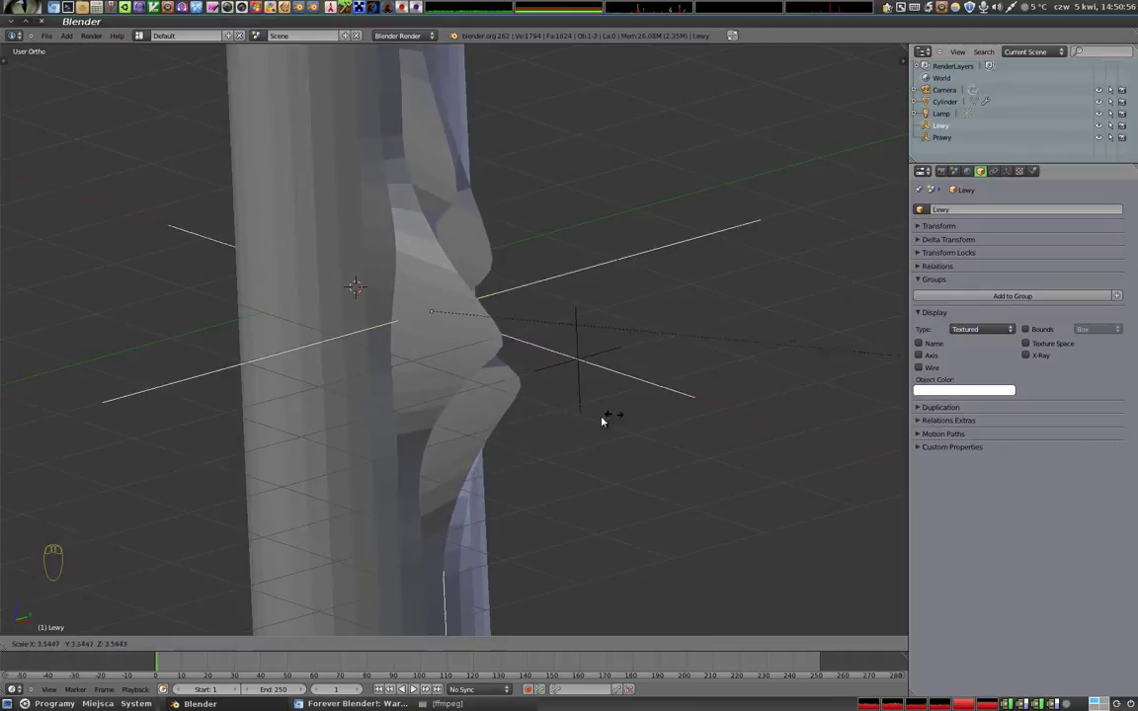
key("alt+s")
right_click(594, 358)
key("alt+s")
left_click_drag(436, 410, 403, 281)
right_click(532, 240)
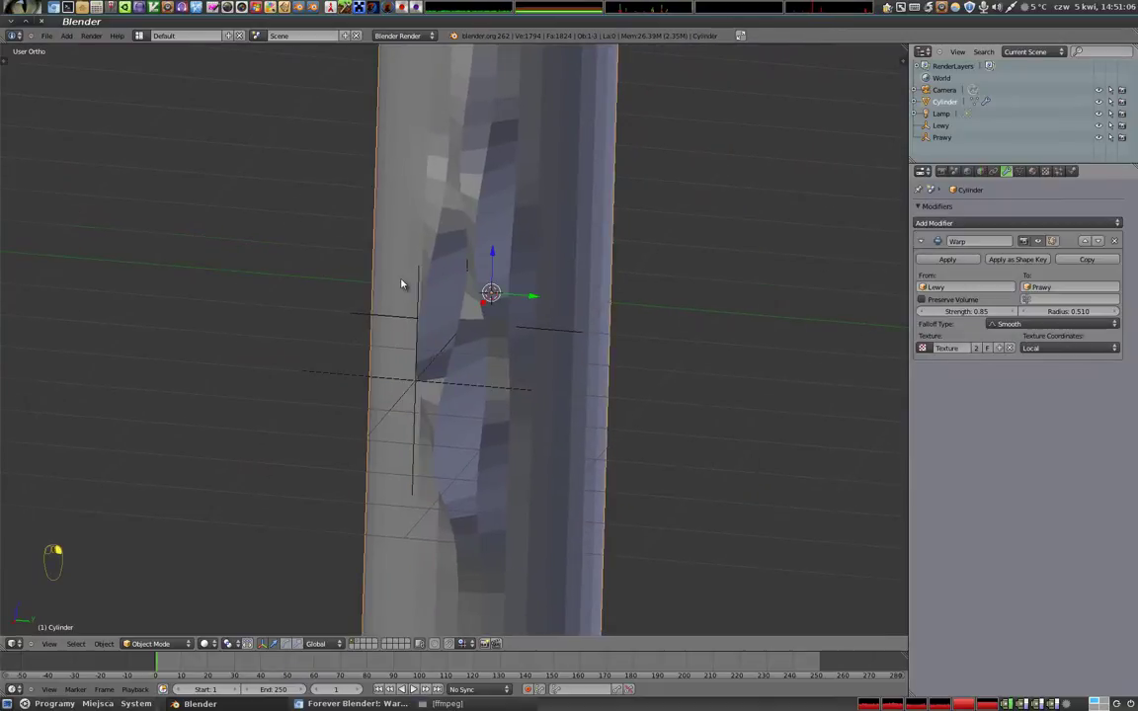
middle_click(403, 281)
- Add a Subsurf with Ctrl+2, move it above Warp and raise it to three levels
key("ctrl+2")
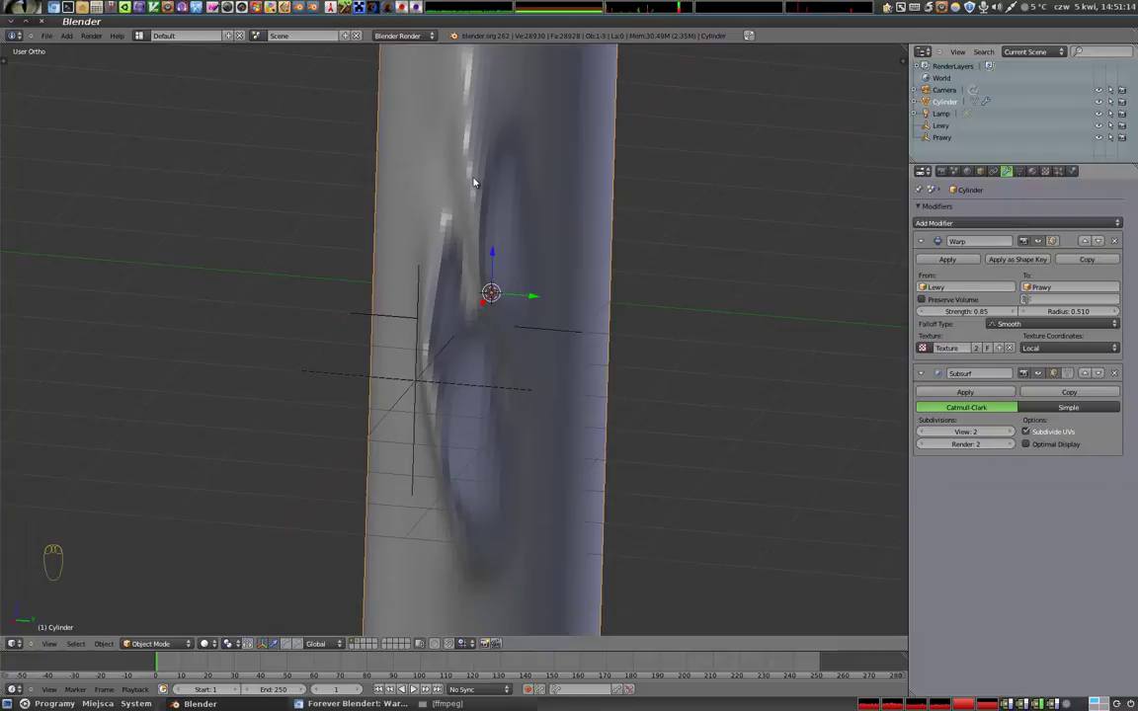
left_click_drag(476, 367, 583, 424)
left_click(1086, 372)
left_click(1014, 298)
- Move Prawy back beside the cylinder for a smooth rounded bulge and select the cylinder
right_click(583, 424)
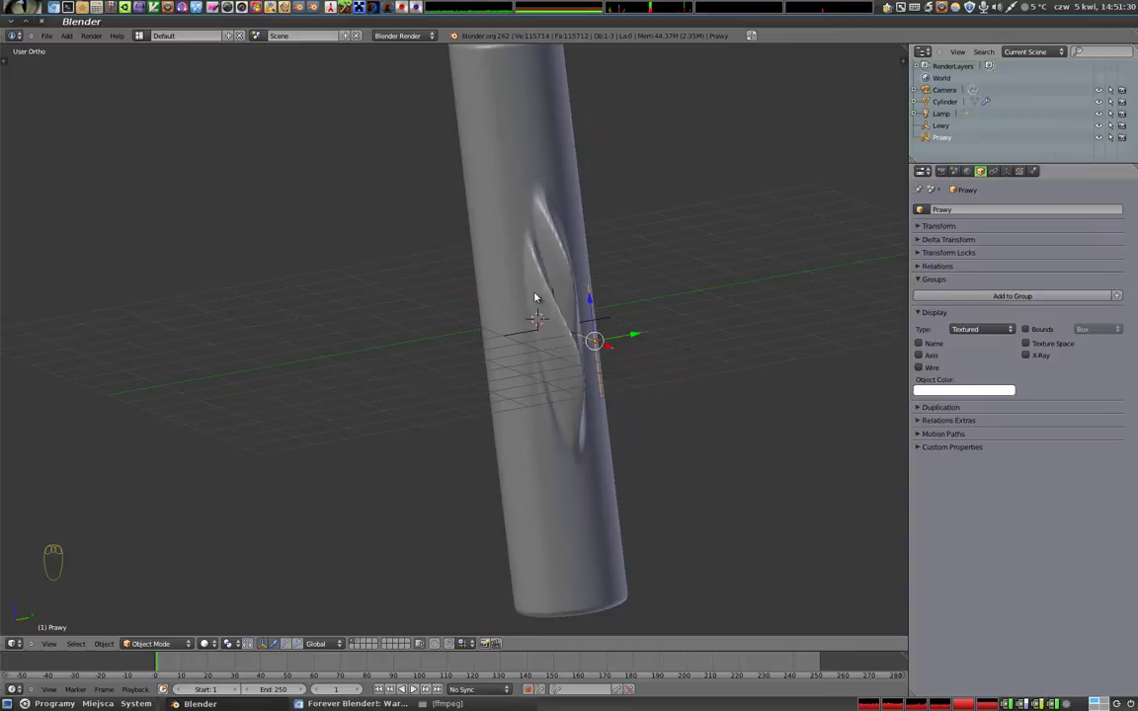
left_click_drag(575, 427, 707, 366)
left_click(655, 359)
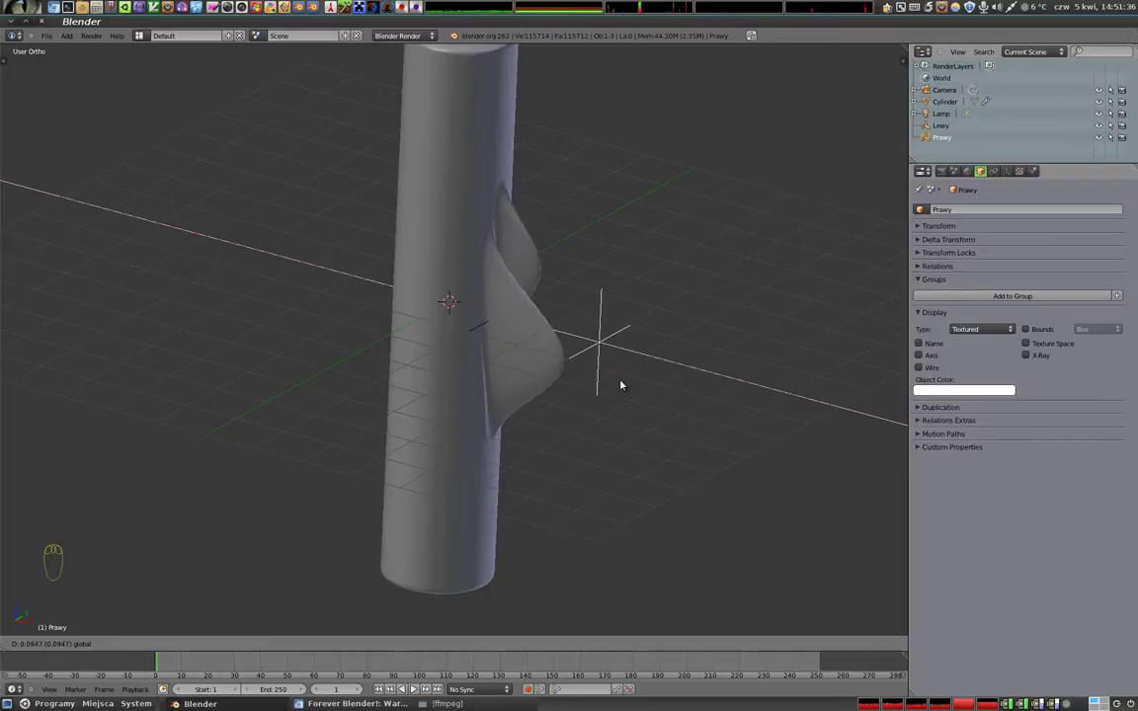
right_click(475, 194)
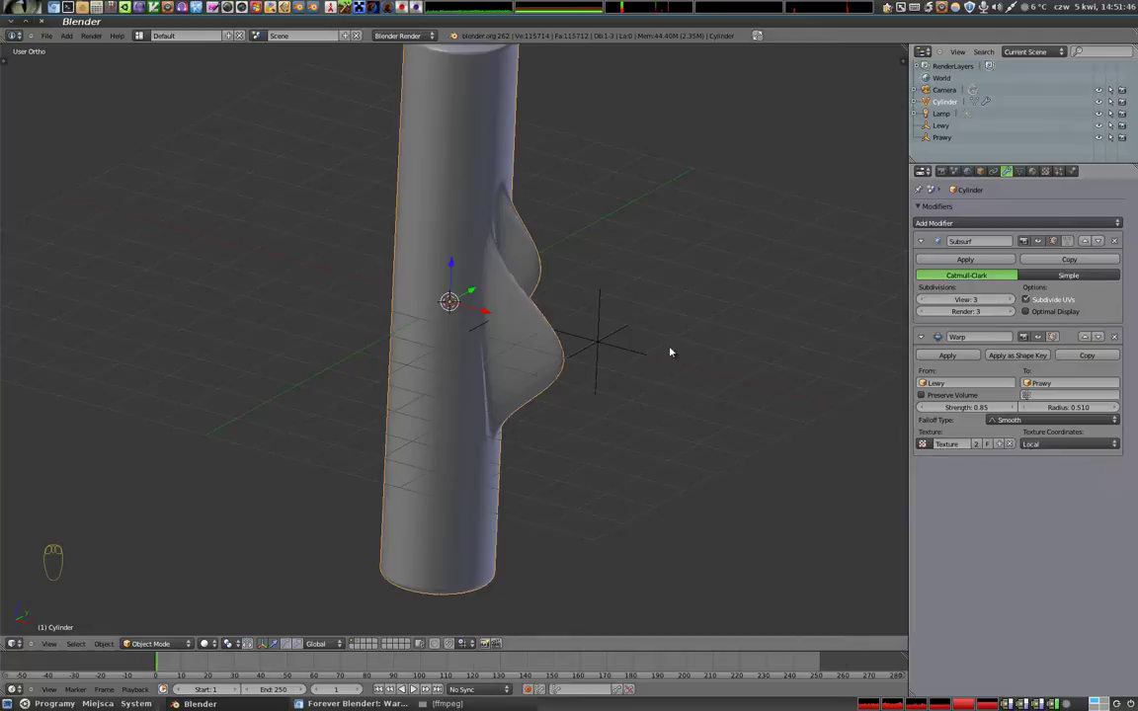
- Set the Warp texture coordinates to Global, then move Prawy closer to the cylinder
left_click_drag(479, 313, 1060, 445)
left_click(1060, 445)
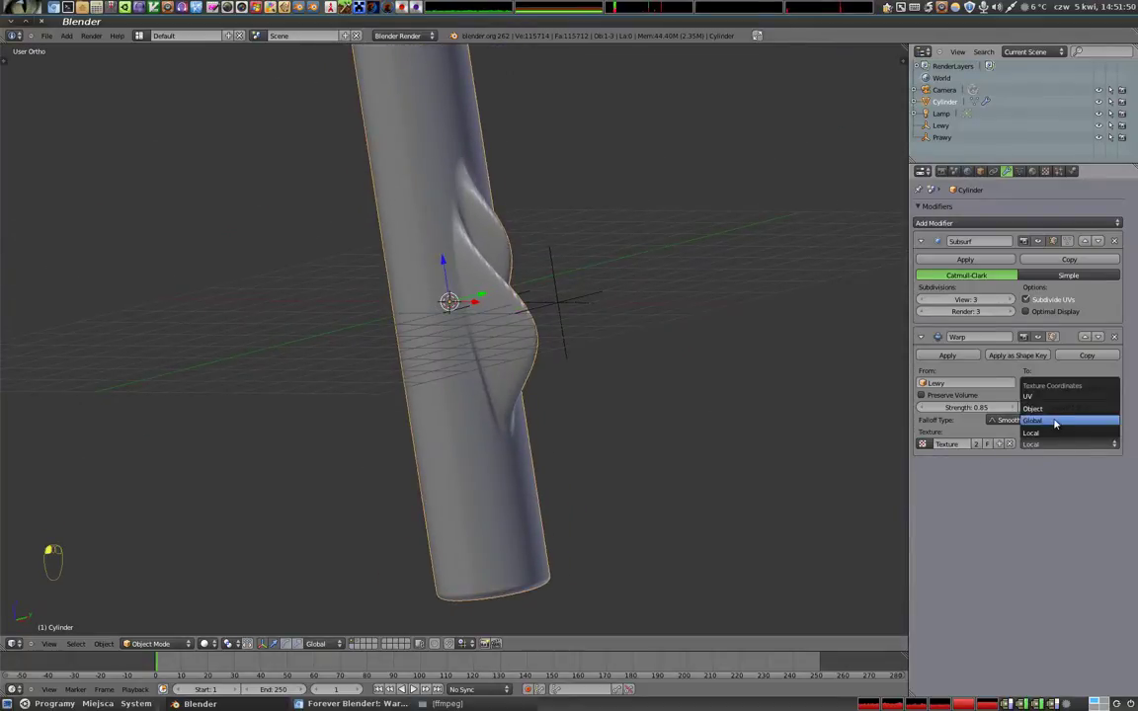
left_click_drag(702, 396, 741, 424)
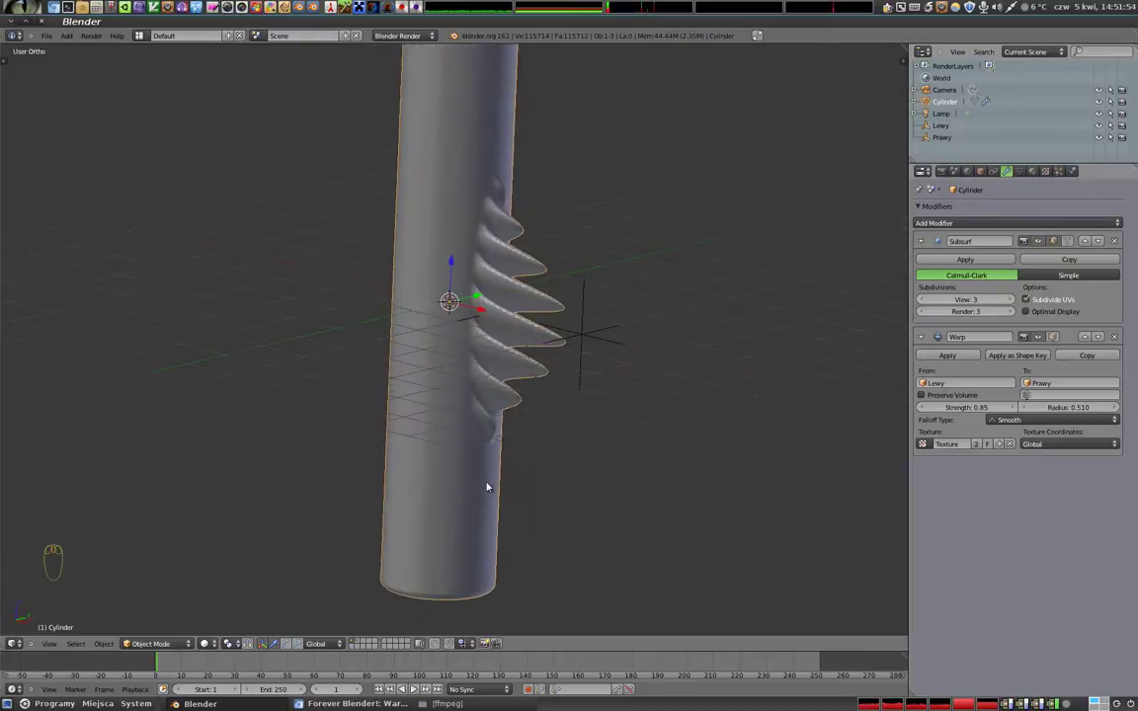
left_click_drag(338, 259, 634, 422)
right_click(634, 423)
left_click_drag(590, 479, 583, 373)
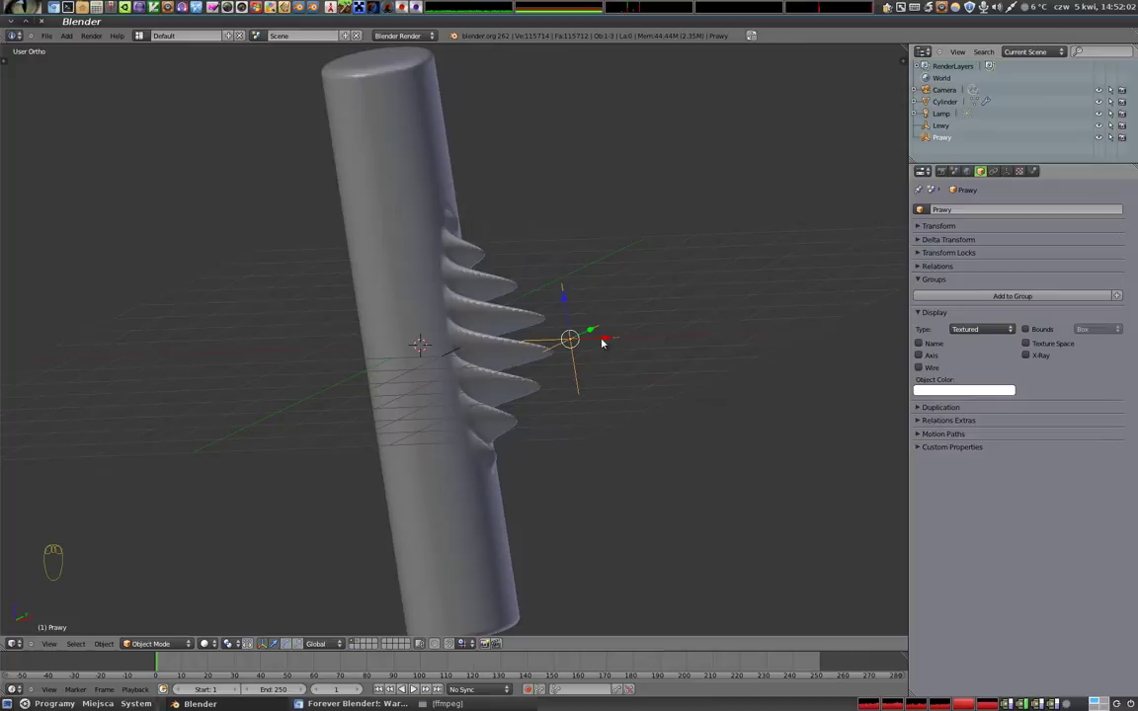
left_click(582, 340)
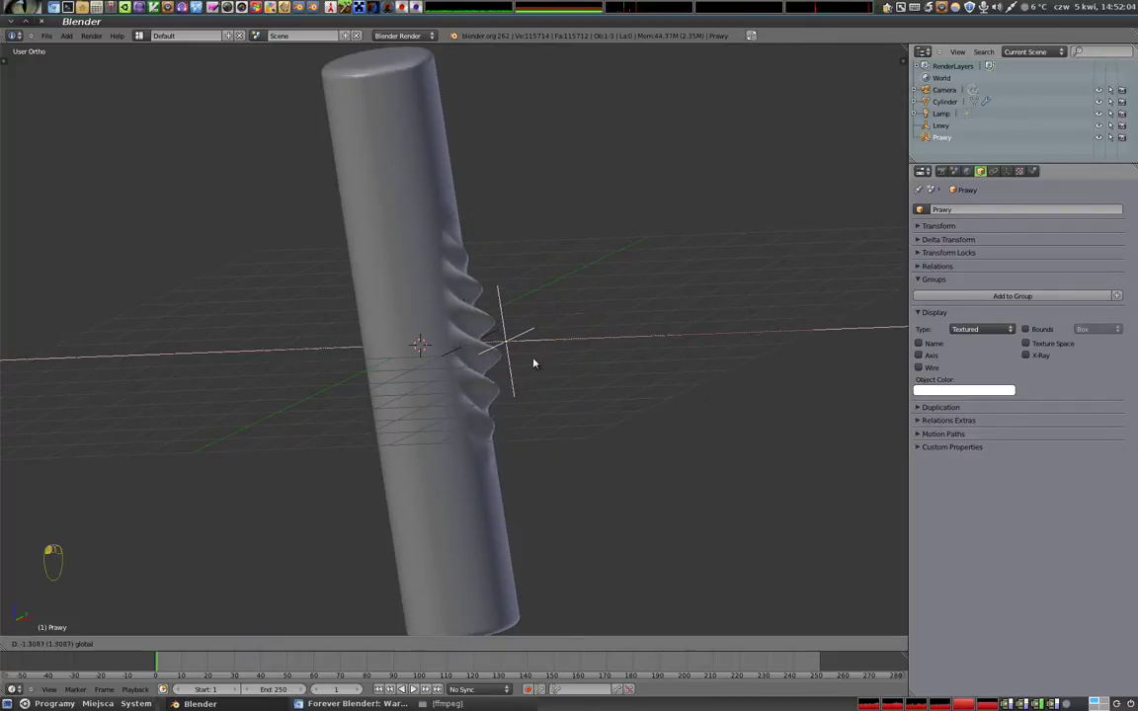
- Move the Lewy empty nearer the cylinder in front view and reselect the cylinder
right_click(449, 354)
key("r")
key("r")
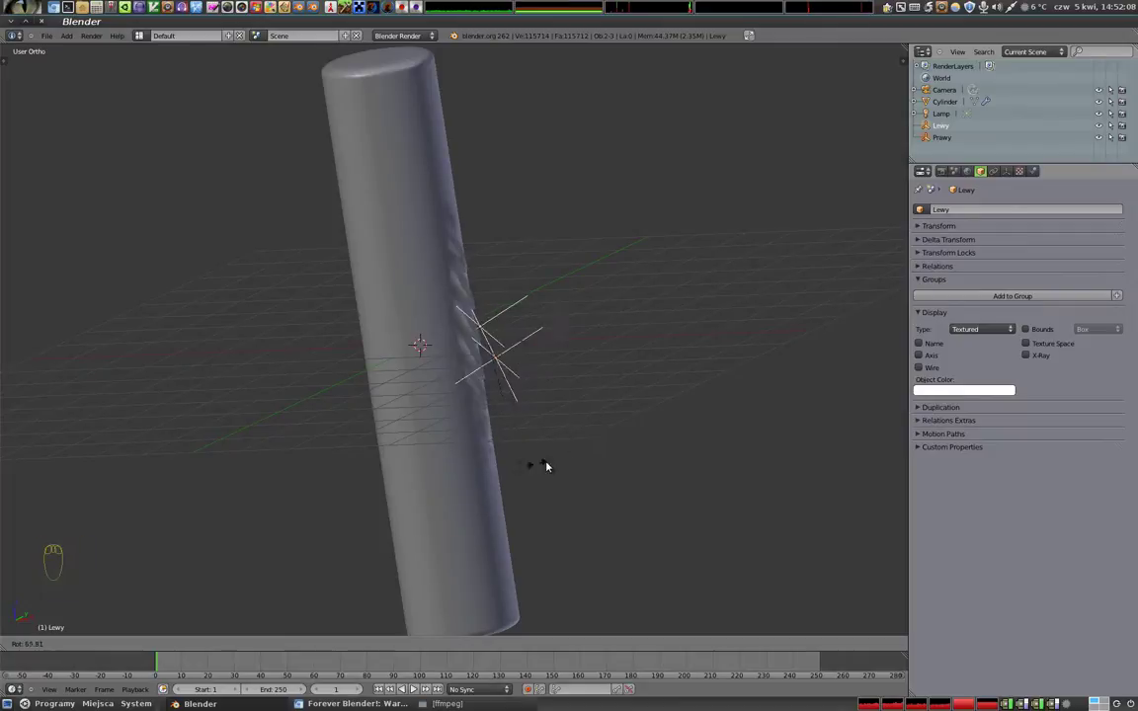
left_click_drag(604, 428, 714, 405)
key("r")
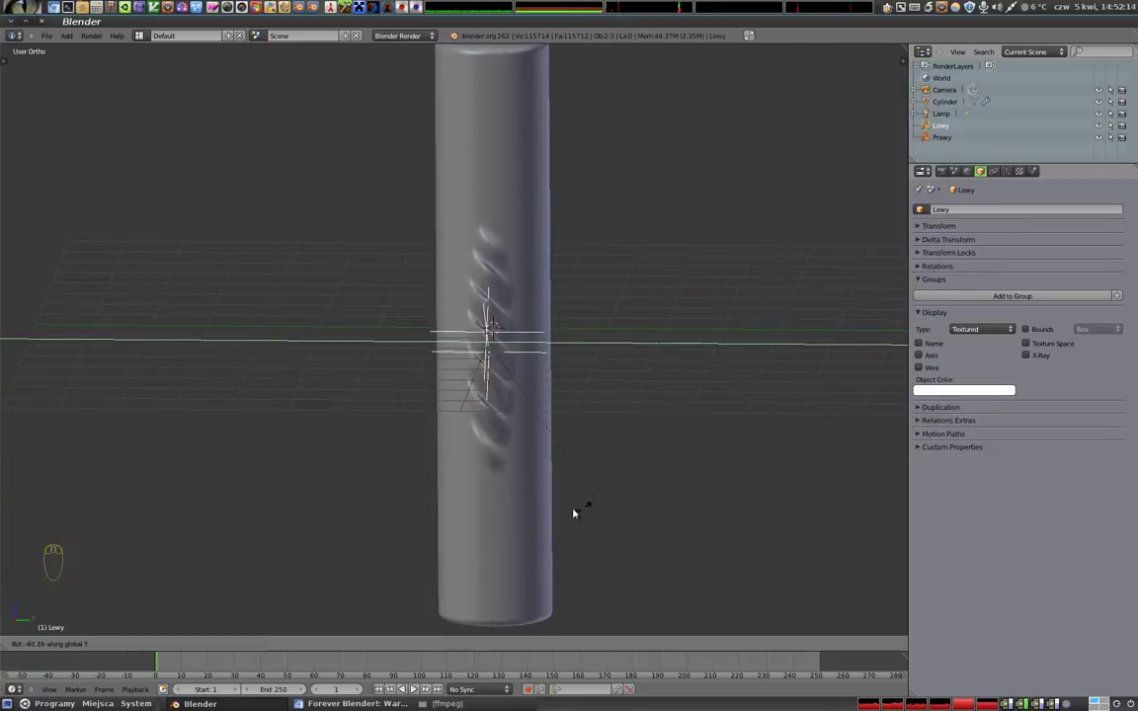
left_click_drag(473, 479, 493, 288)
left_click(493, 288)
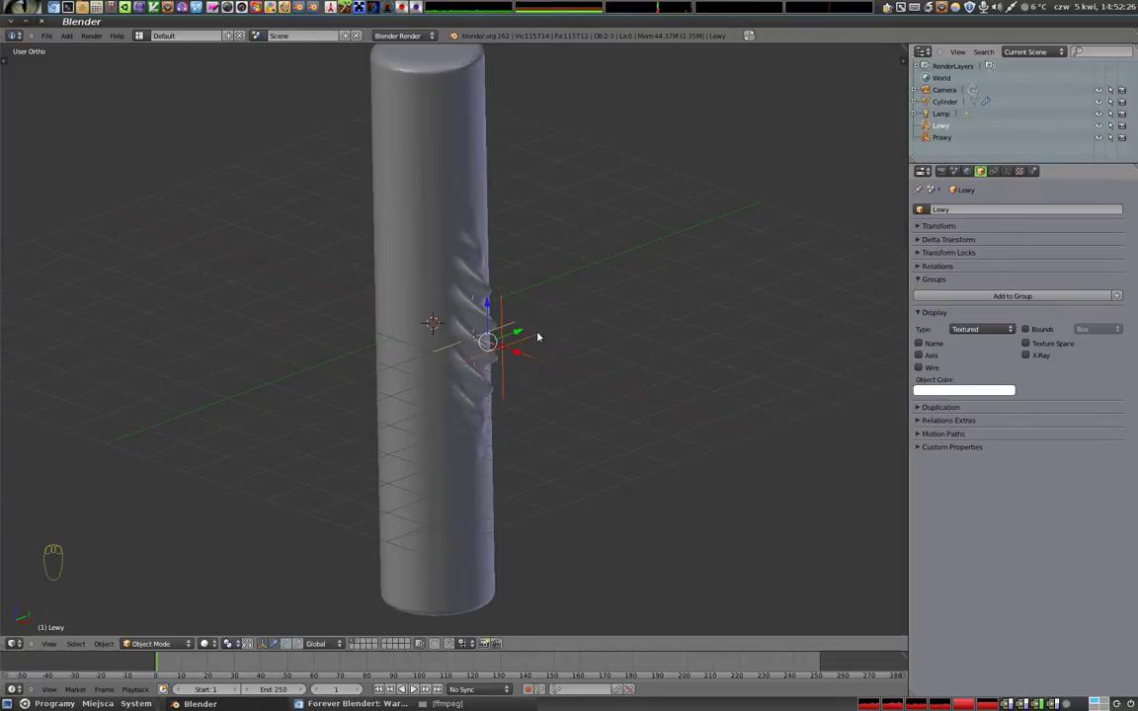
left_click_drag(576, 422, 500, 402)
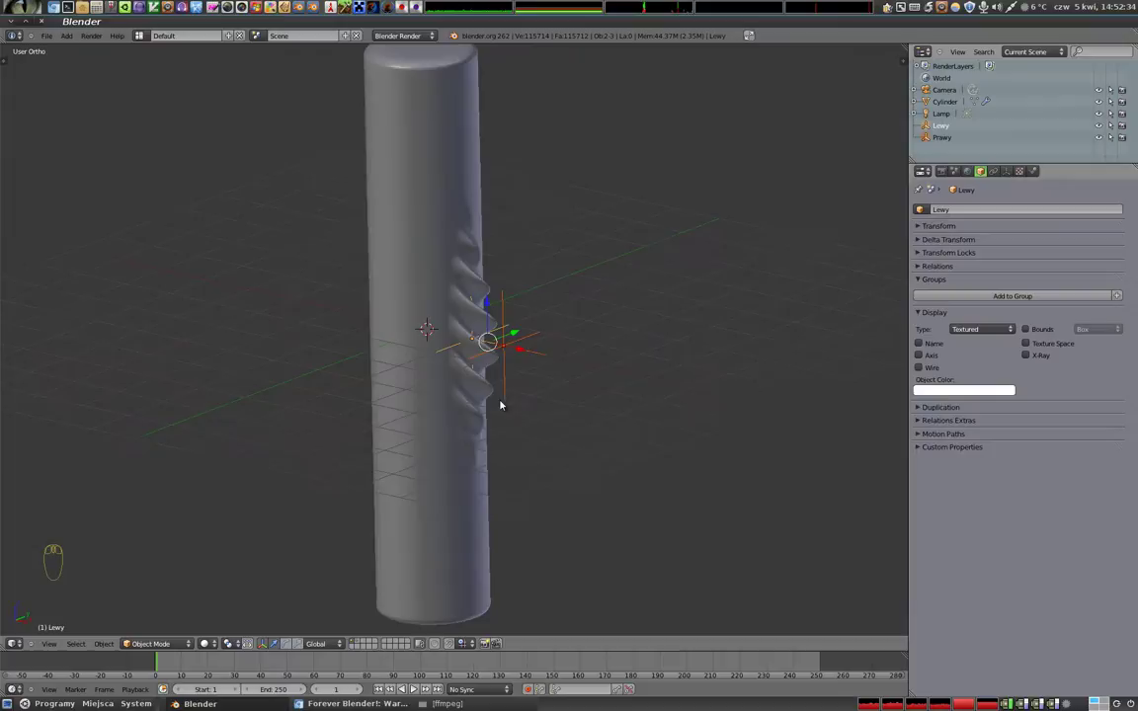
right_click(419, 276)
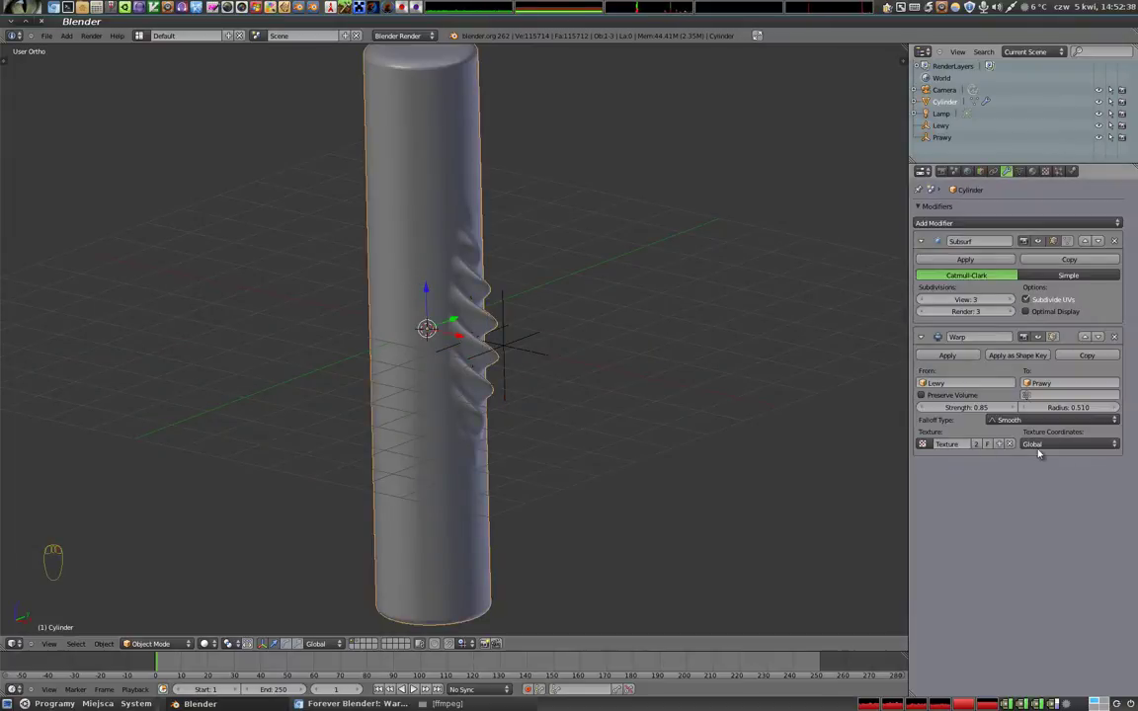
- Switch the Warp modifier's texture coordinates to Object
left_click(1050, 442)
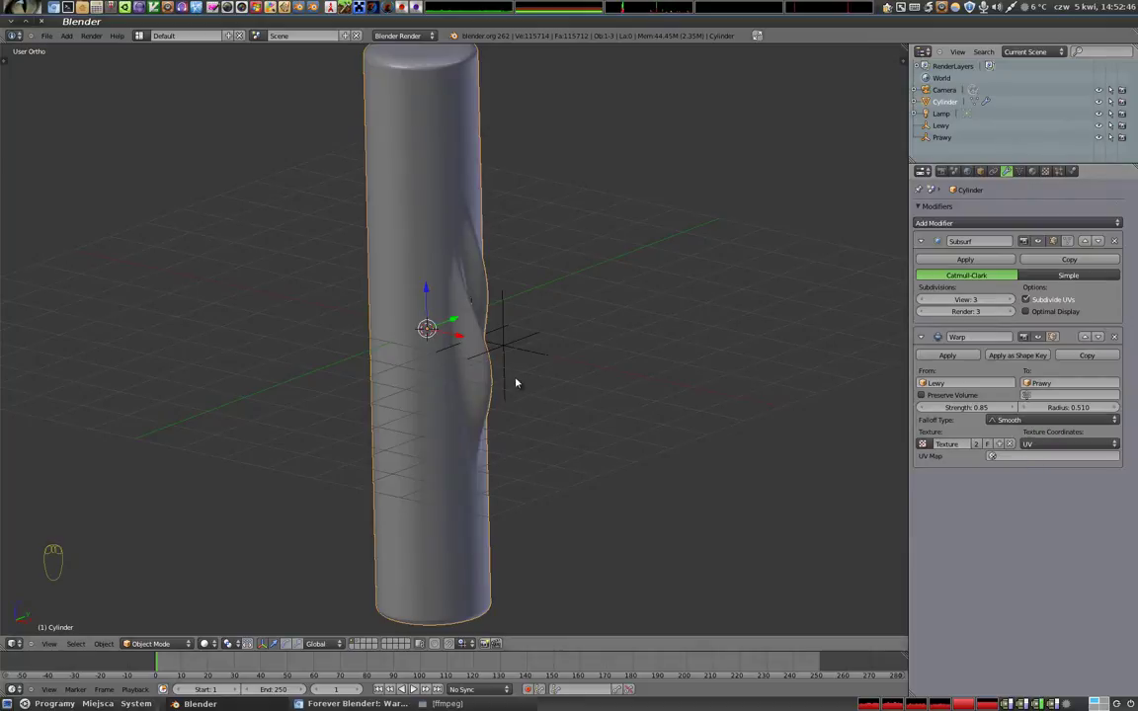
left_click_drag(528, 373, 1044, 445)
left_click(1044, 445)
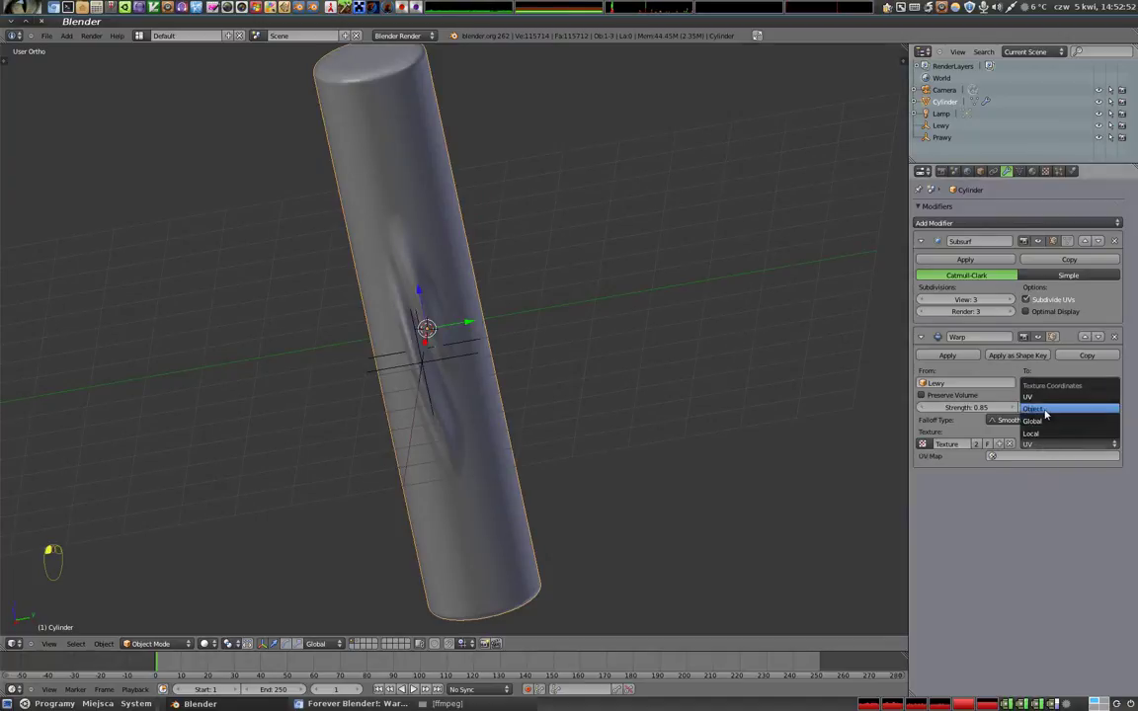
left_click_drag(589, 360, 562, 468)
- Add an Empty with Shift+A and assign it as the Warp's texture coordinate object
key("shift+a")
left_click(469, 334)
left_click_drag(464, 395, 475, 203)
right_click(475, 202)
left_click_drag(467, 205, 996, 457)
left_click(997, 457)
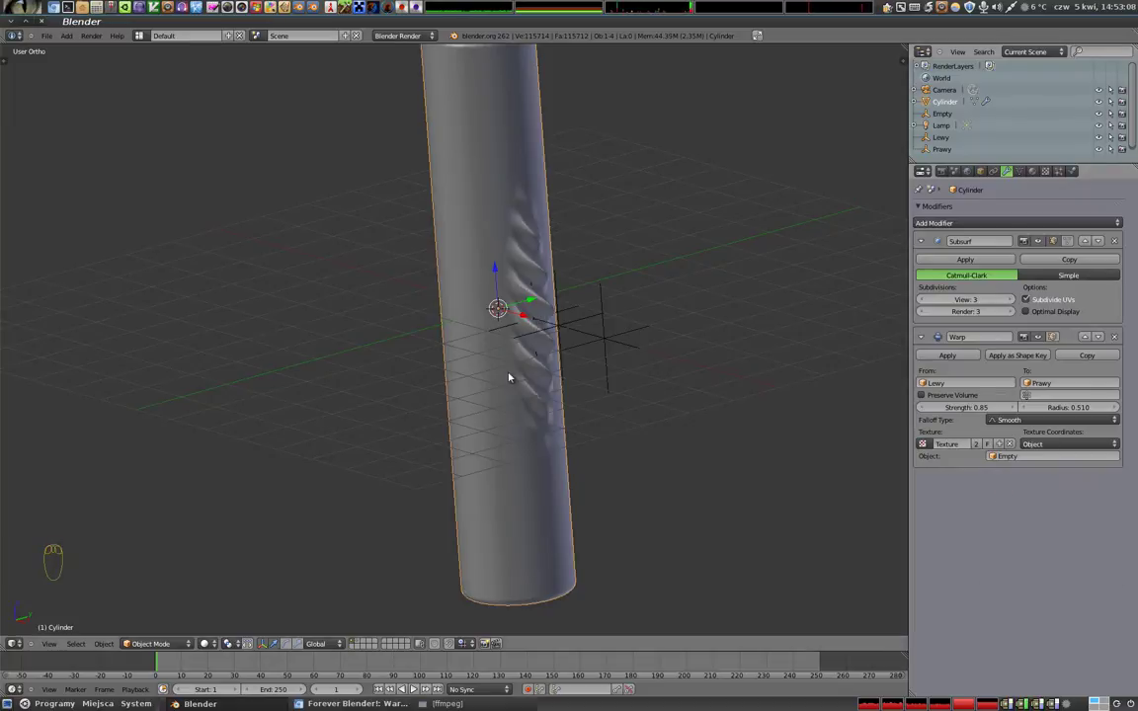
- Move the Empty away from the cylinder so the warped side grows sharp saw-like ridges
right_click(646, 449)
left_click_drag(658, 447, 766, 304)
key("r")
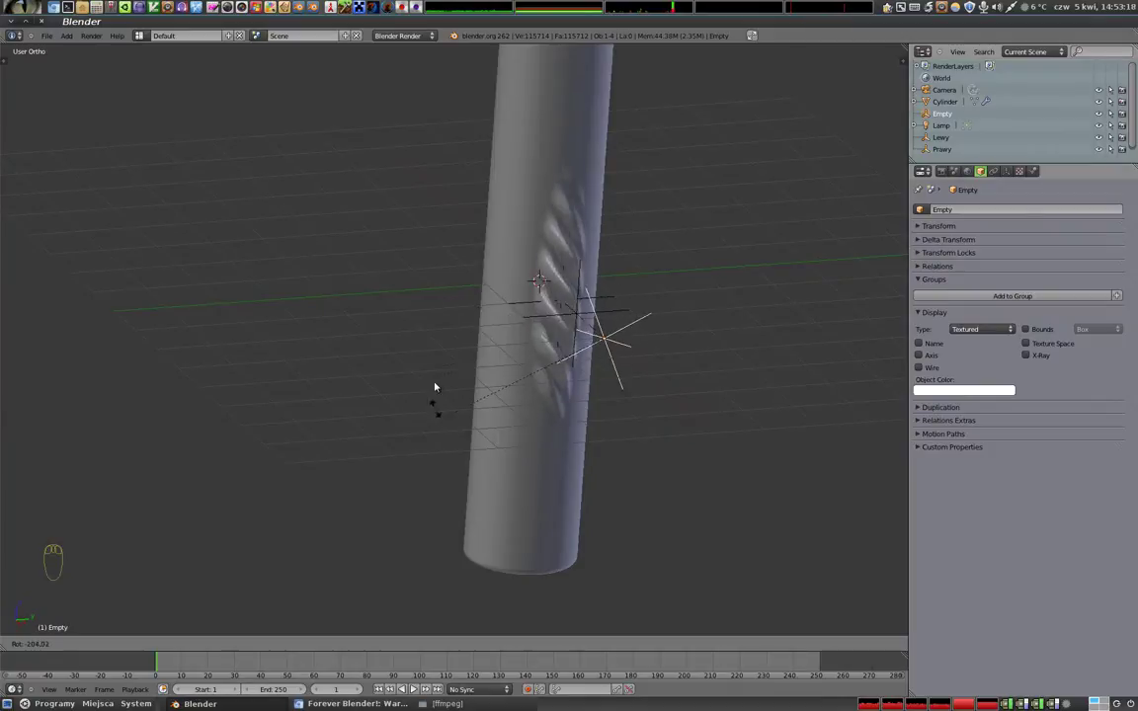
left_click(604, 376)
left_click_drag(663, 369, 781, 313)
key("r")
middle_click(769, 255)
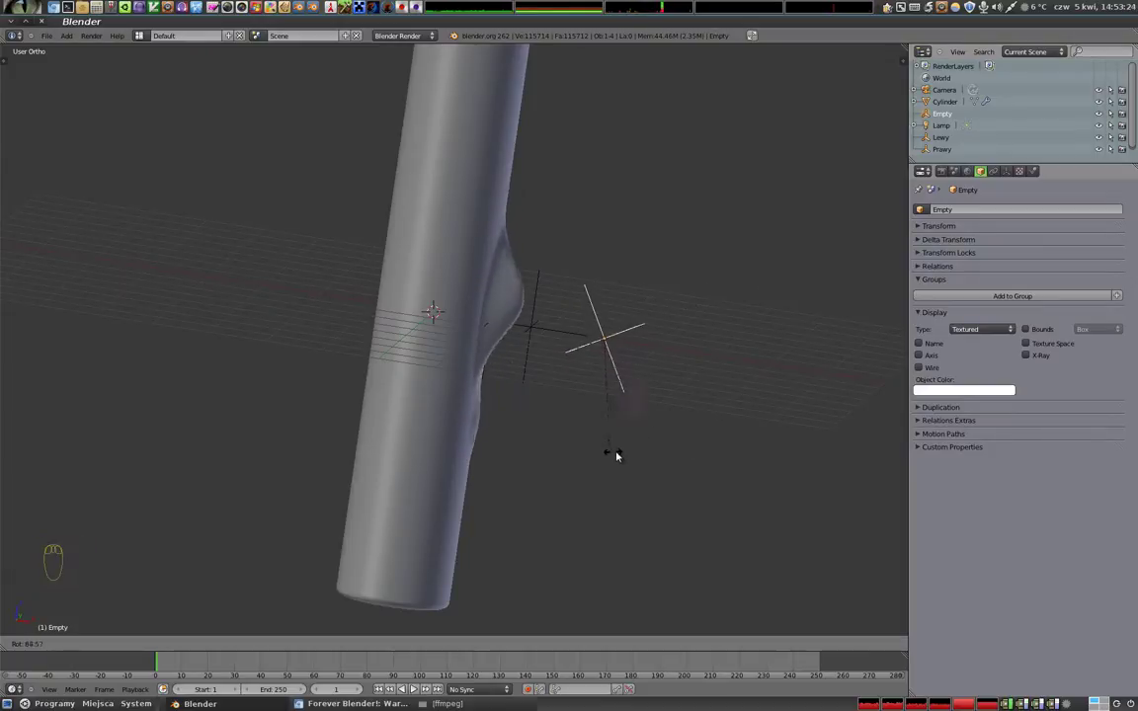
left_click(626, 387)
left_click_drag(572, 303, 830, 431)
key("s")
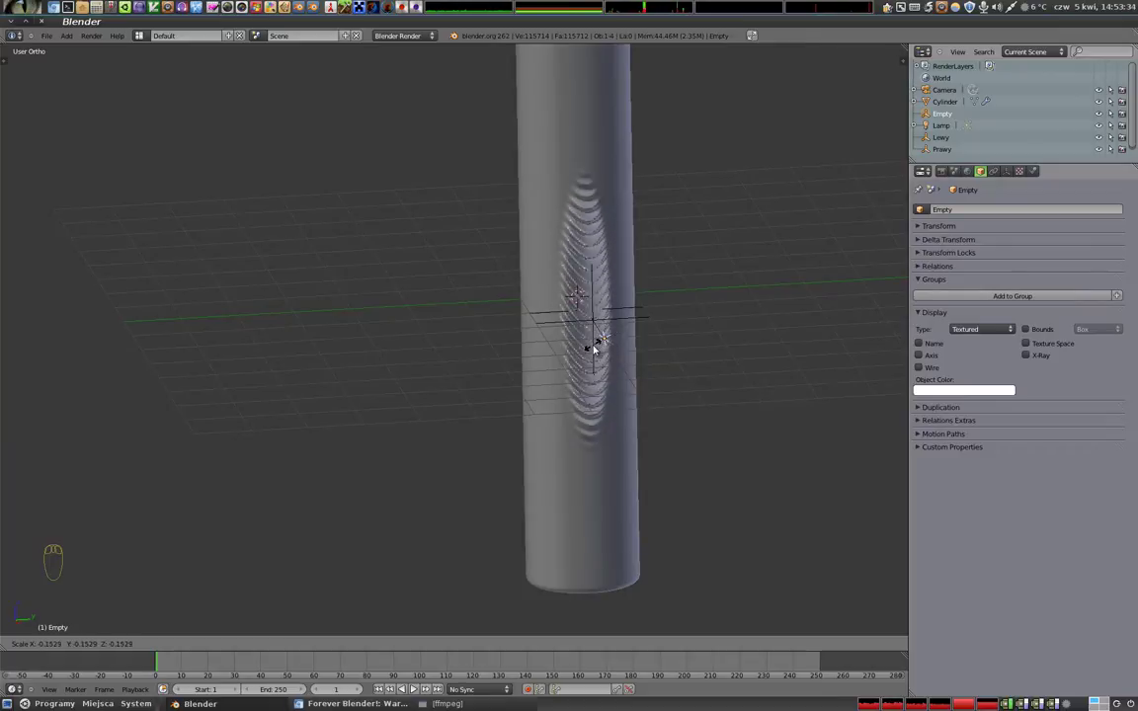
left_click(601, 352)
- Move the Prawy empty to a new position beside the cylinder
left_click_drag(695, 325, 647, 138)
left_click(620, 296)
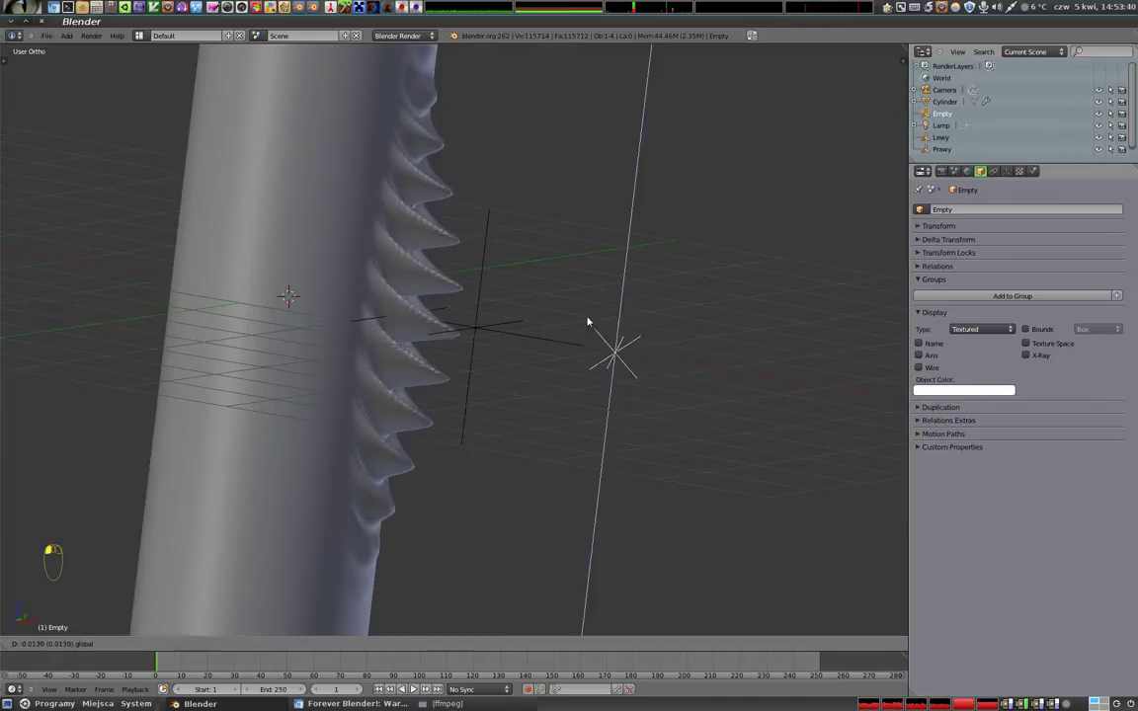
right_click(540, 341)
key("r")
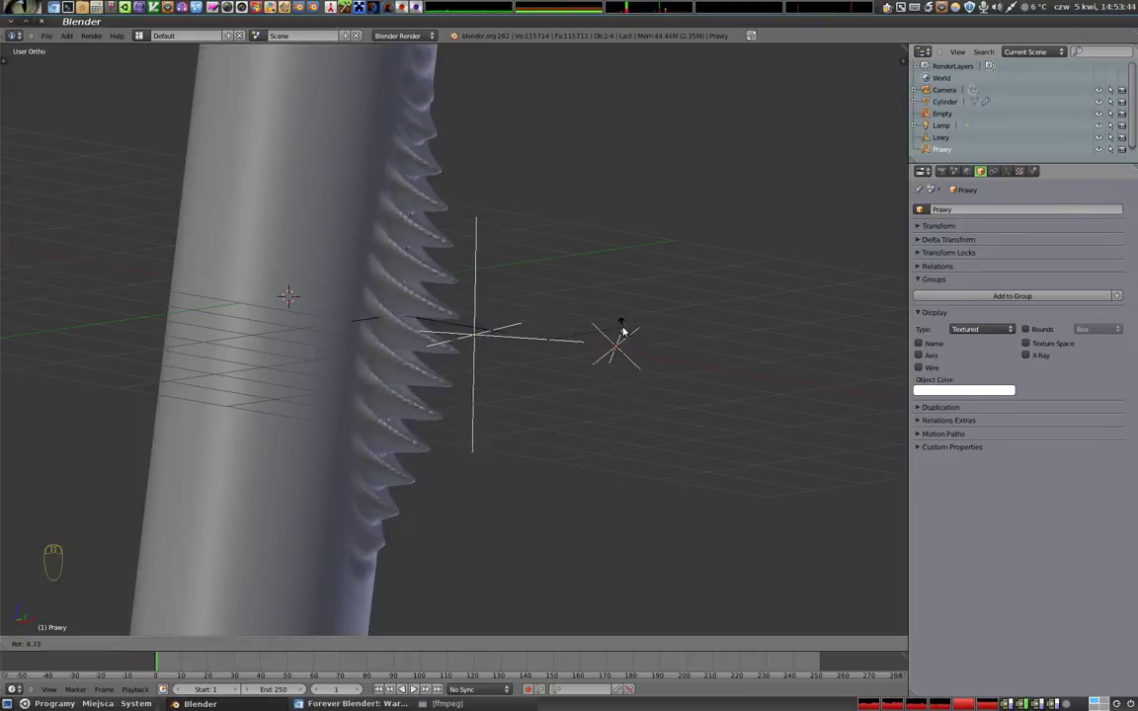
left_click(631, 308)
left_click_drag(459, 305, 608, 399)
key("r")
key("r")
left_click(607, 399)
- Move the Lewy empty so the warp presses a smooth gouge into the cylinder, and inspect it
right_click(455, 323)
left_click(487, 333)
left_click_drag(542, 389, 696, 375)
key("r")
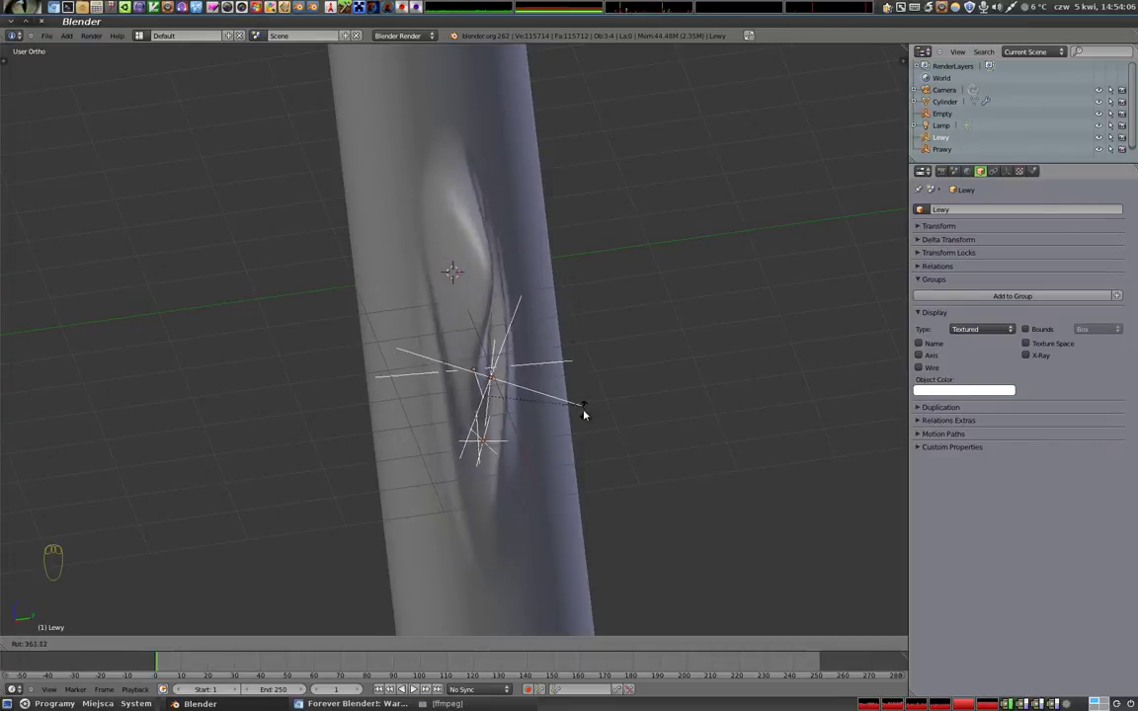
left_click(591, 406)
middle_click(465, 328)
left_click_drag(518, 345, 557, 65)
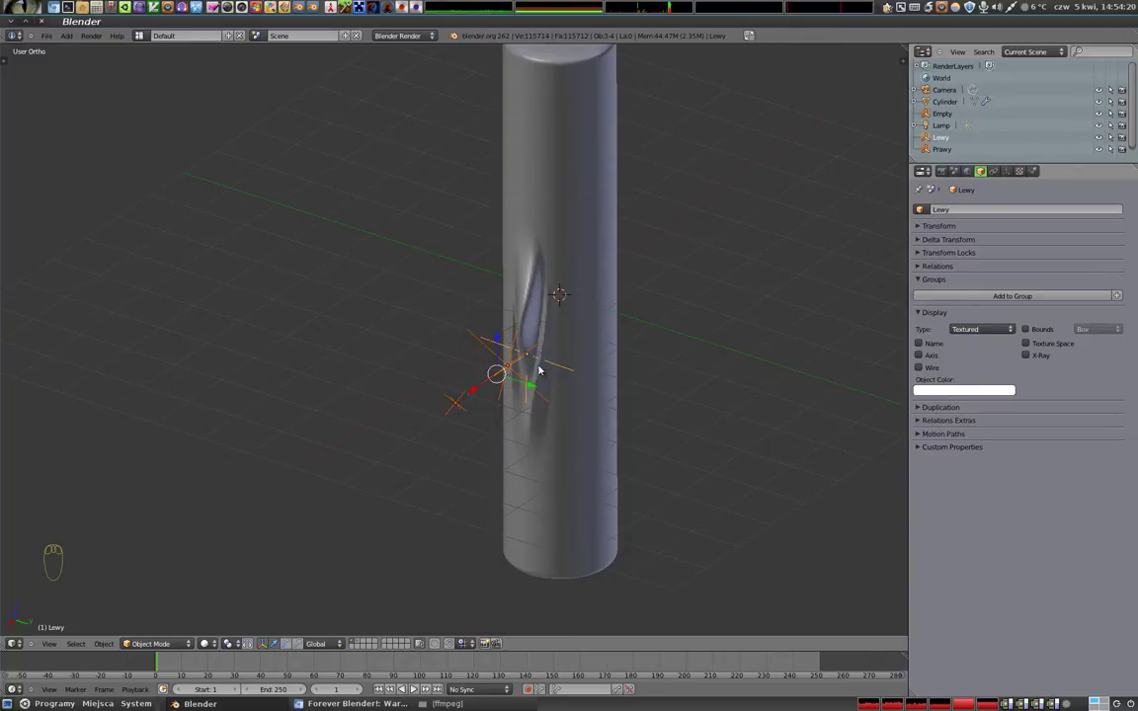
left_click_drag(546, 378, 1020, 168)
- Make the Warp texture a Clouds pattern and zoom close to the cylinder's side
left_click_drag(1020, 168, 1017, 276)
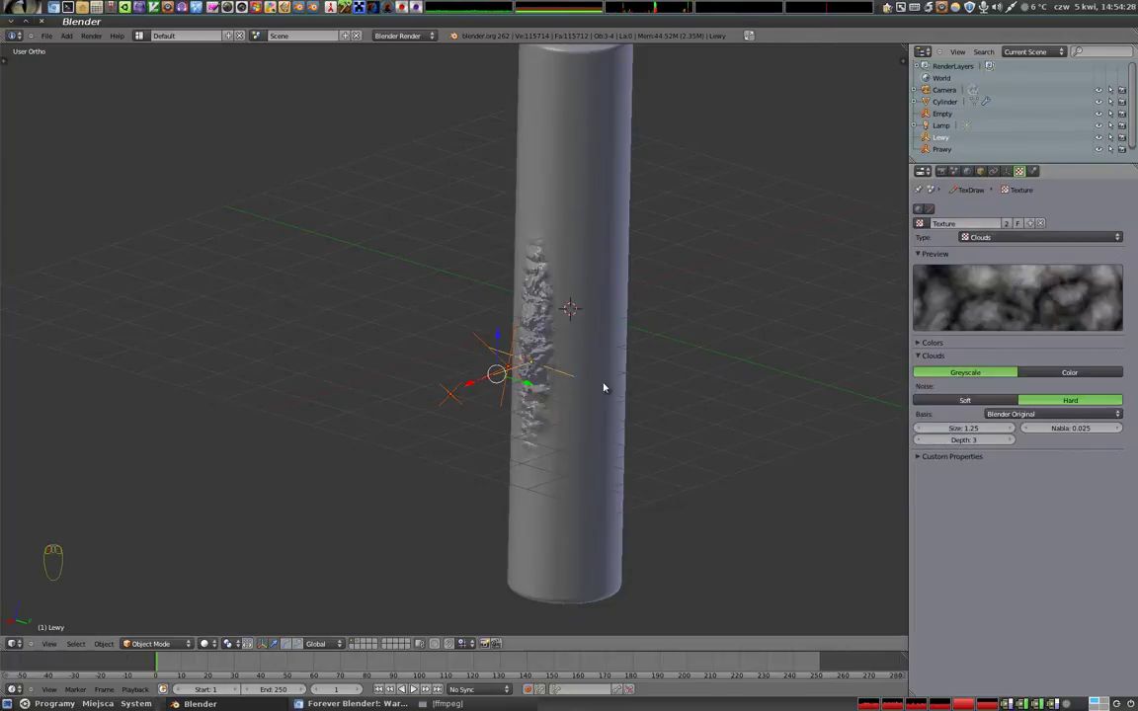
left_click_drag(551, 417, 567, 332)
right_click(581, 339)
middle_click(610, 420)
middle_click(484, 308)
right_click(528, 364)
middle_click(483, 305)
left_click(471, 307)
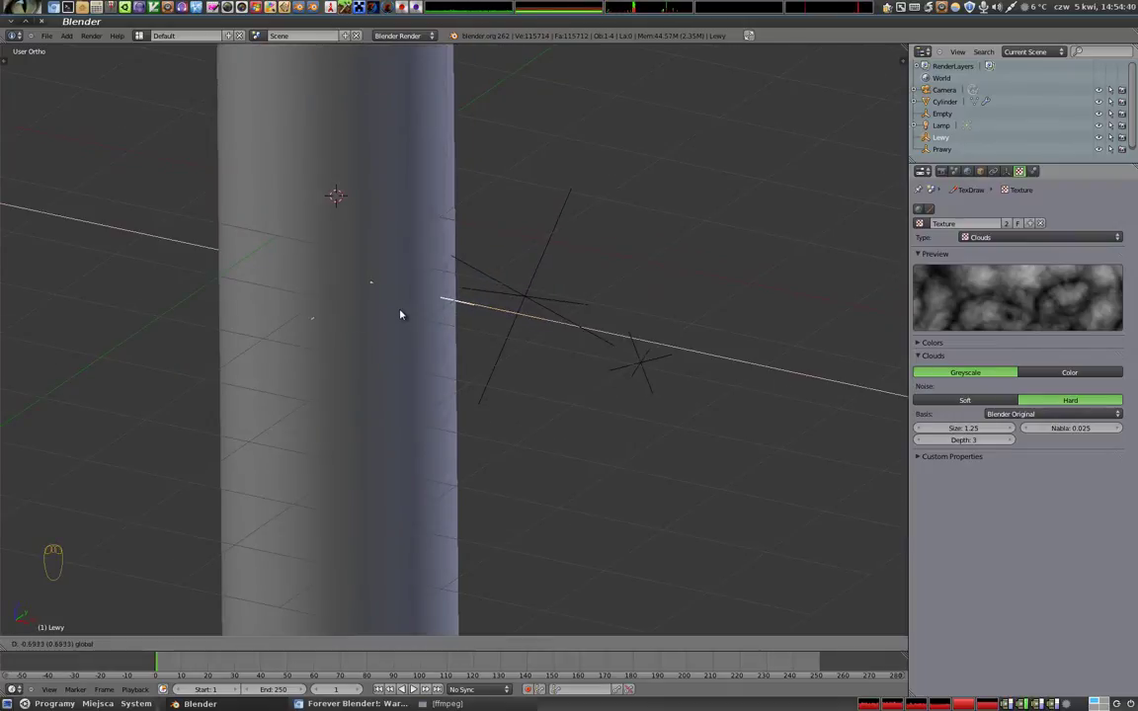
- Select the Prawy and Lewy empties in turn near the cylinder
right_click(534, 302)
left_click(540, 301)
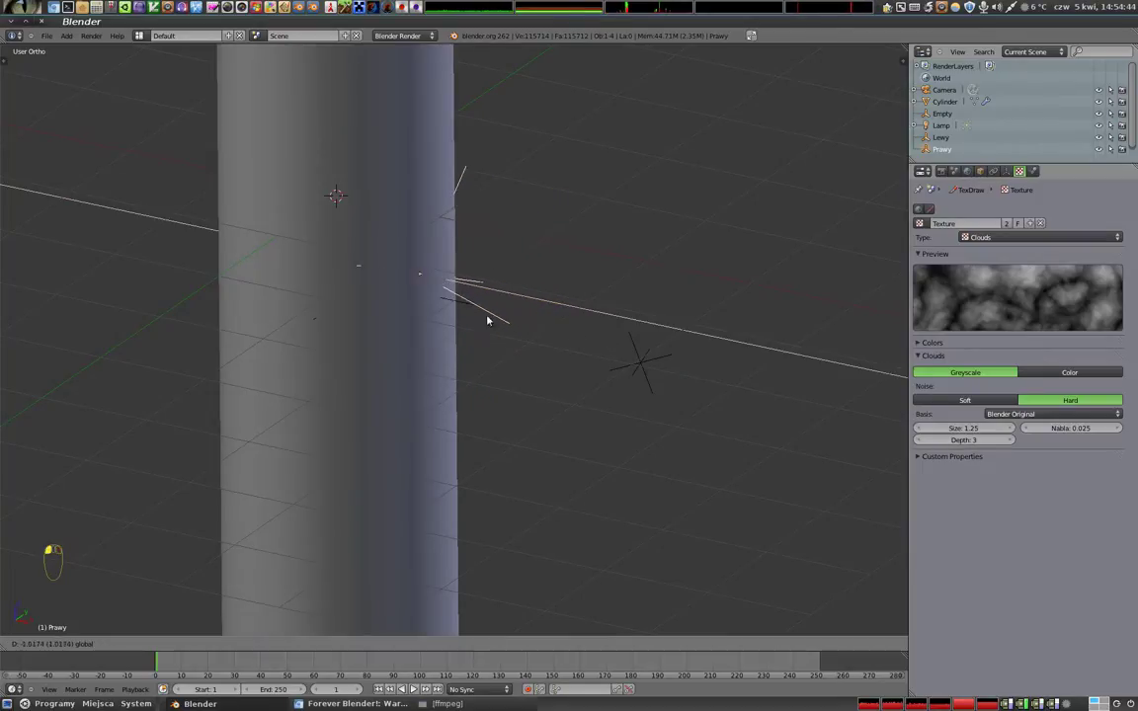
left_click_drag(318, 336, 470, 310)
right_click(470, 311)
left_click(438, 302)
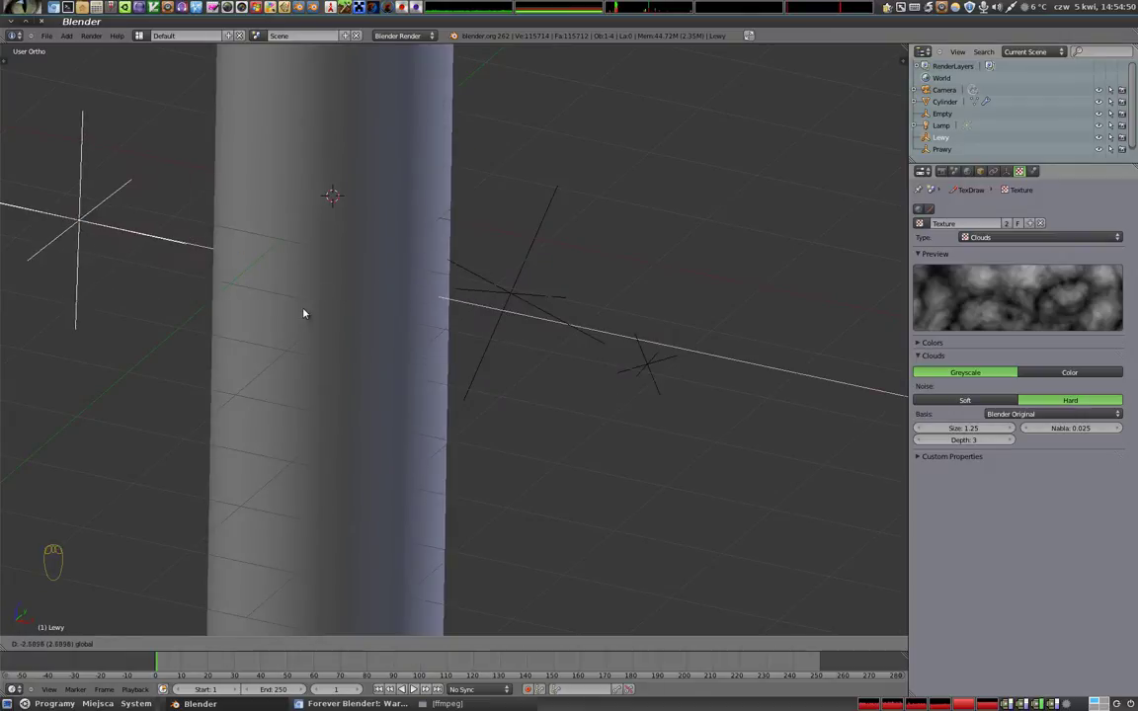
right_click(523, 306)
left_click(478, 300)
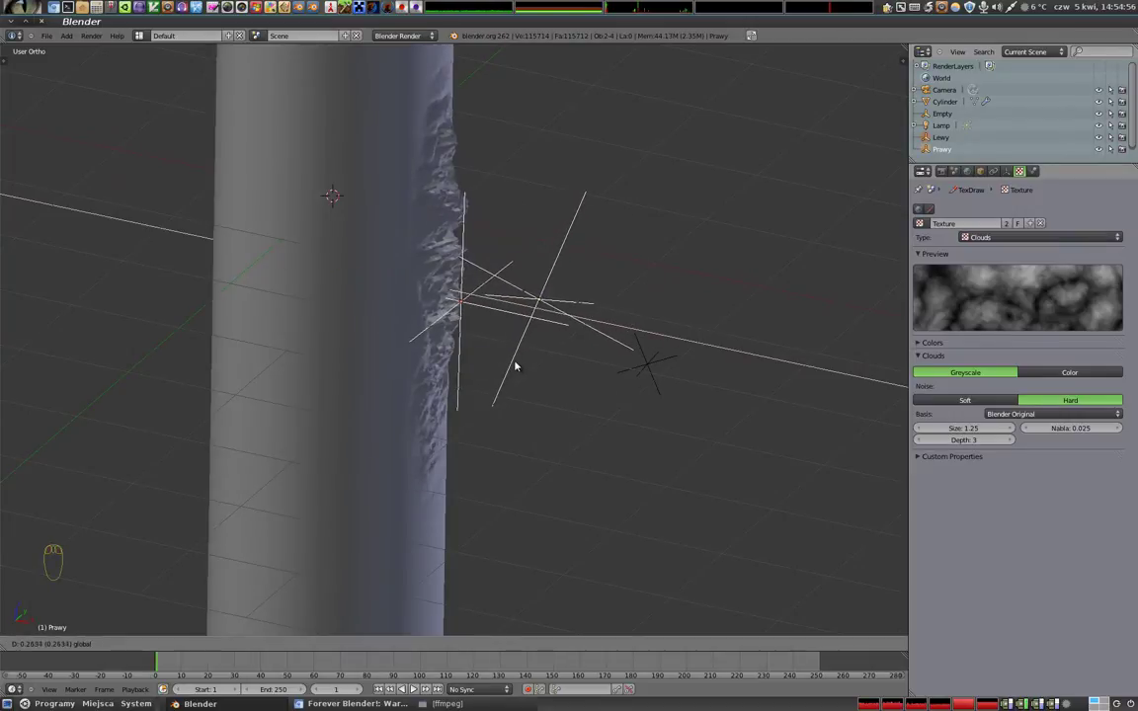
- Move both warp target empties along one axis to stretch the gouge lengthwise
left_click_drag(460, 353, 499, 188)
right_click(498, 189)
key("r")
key("r")
left_click(536, 157)
right_click(532, 275)
key("r")
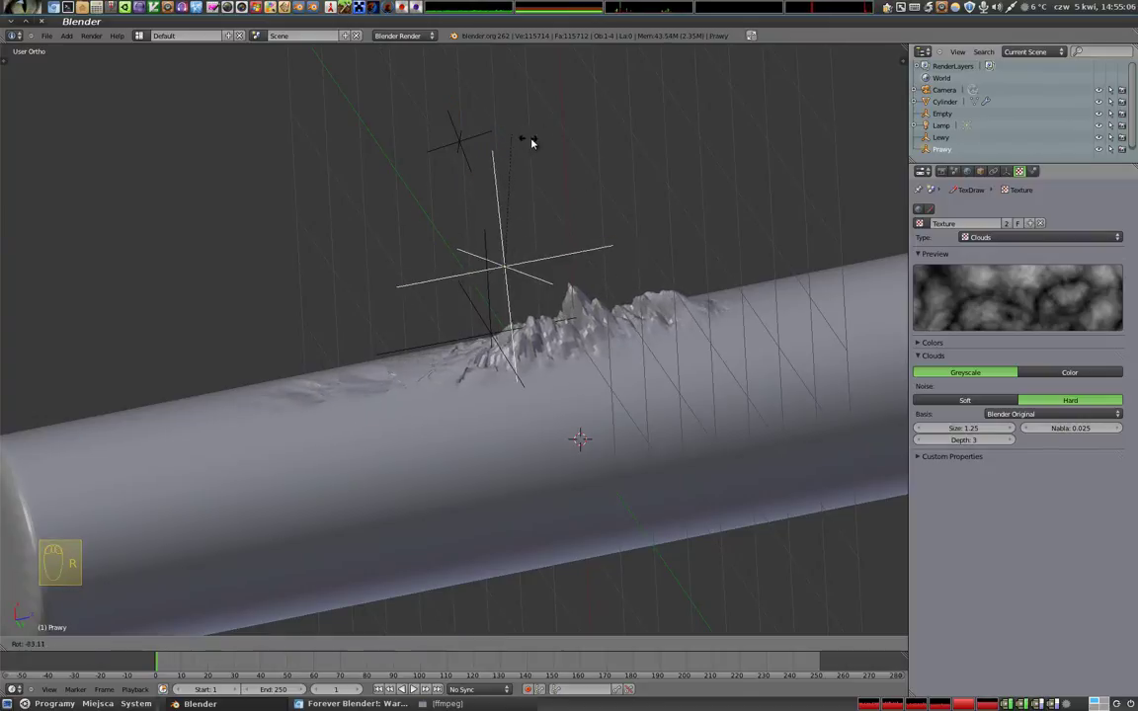
left_click(558, 190)
key("g")
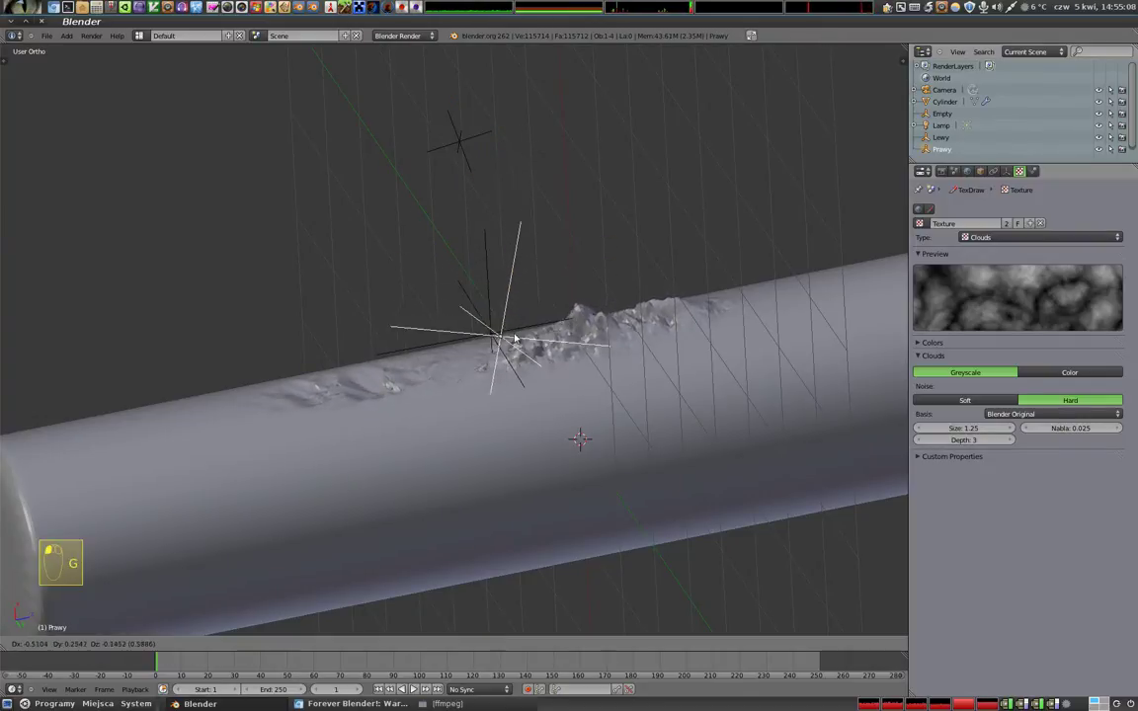
left_click(461, 402)
- Nudge the selected empty further and orbit to view the long cloud-relief band face-on
left_click_drag(339, 508, 583, 365)
key("z")
key("z")
middle_click(651, 313)
middle_click(343, 372)
middle_click(436, 492)
middle_click(463, 492)
left_click_drag(540, 511, 232, 449)
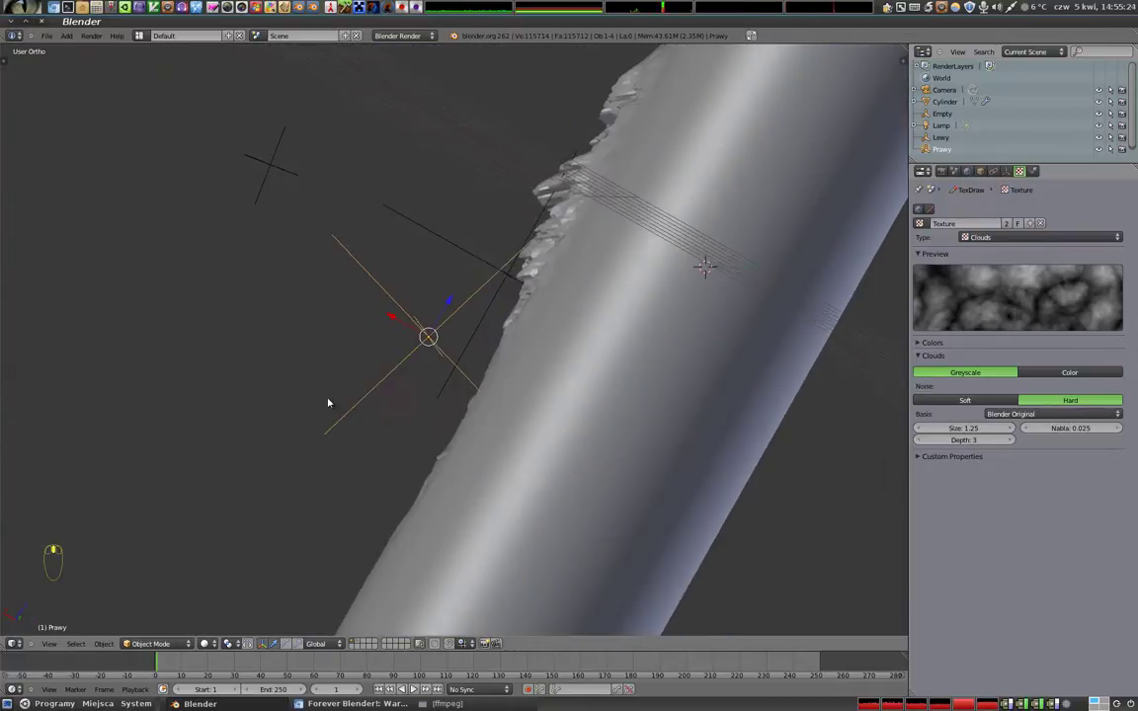
key("g")
middle_click(523, 424)
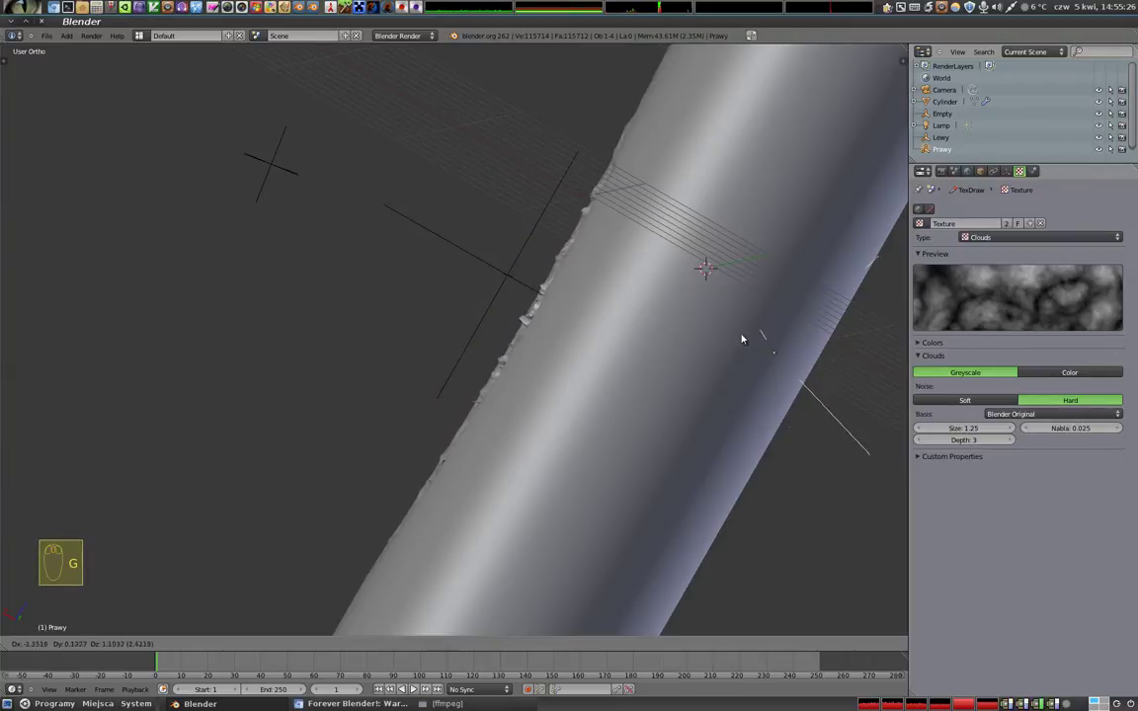
left_click(696, 369)
left_click_drag(492, 396, 887, 491)
left_click_drag(685, 335, 361, 353)
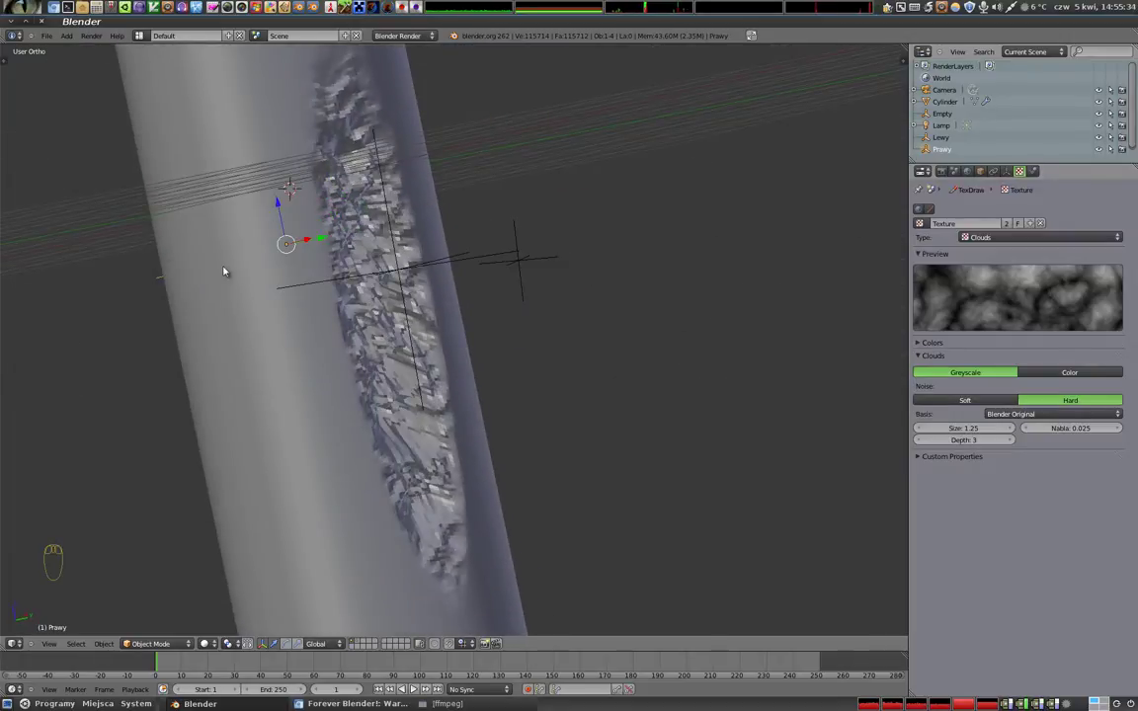
- Copy the cylinder's Subsurf modifier and move Subsurf.001 below the Warp
right_click(239, 315)
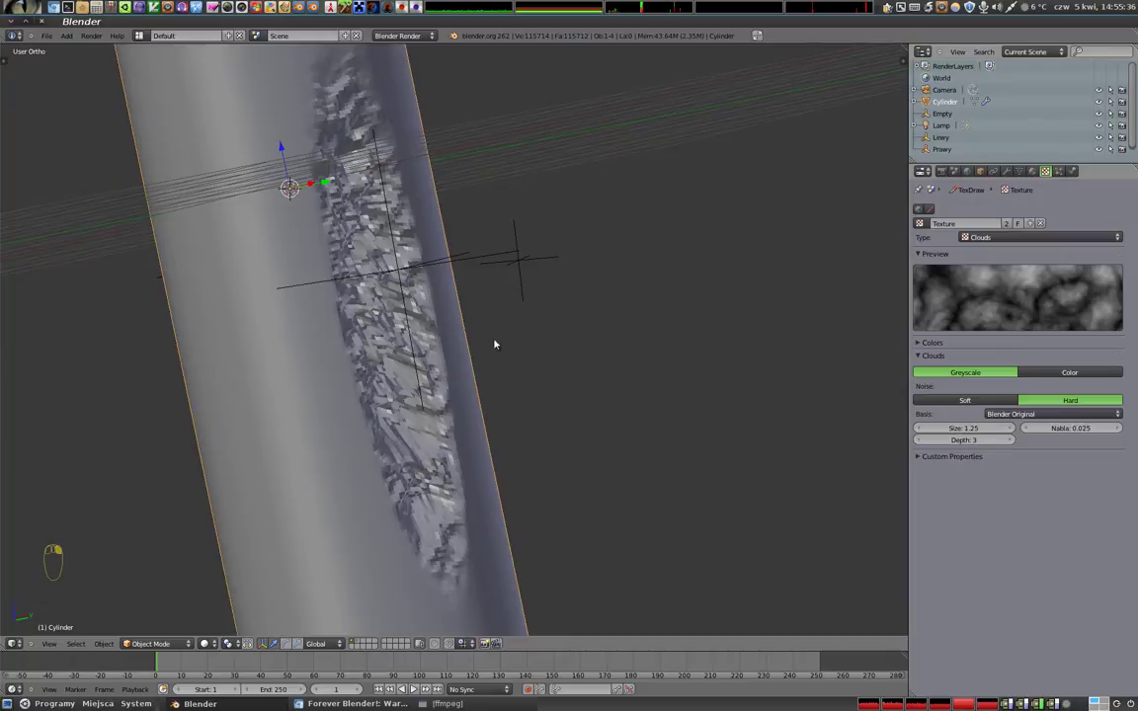
left_click_drag(1006, 176, 1002, 306)
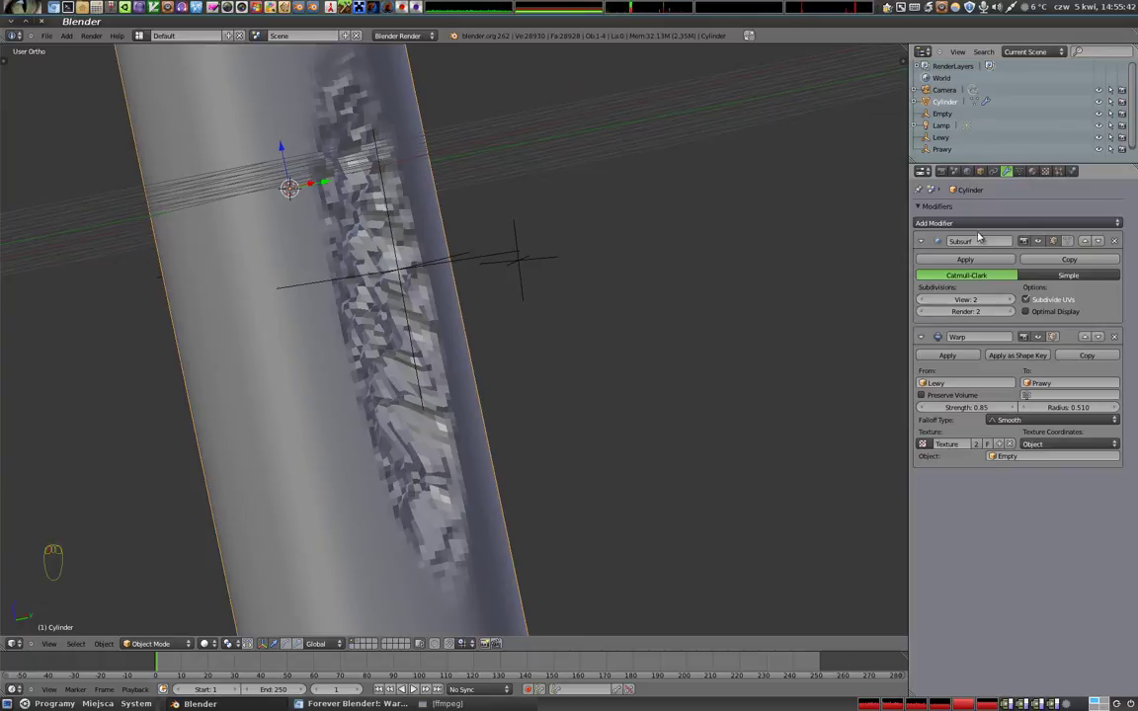
left_click(1085, 259)
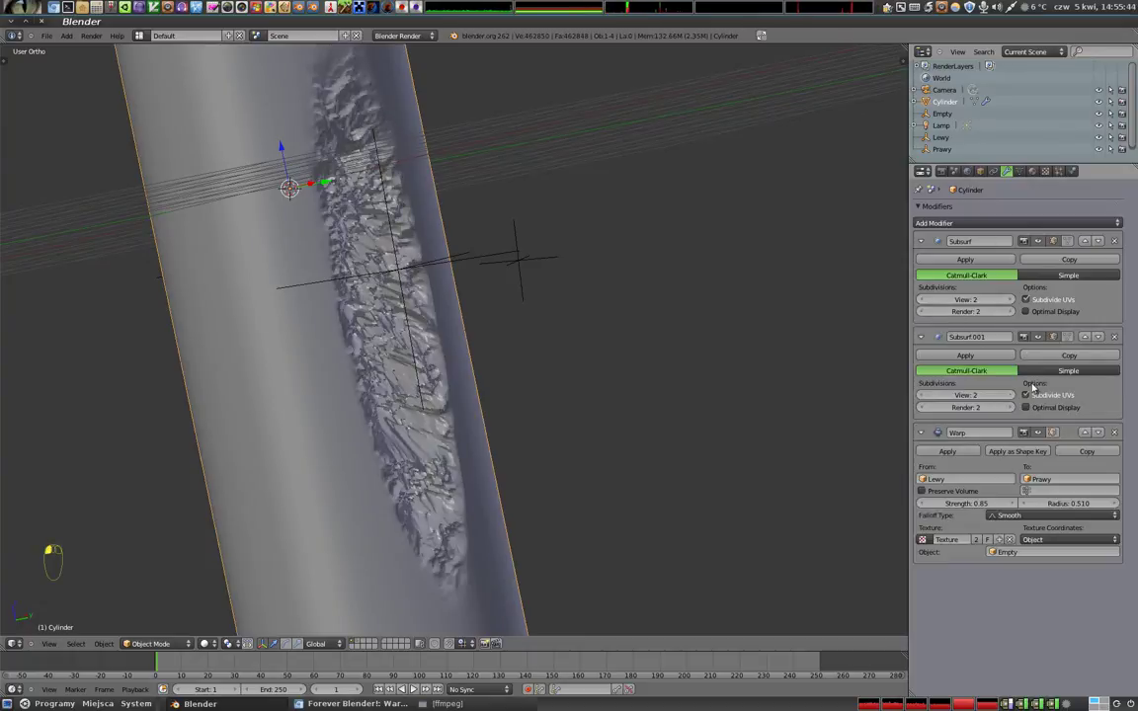
left_click(1100, 339)
- Orbit the cylinder to inspect the finer, smoother gouge
left_click_drag(287, 305, 347, 279)
middle_click(416, 439)
left_click_drag(440, 425, 342, 310)
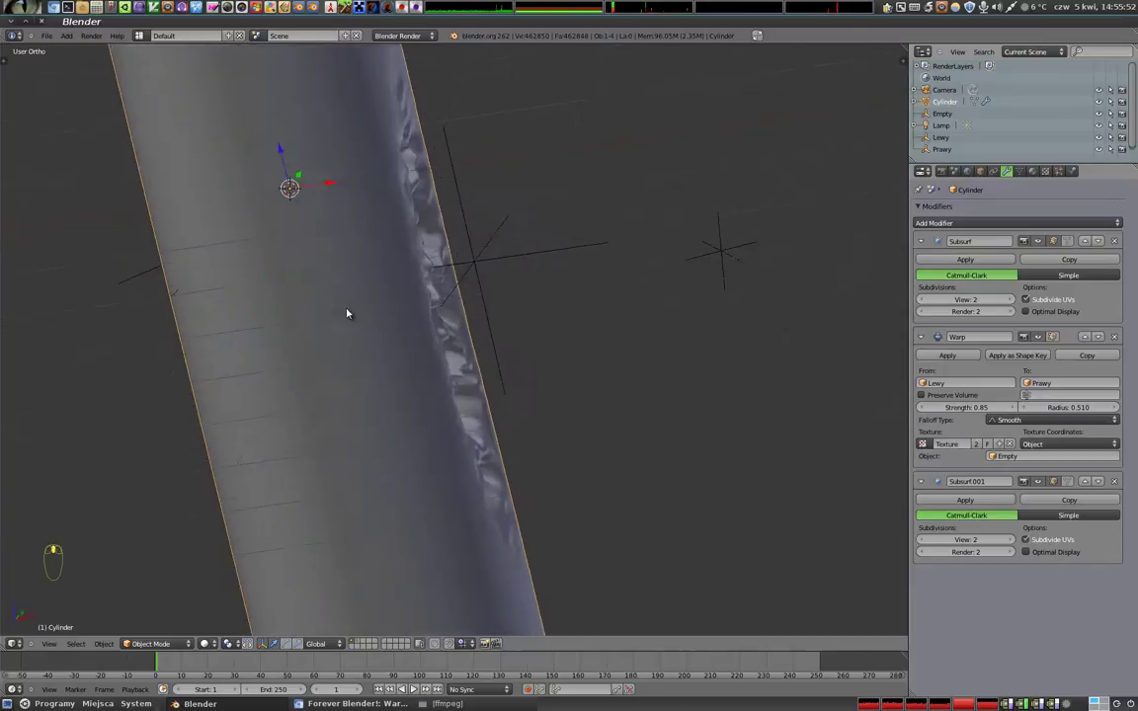
left_click_drag(295, 311, 360, 235)
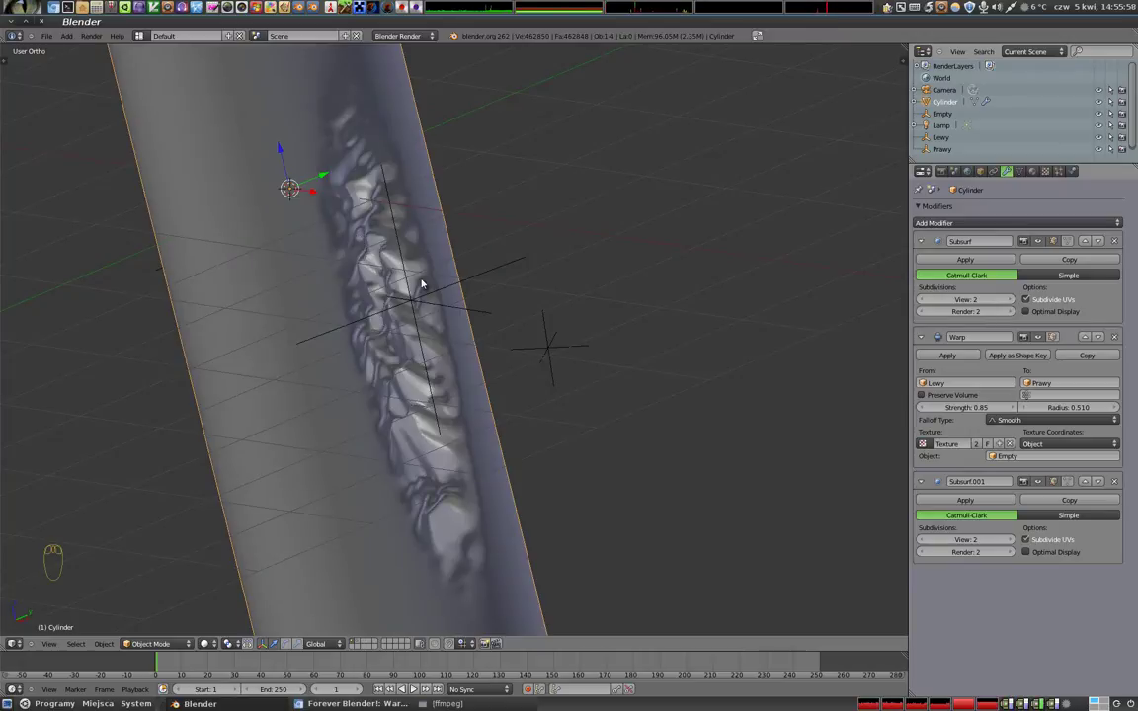
left_click_drag(422, 311, 285, 378)
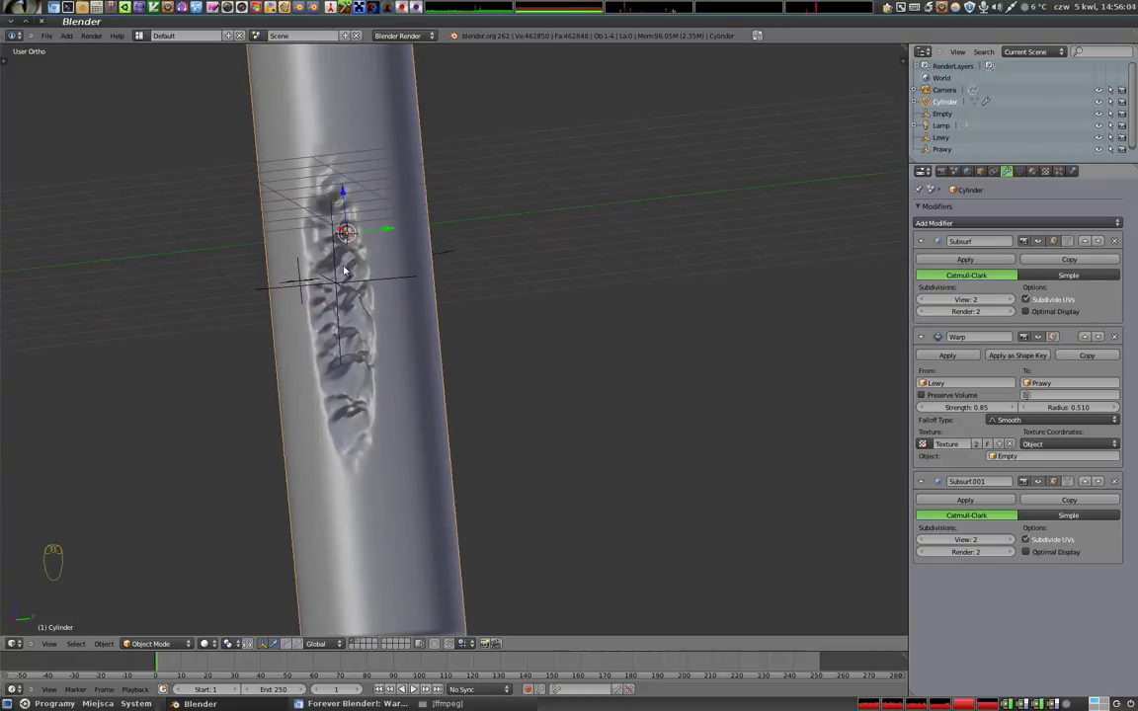
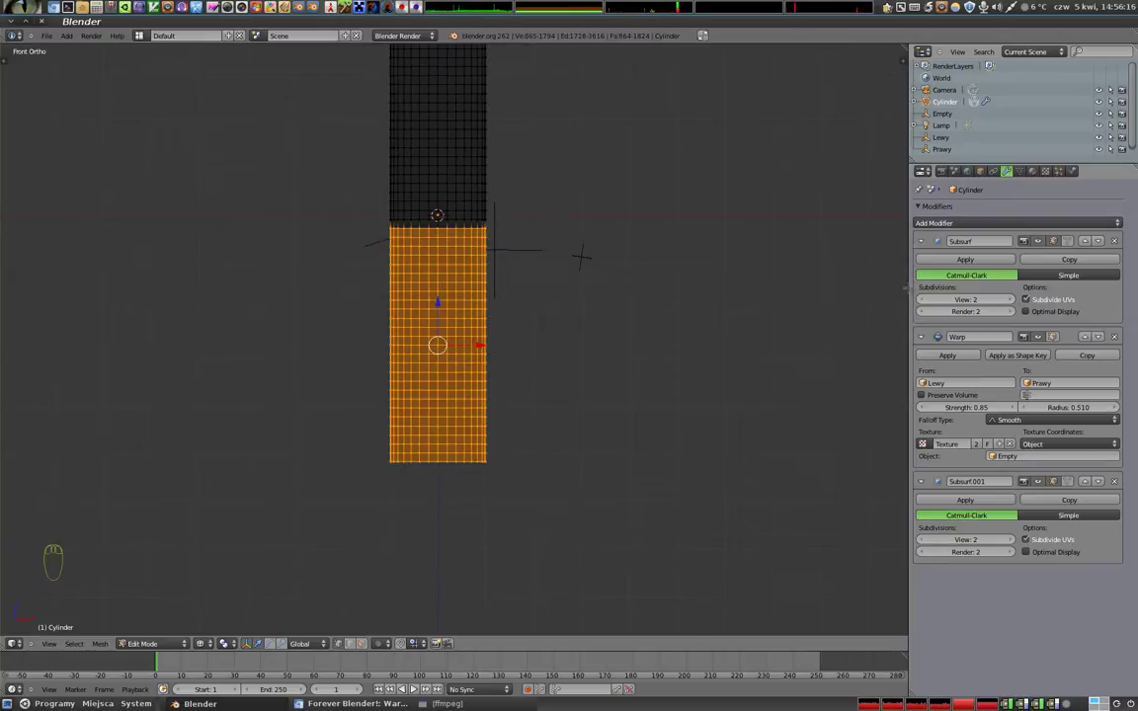
- Create a vertex group Group in Object Data and assign the selected lower vertices to it
left_click(1018, 171)
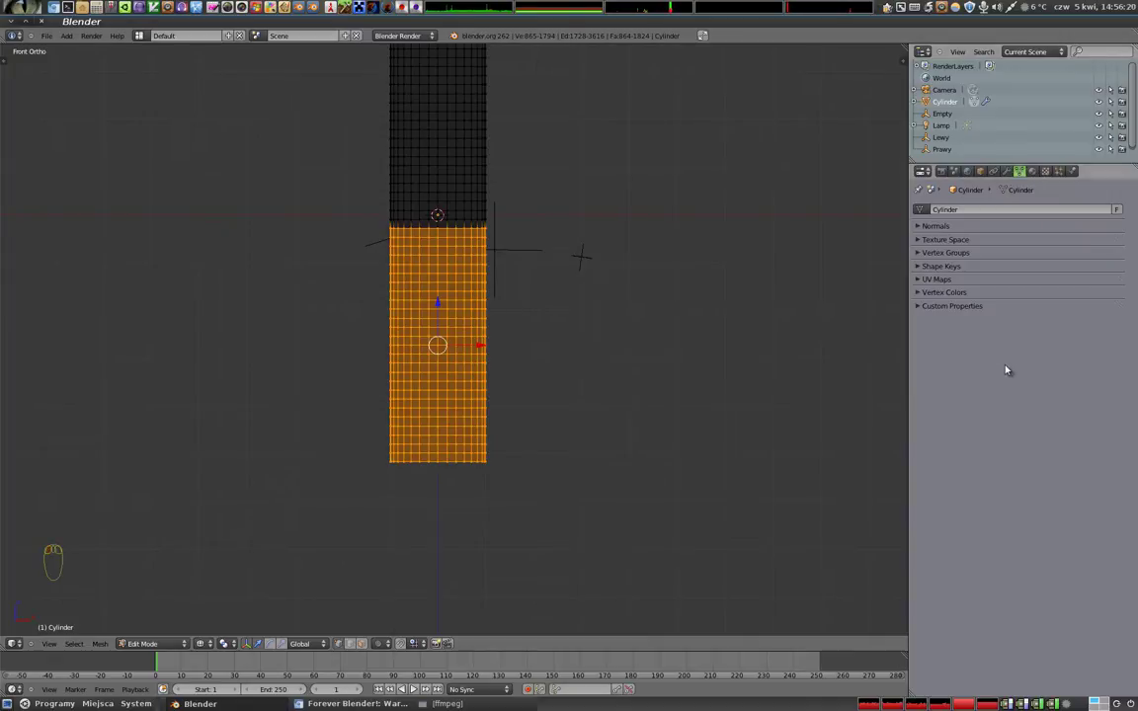
left_click(916, 254)
left_click(1121, 273)
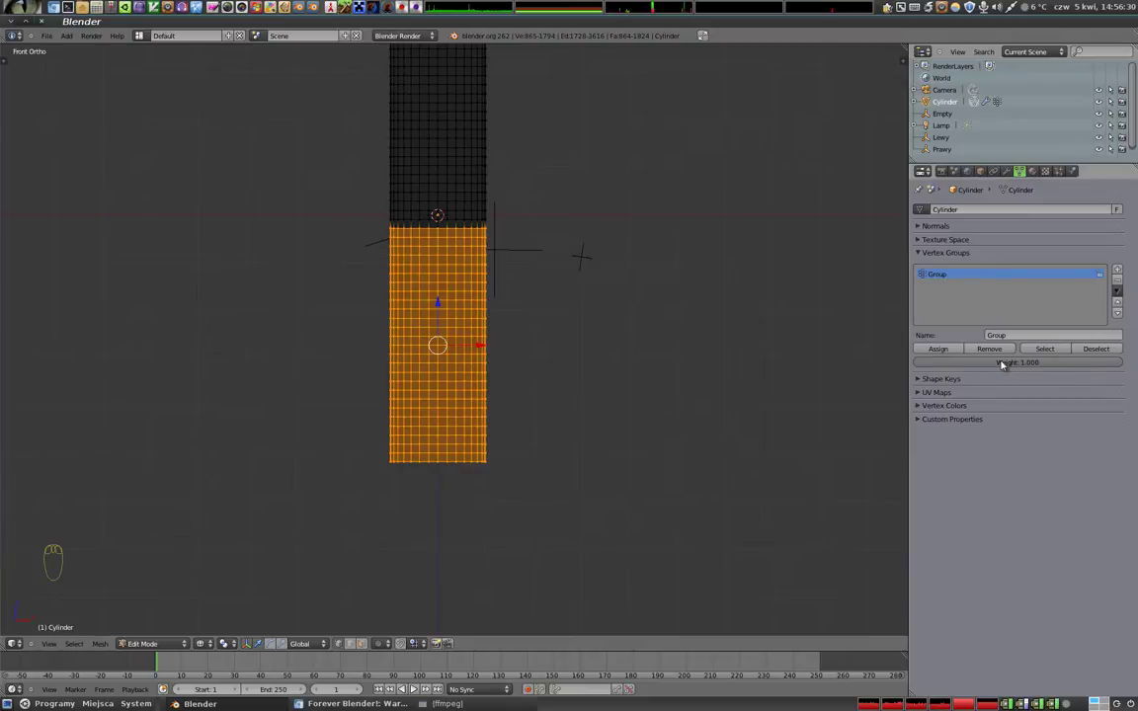
left_click(947, 350)
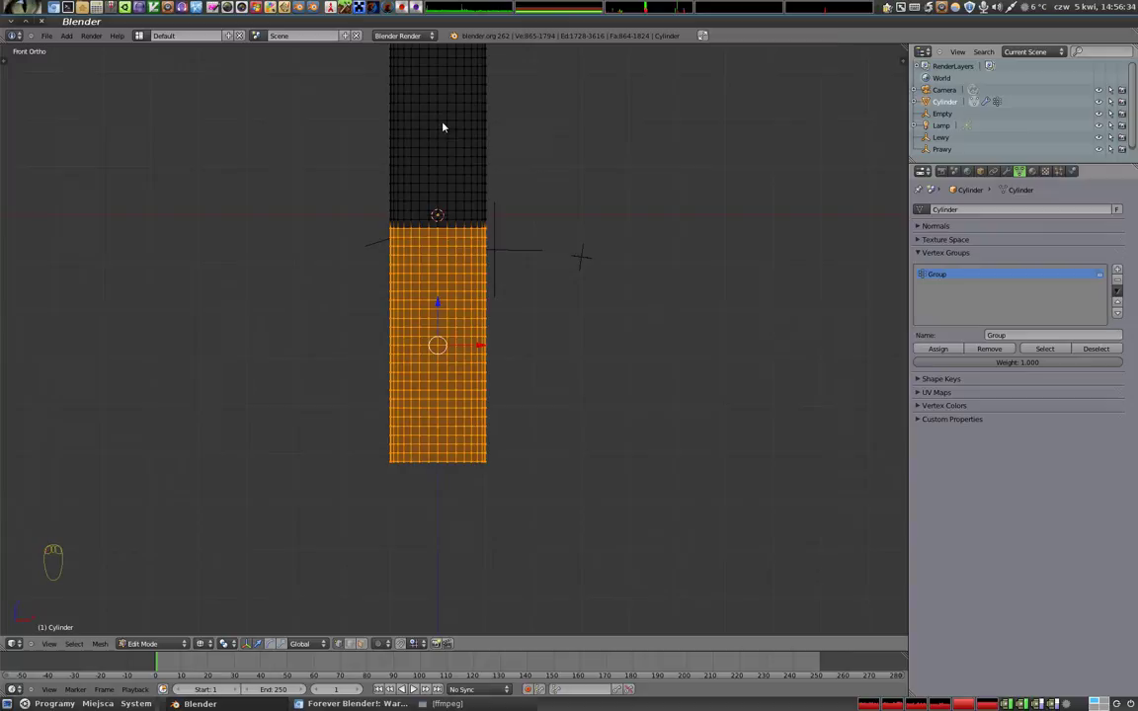
- Return to Object Mode and view the shrunken cloud ridge patch
key("Tab")
key("z")
left_click_drag(379, 322, 444, 236)
right_click(444, 236)
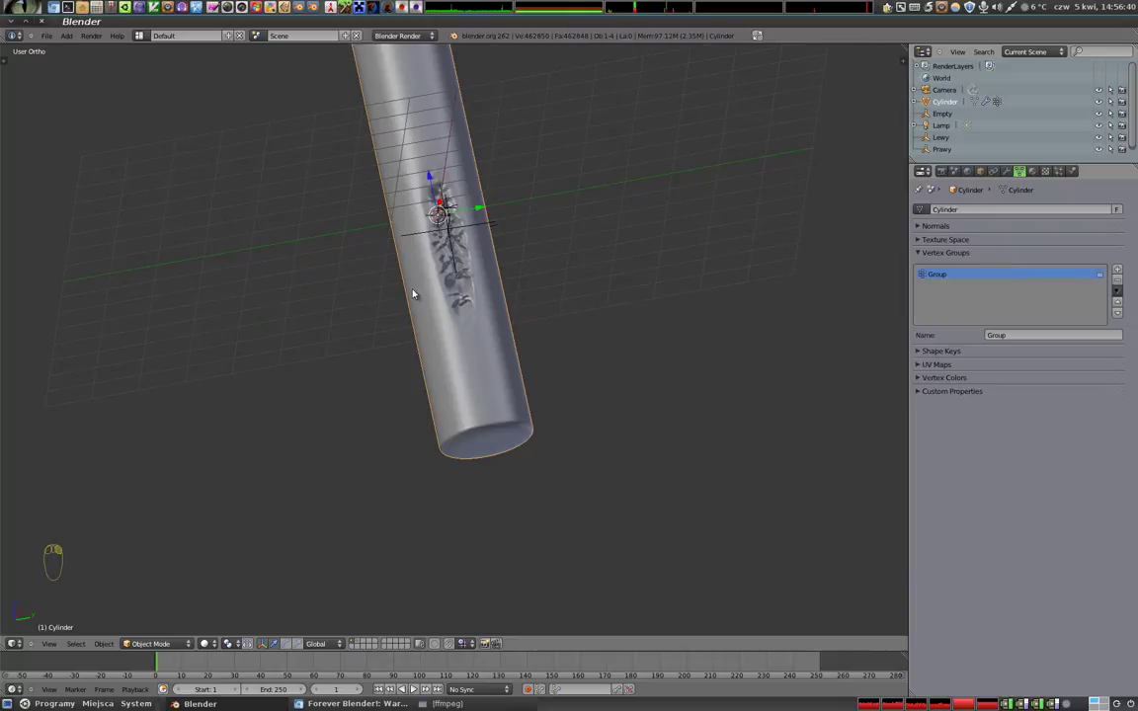
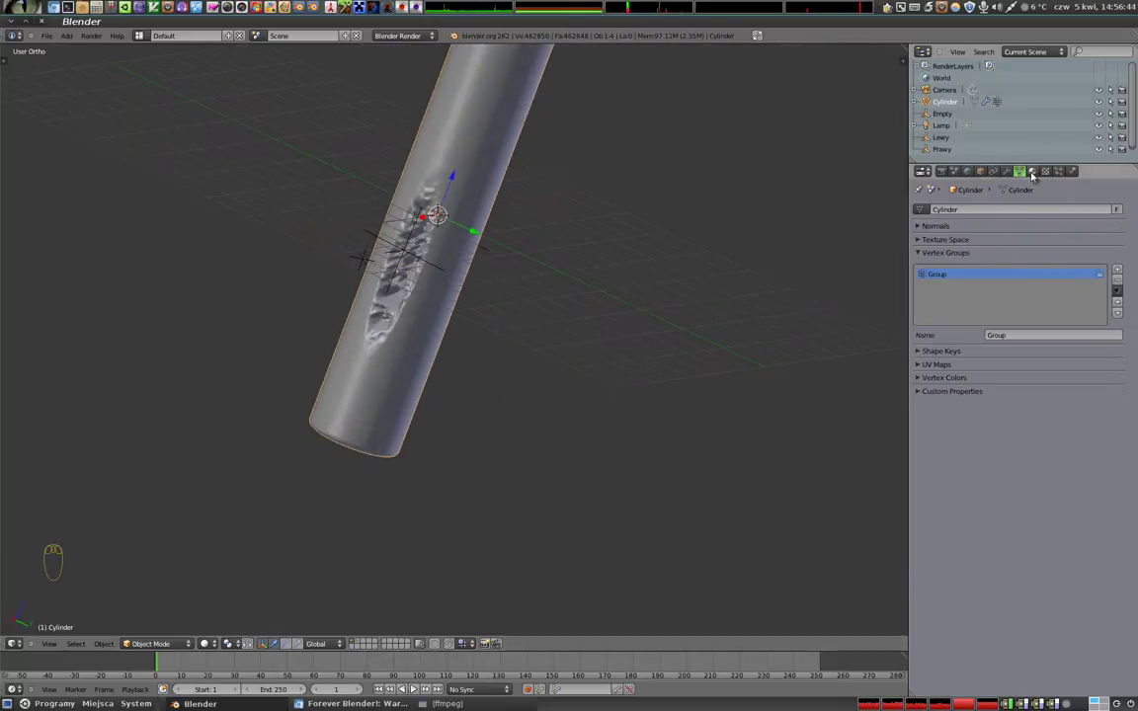
- Set the Warp modifier's vertex group to Group, confining the ridges to a short patch
left_click(1009, 178)
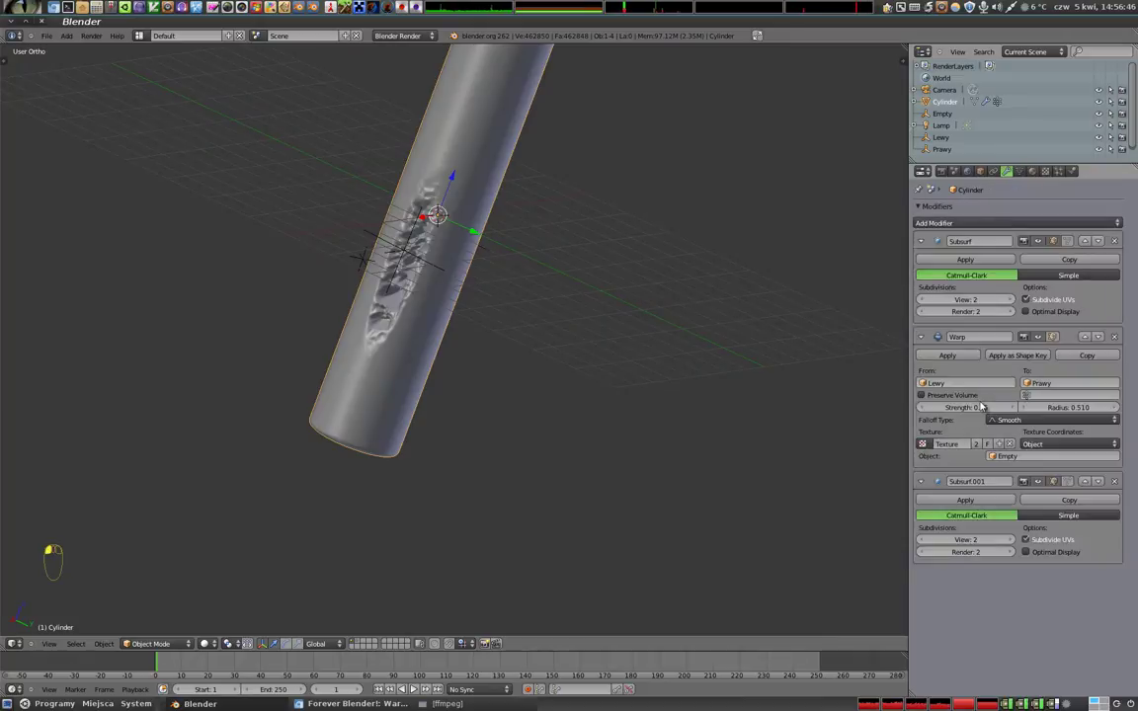
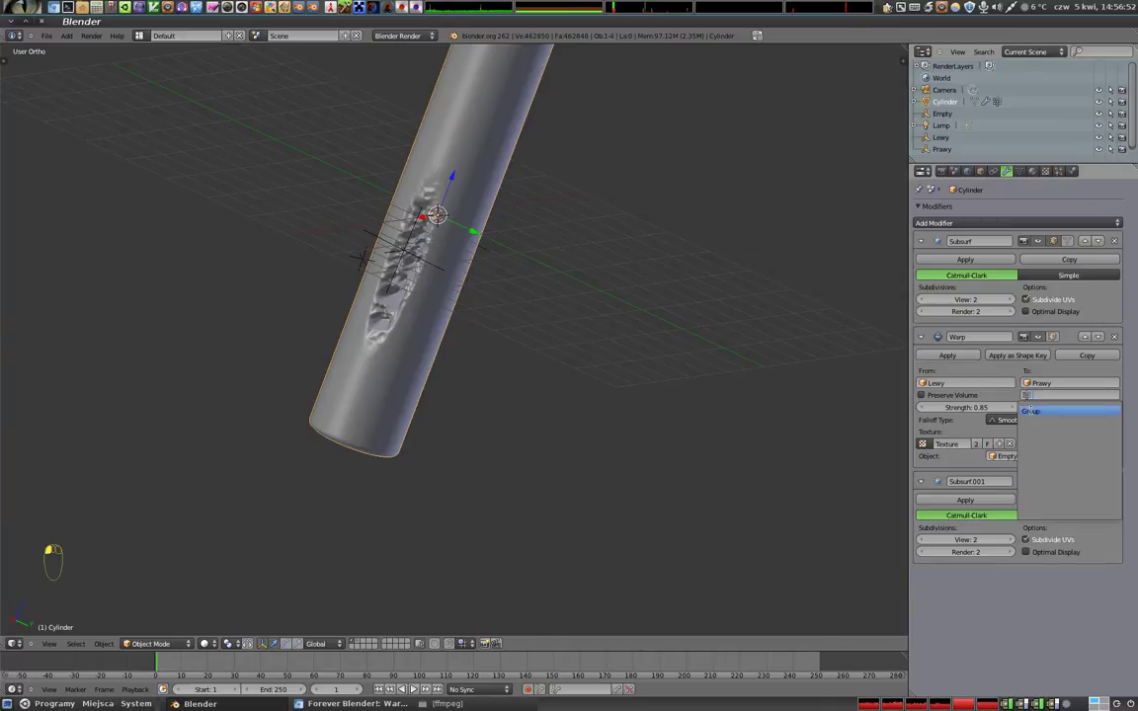
left_click_drag(415, 180, 532, 239)
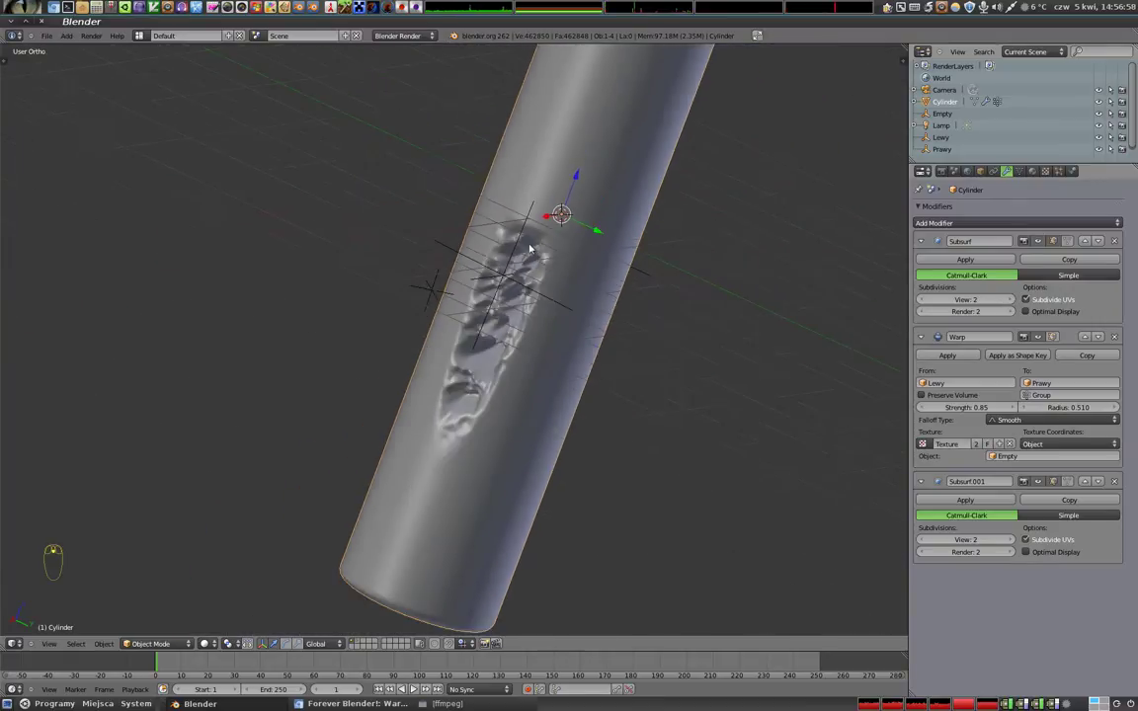
key("z")
left_click_drag(629, 266, 497, 245)
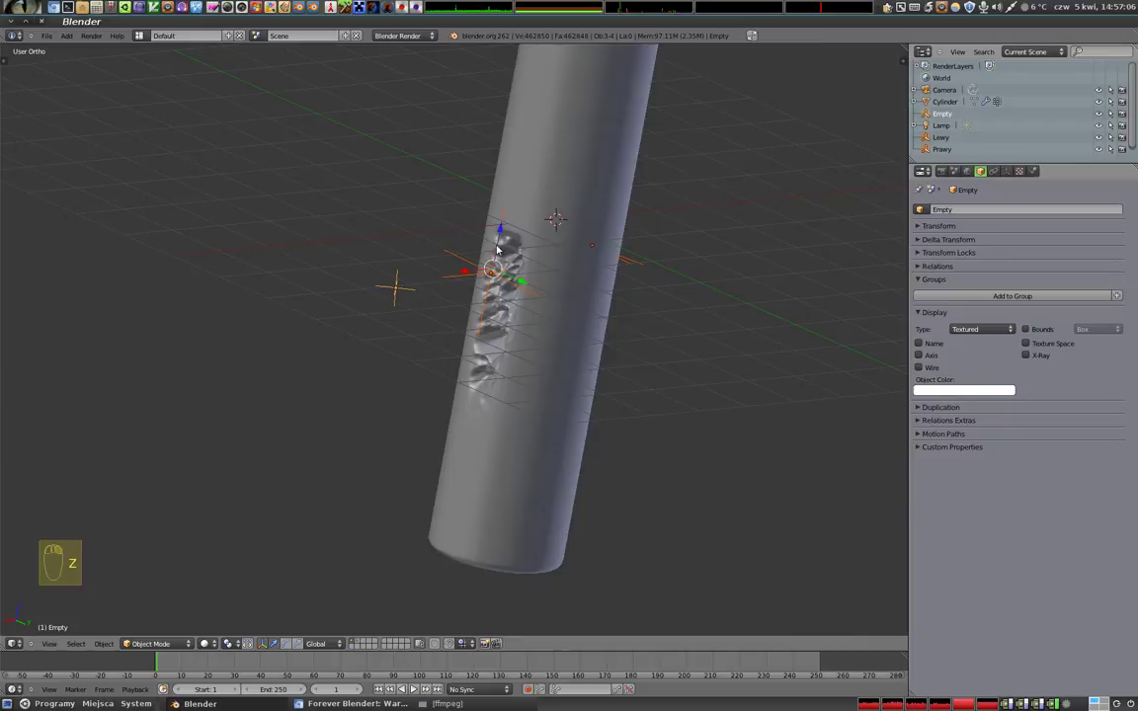
- Move the texture Empty along the cylinder so the gouge sits midway, then reselect the cylinder
left_click(504, 229)
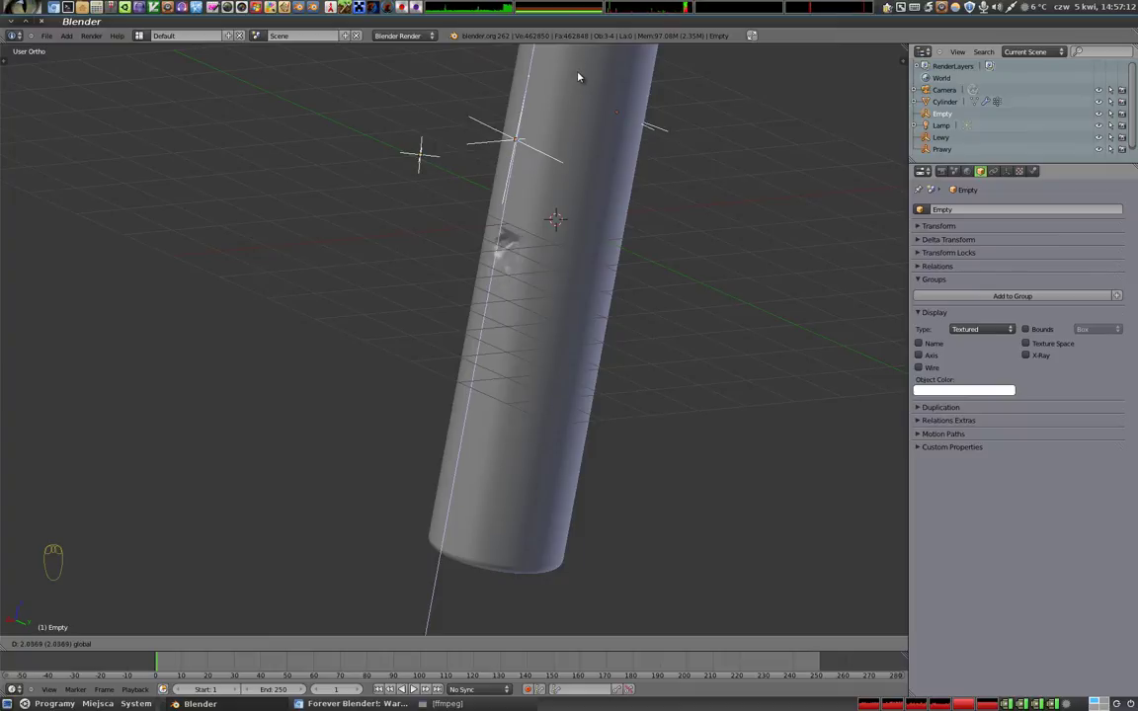
left_click_drag(578, 264, 260, 200)
left_click(260, 201)
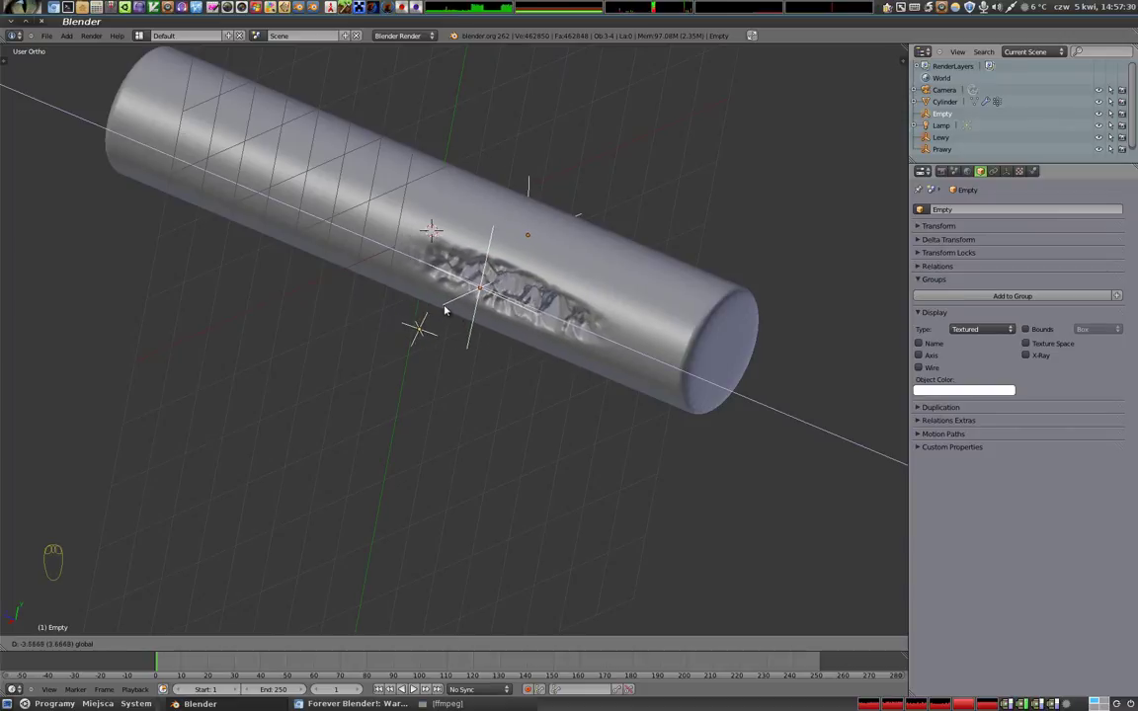
right_click(691, 403)
- Set Warp strength to 0.29 with Sharp falloff and inspect the softer ridge band
left_click(971, 408)
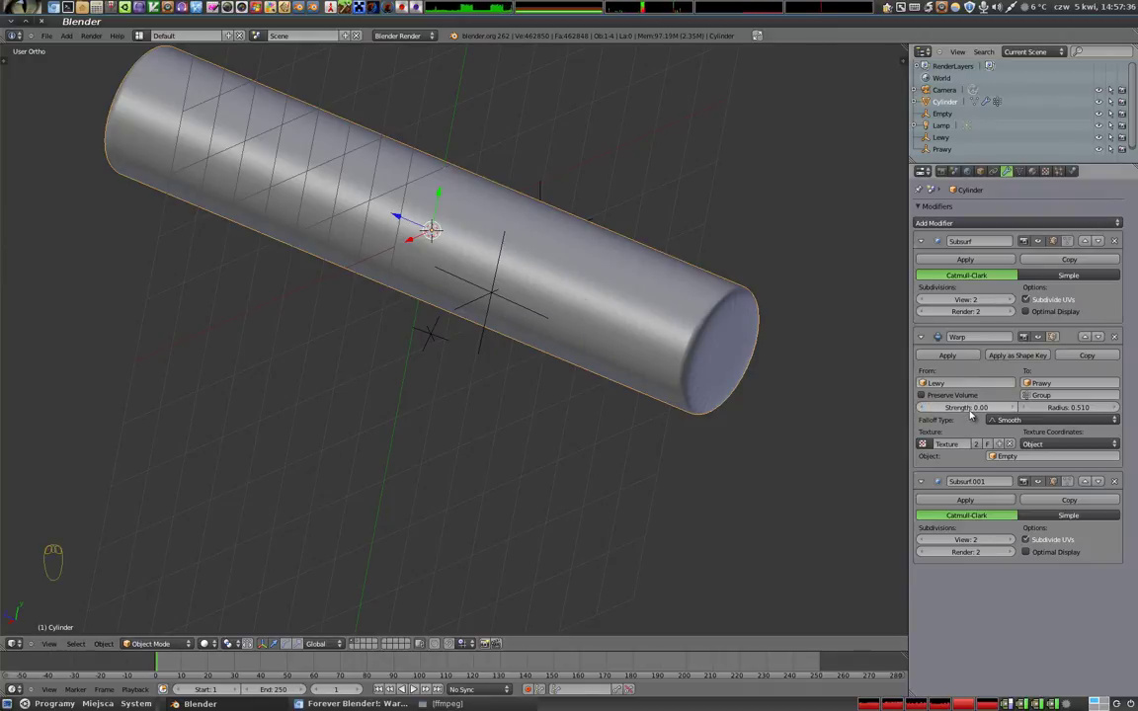
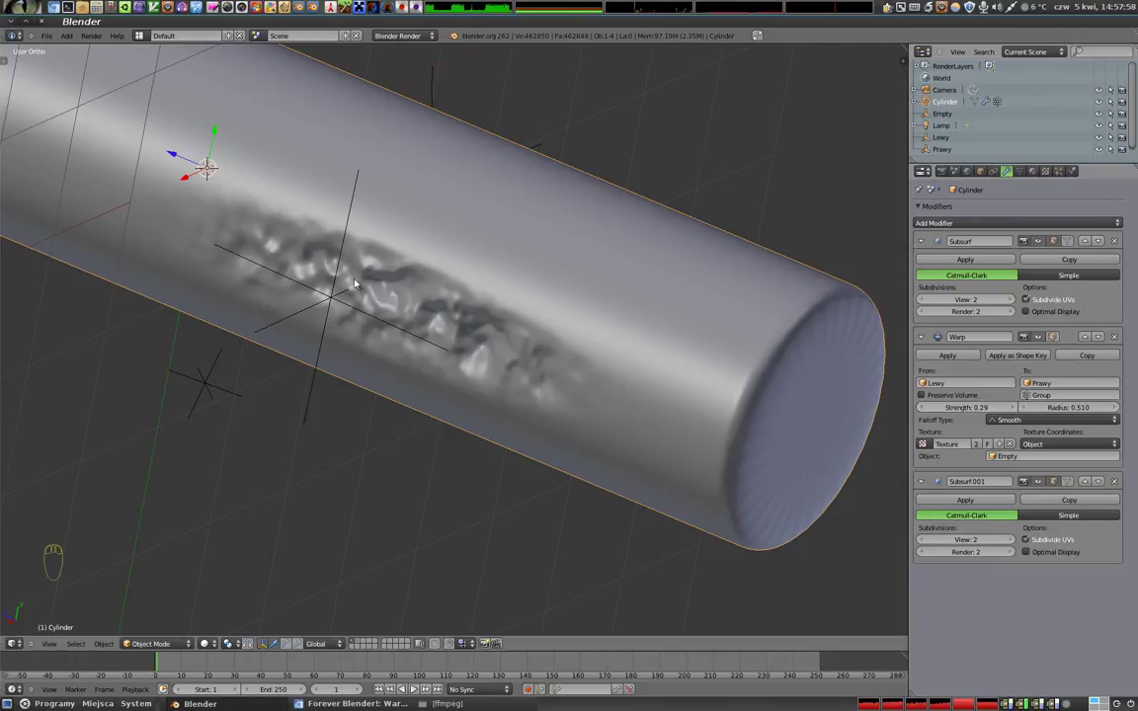
left_click_drag(226, 187, 516, 296)
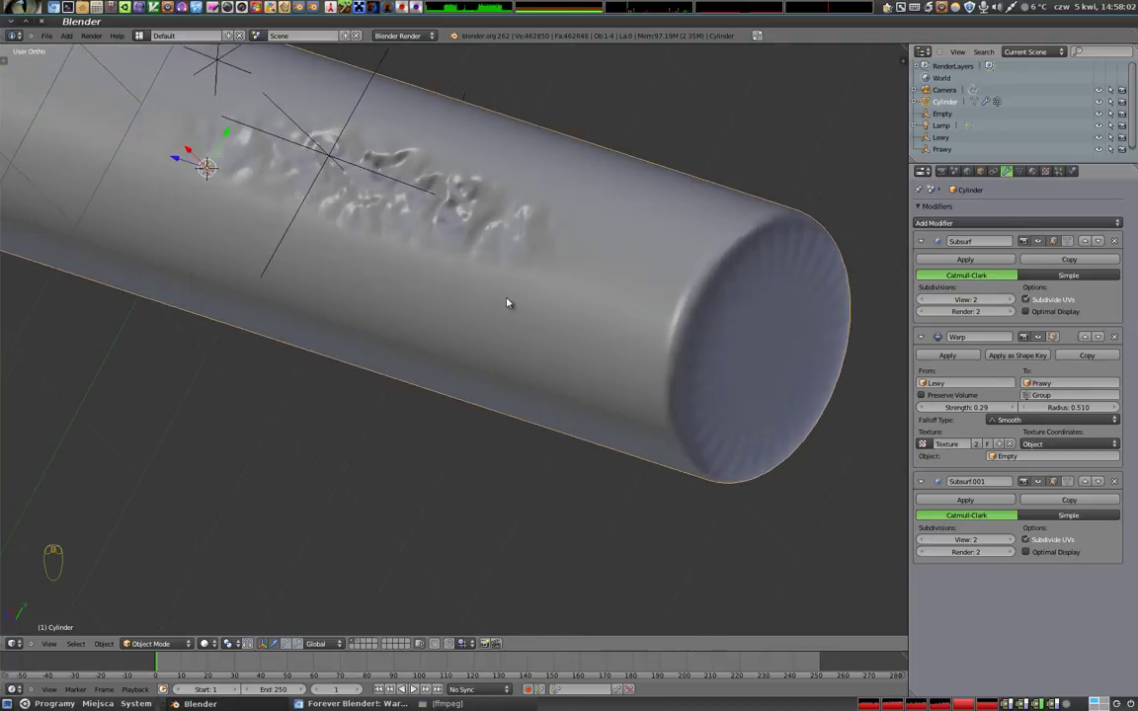
left_click_drag(700, 379, 760, 426)
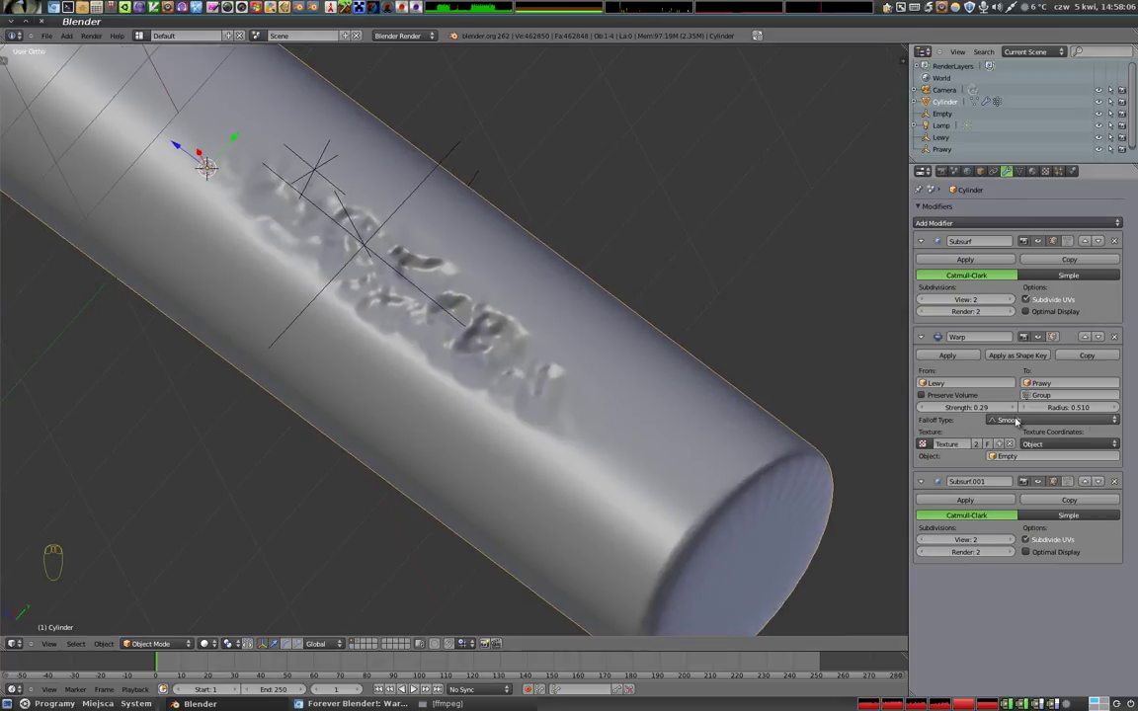
left_click_drag(1019, 410, 952, 353)
left_click_drag(311, 250, 1000, 368)
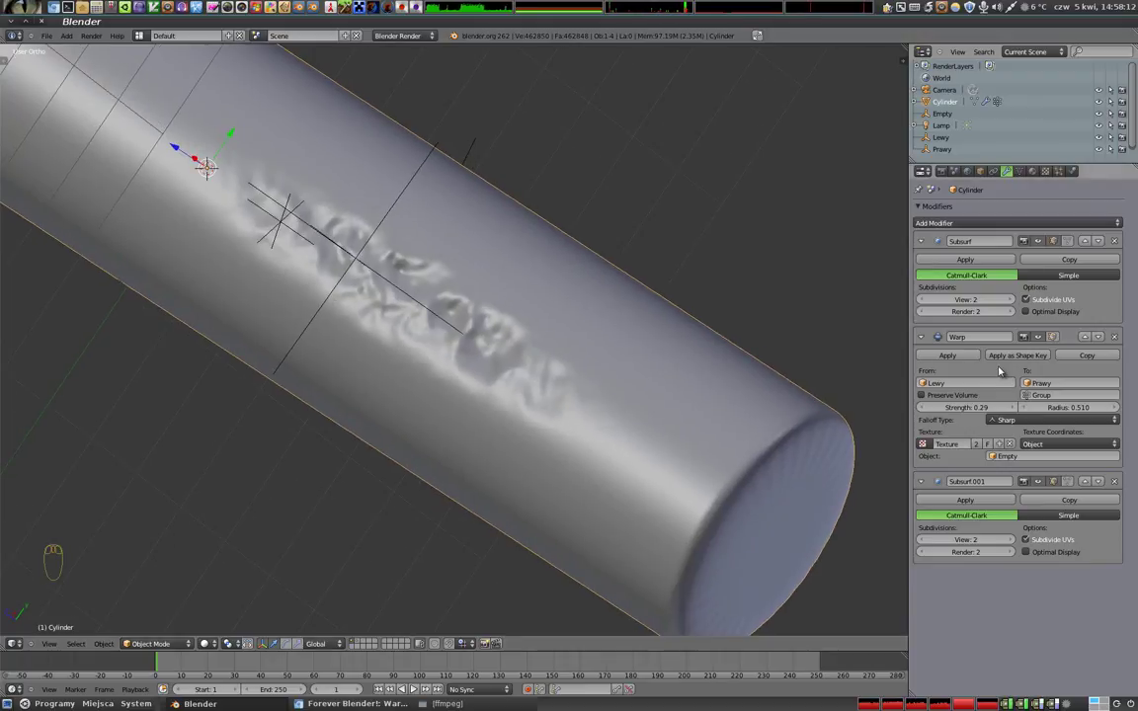